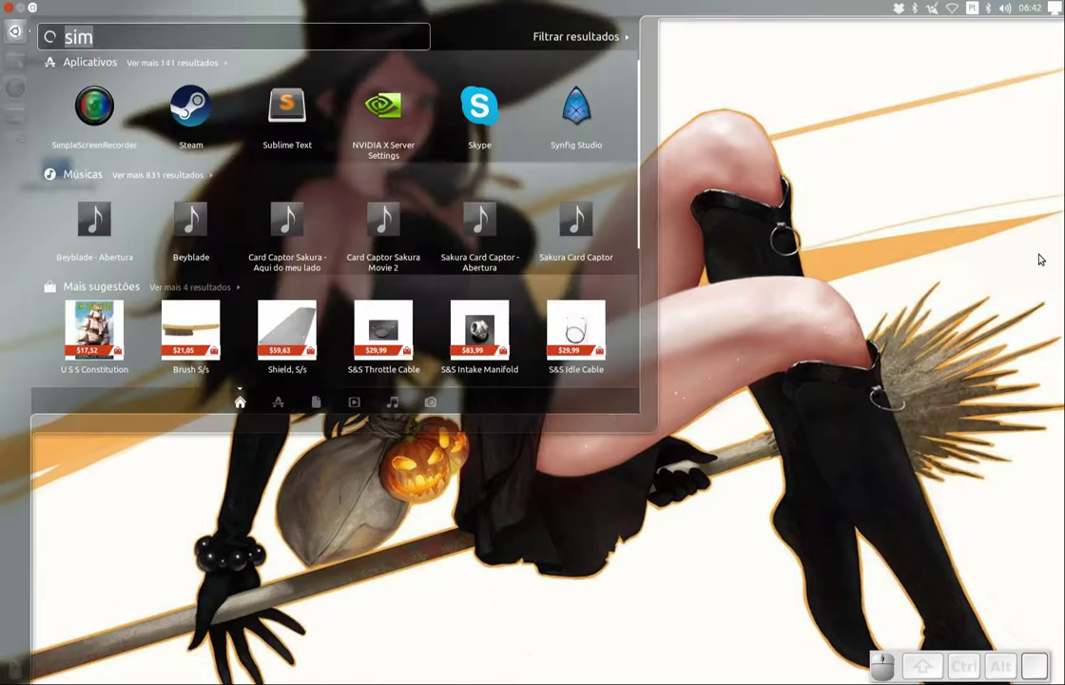
Launch Godot Engine from the Dash search results, opening the Project Manager
key("Down")
key("Return")
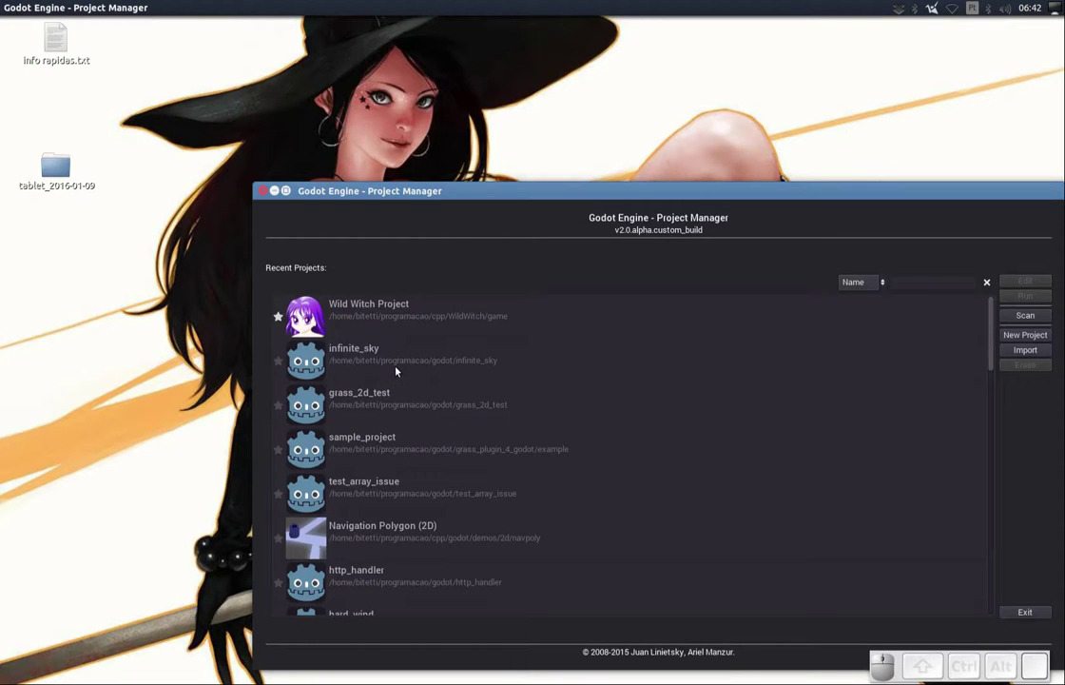
Close the main.scn scene tab, leaving an empty scene in grass_2d_test
left_click(375, 397)
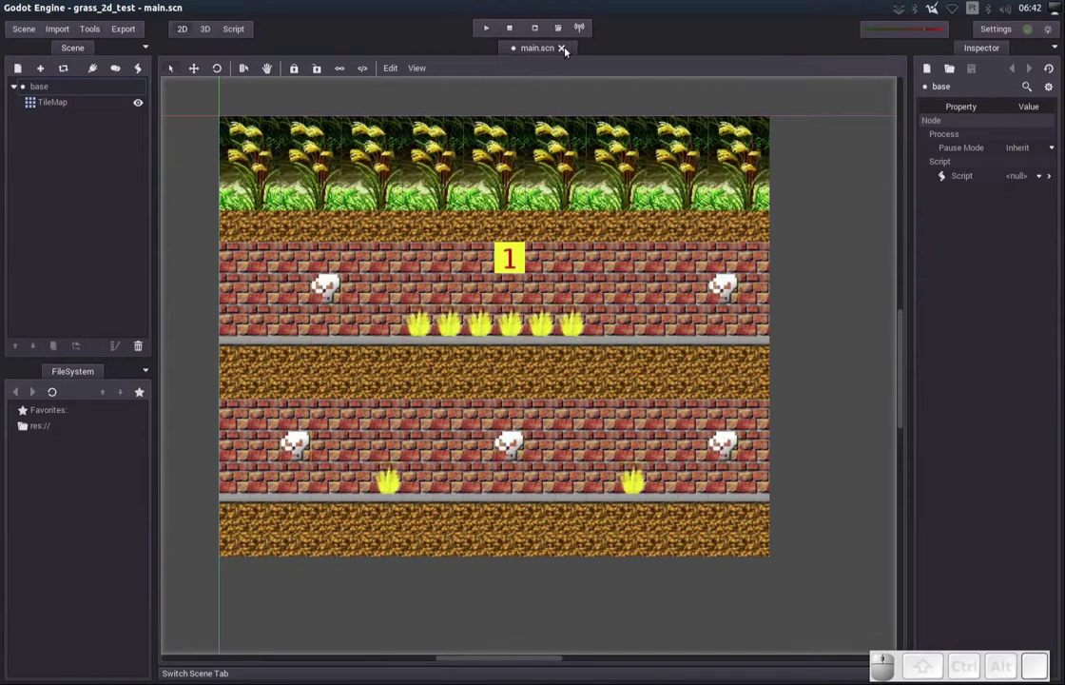
left_click_drag(566, 51, 377, 60)
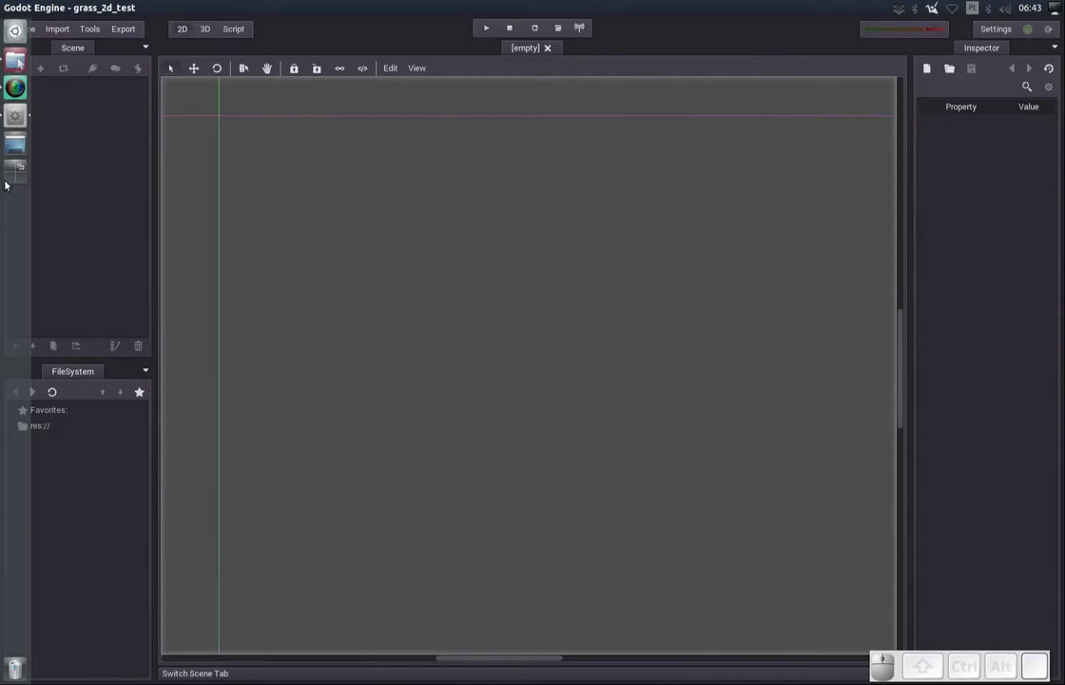
Show the grass_2d_test folder in Files and scroll down to the animated GIF
left_click(13, 61)
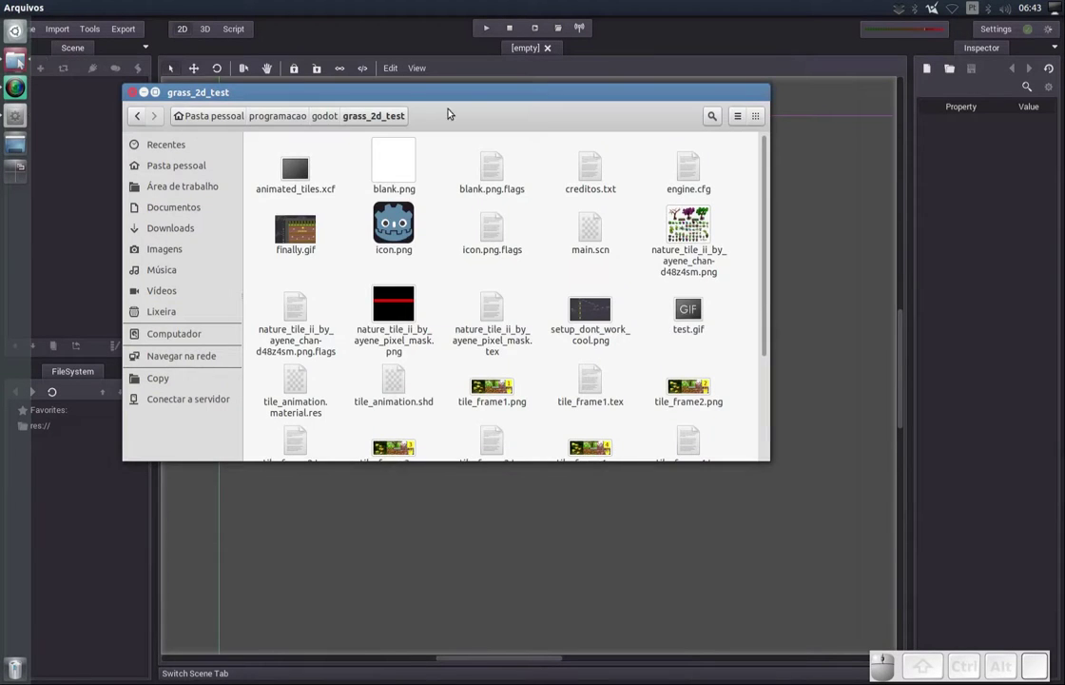
left_click_drag(462, 98, 681, 250)
left_click_drag(790, 295, 674, 227)
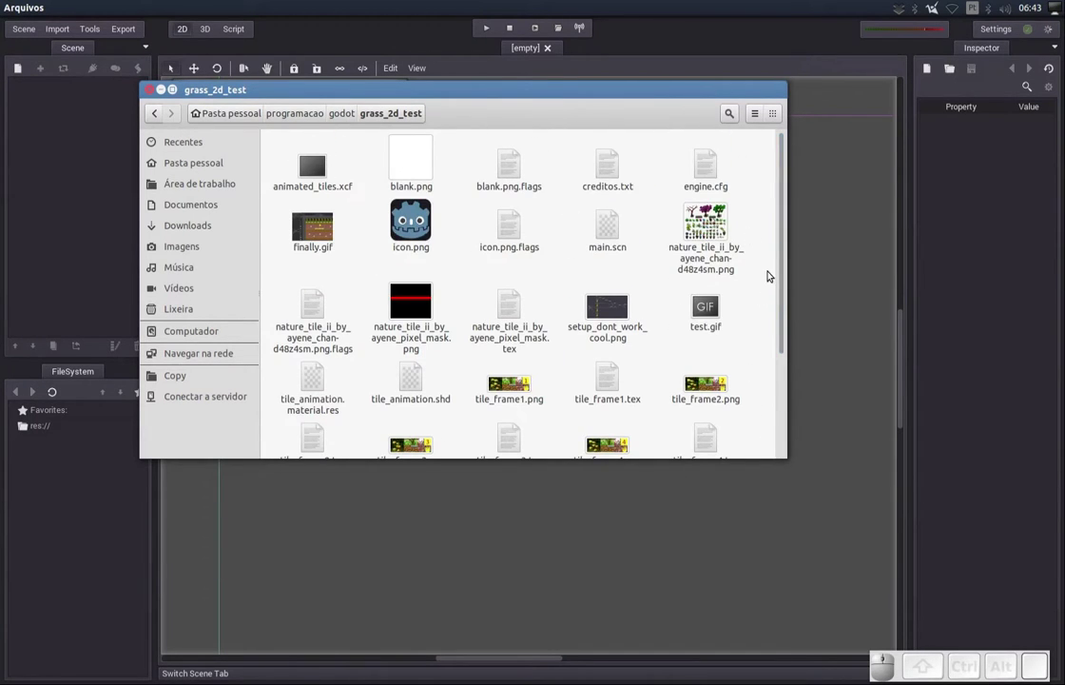
left_click_drag(782, 271, 333, 417)
left_click(310, 418)
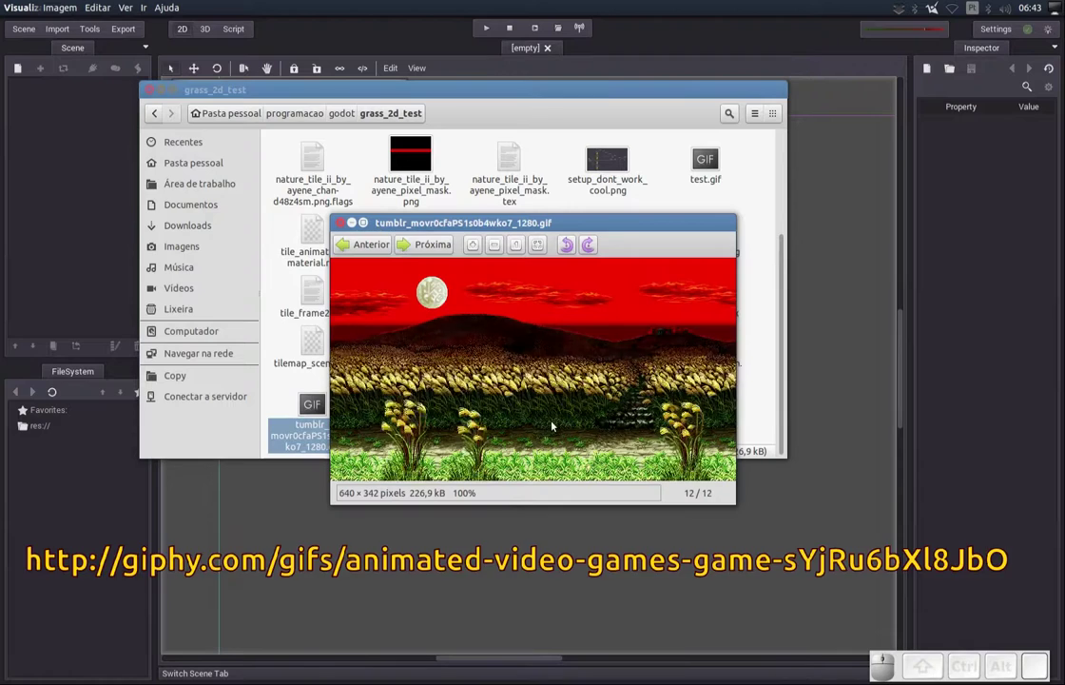
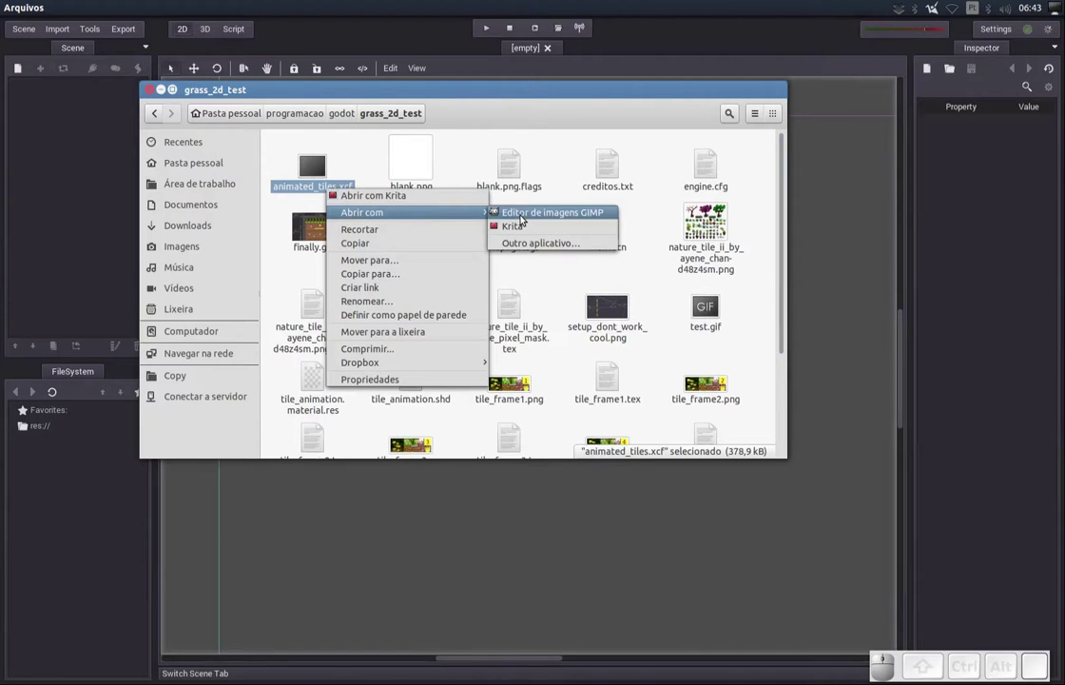
Open animated_tiles.xcf with the GIMP image editor
left_click(524, 223)
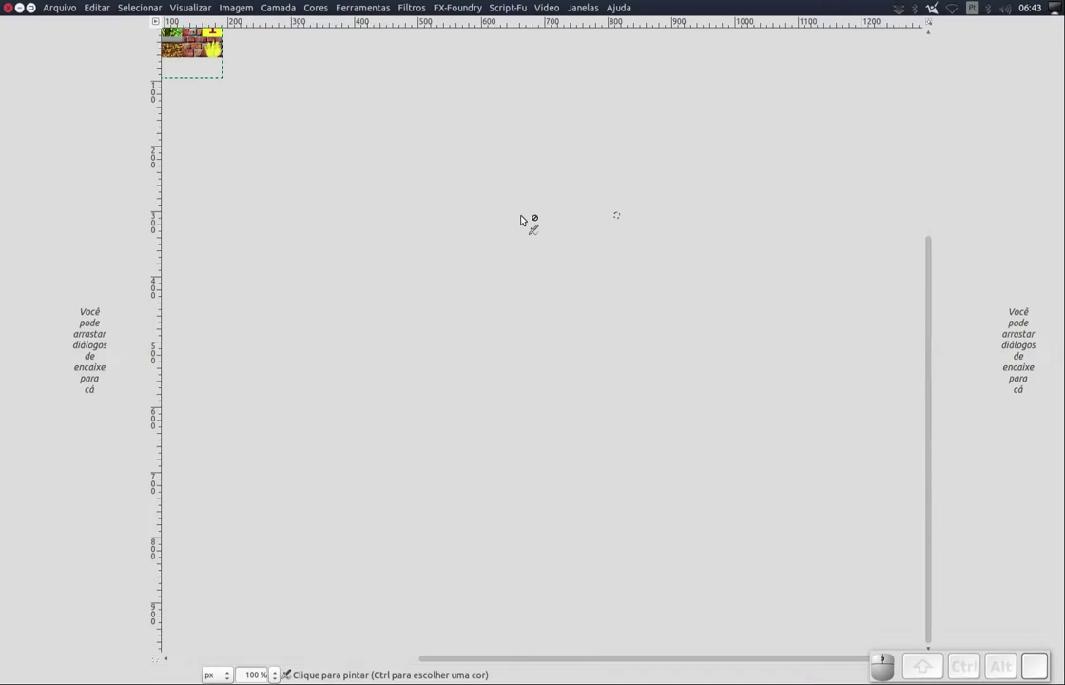
Zoom the tile image in to 400%
middle_click(516, 322)
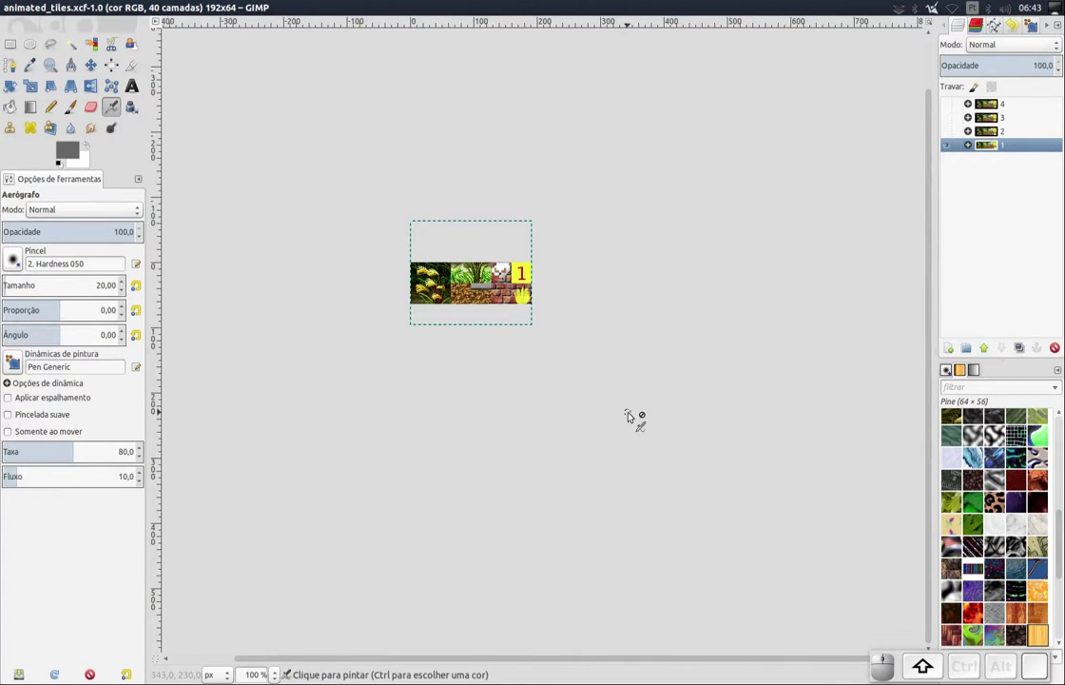
key("shift+=")
key("shift+=")
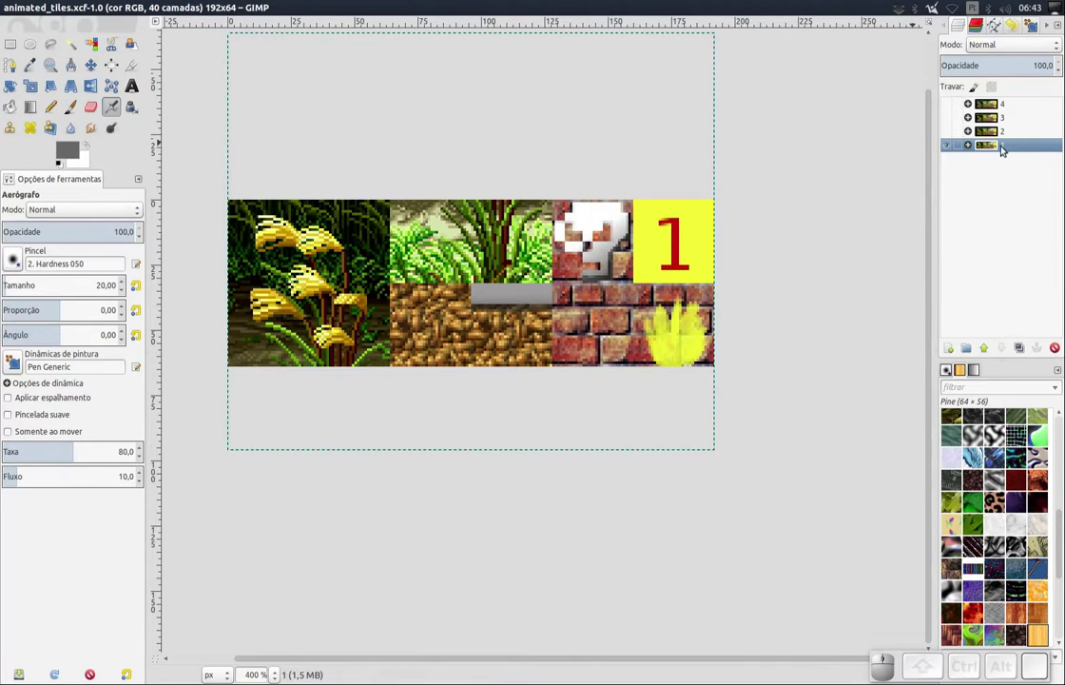
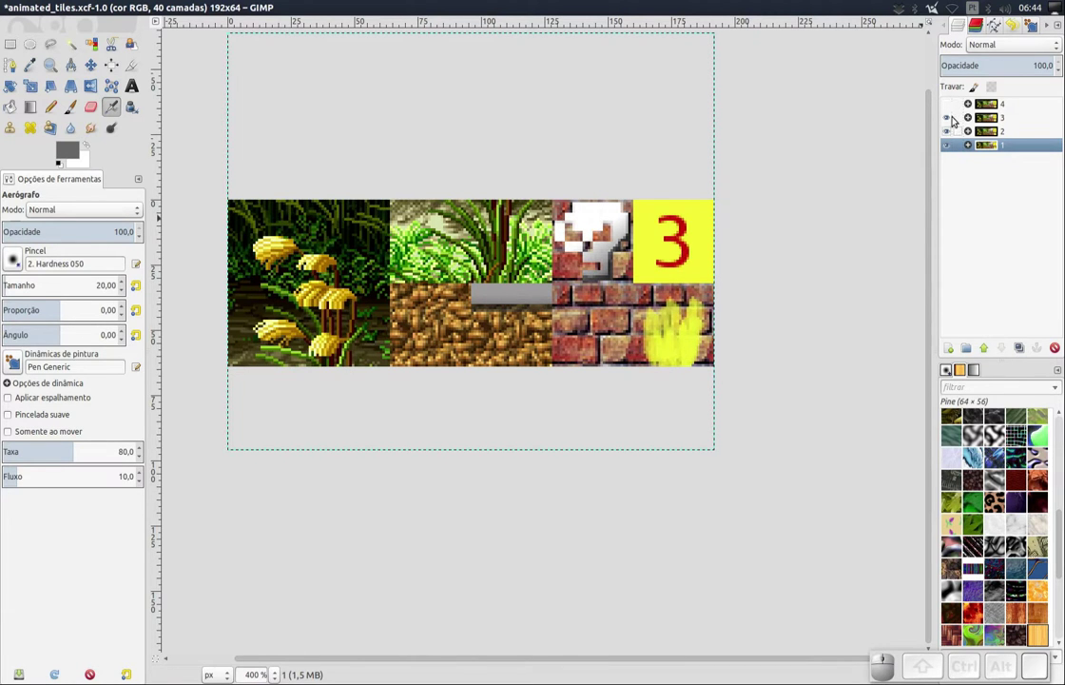
Toggle visibility of frame layer groups 1–4 to compare them, then expand group 1
left_click(949, 108)
left_click(951, 121)
left_click(952, 106)
left_click(948, 136)
scroll("down", 3)
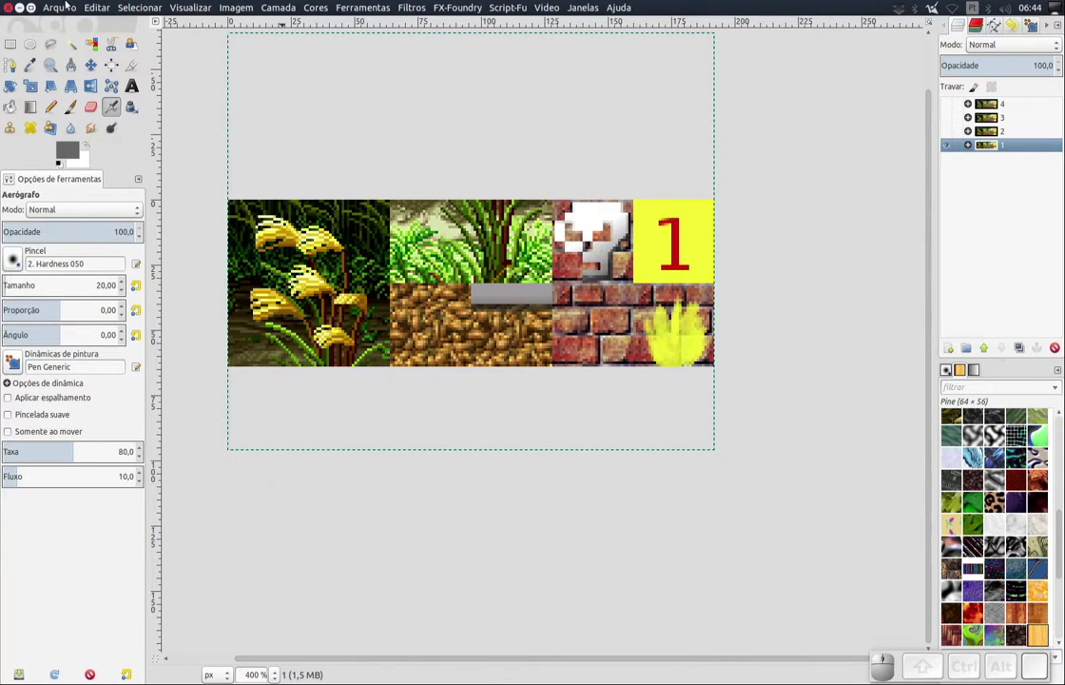
left_click(973, 145)
Select the asd layer inside the expanded frame 1 group
left_click_drag(1038, 177, 1026, 198)
left_click_drag(1031, 193, 1023, 219)
left_click(1018, 228)
left_click(1014, 234)
left_click(1016, 246)
left_click(1020, 270)
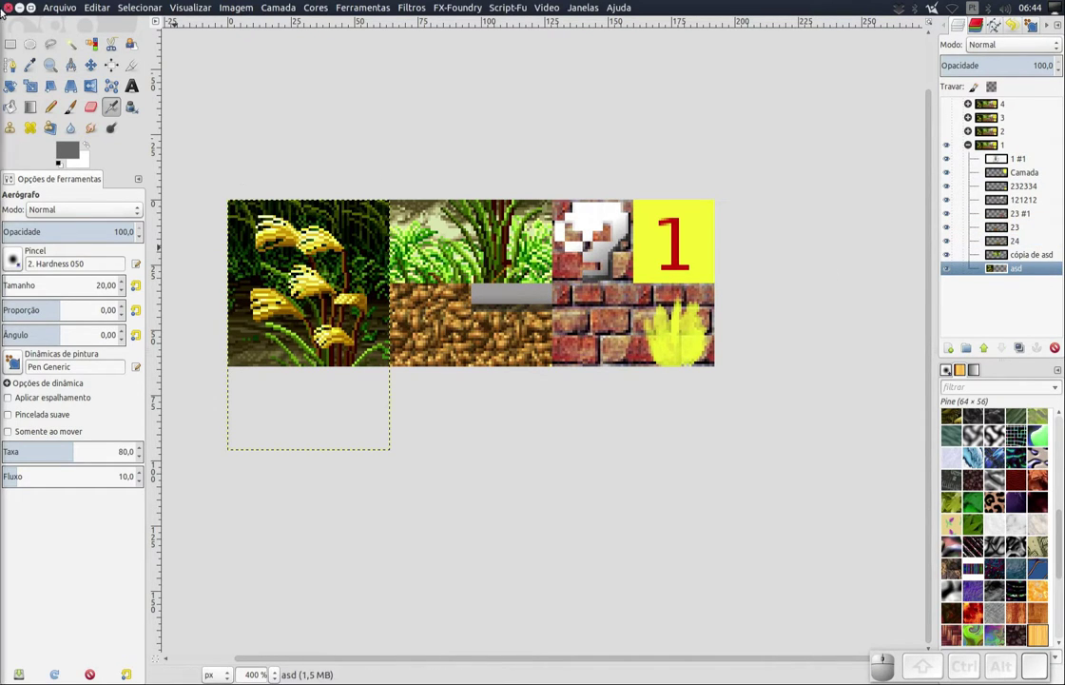
Cancel quitting GIMP to keep the unsaved image and bring Godot back to front
left_click(13, 11)
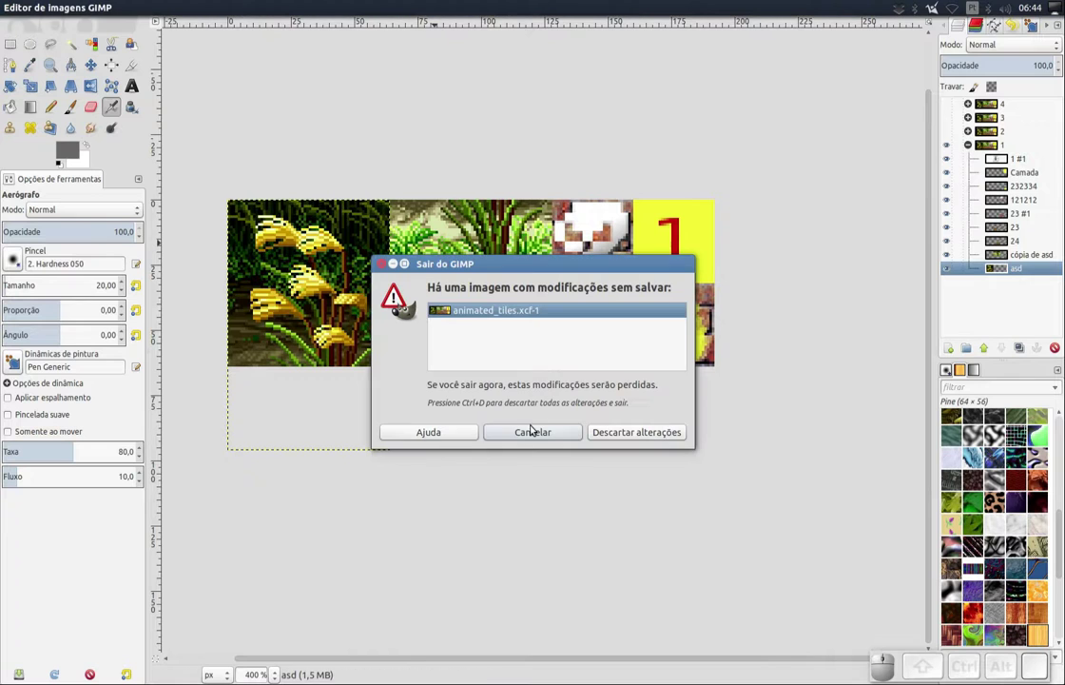
left_click(659, 444)
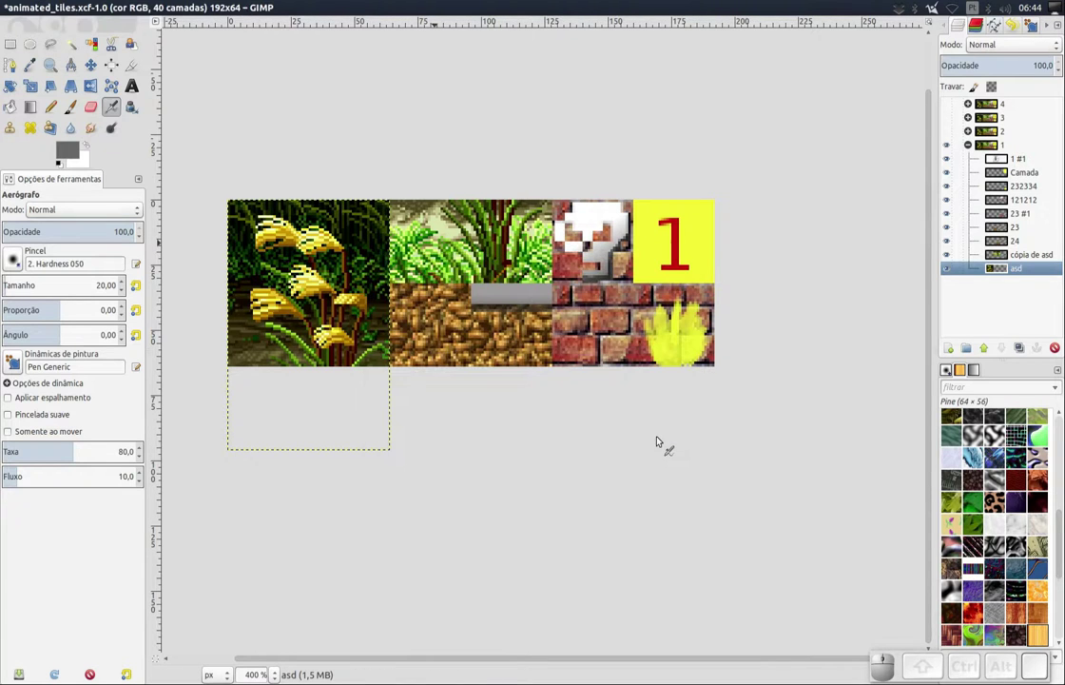
scroll("up", 3)
scroll("up", 3)
scroll("up", 3)
scroll("down", 3)
left_click_drag(702, 38, 665, 59)
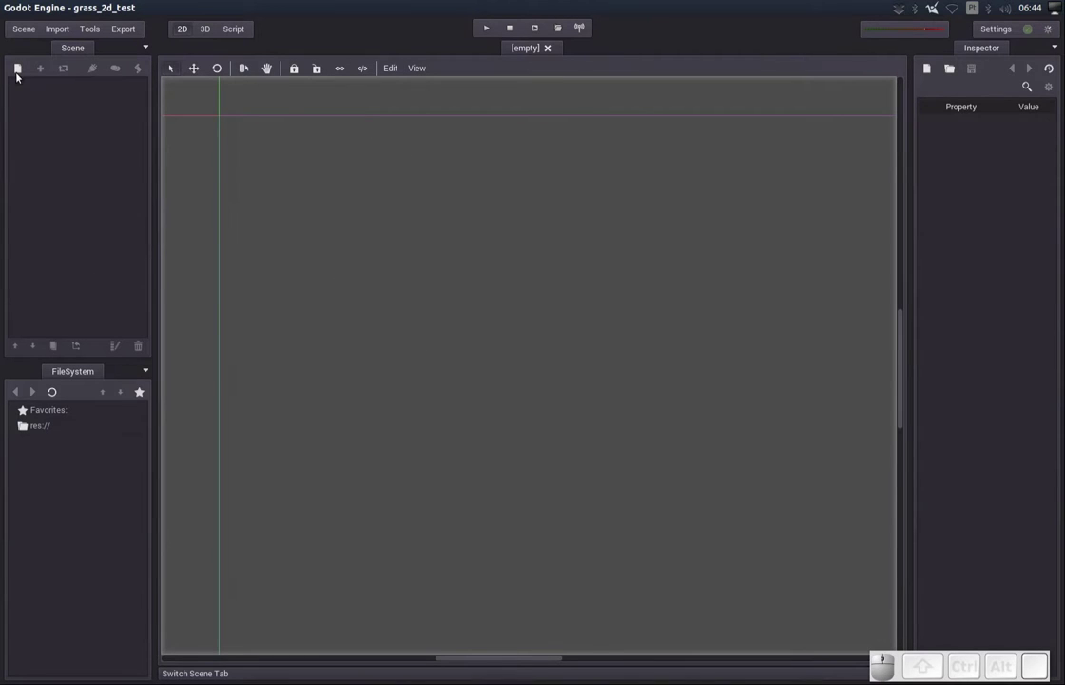
Create a base Node as the root of the new scene
left_click_drag(19, 75, 282, 210)
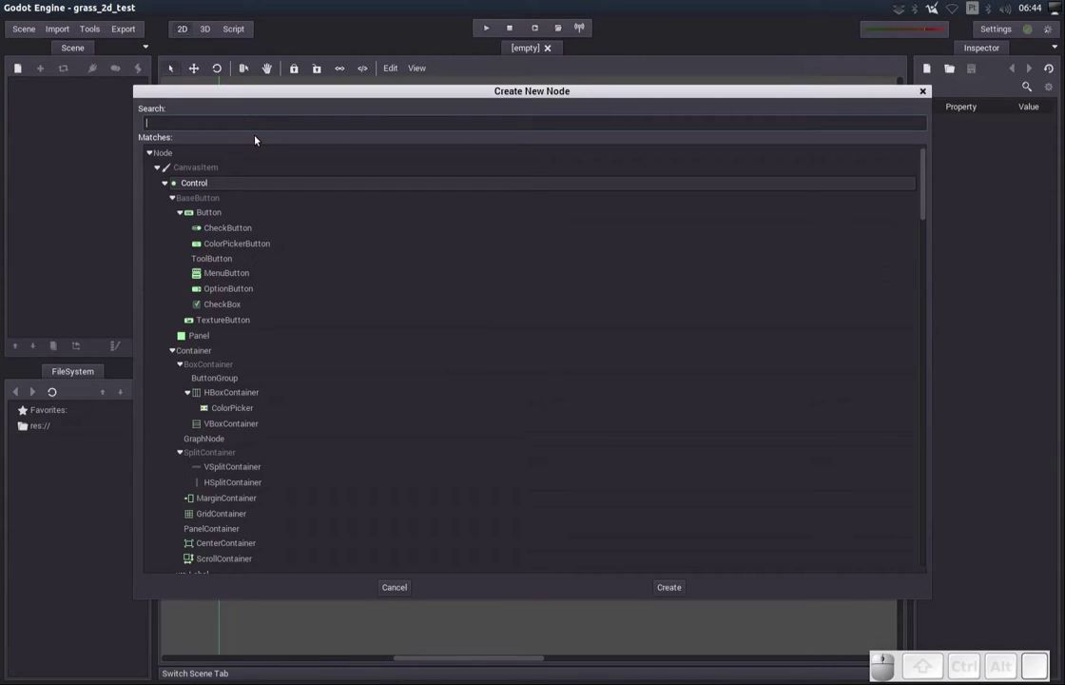
left_click(189, 156)
left_click_drag(49, 89, 61, 91)
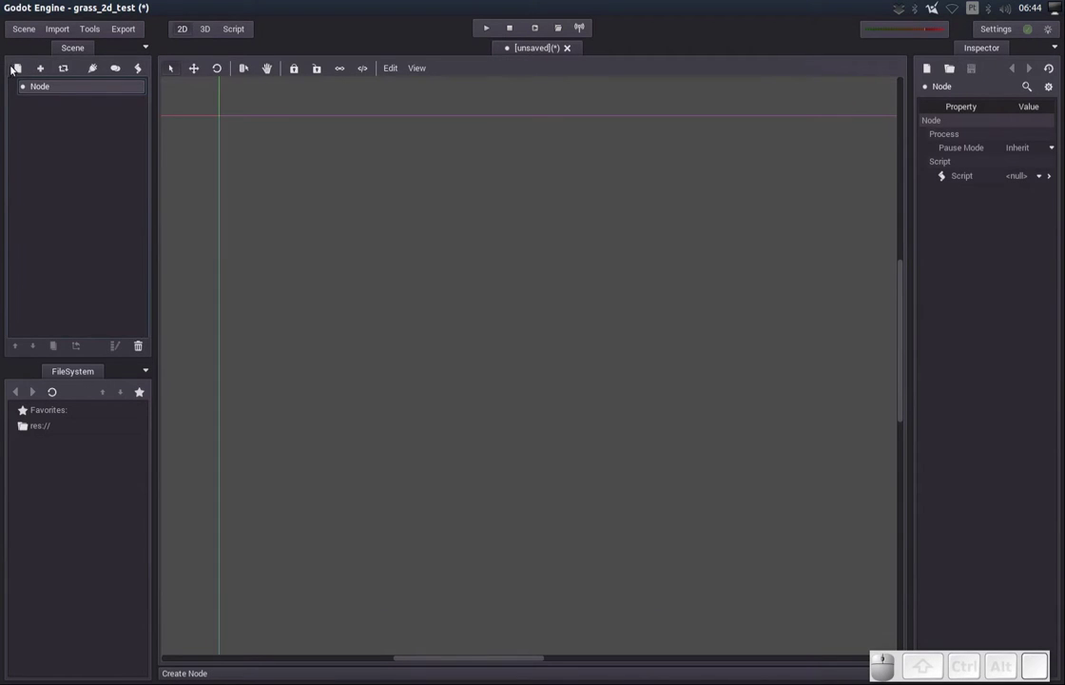
Add a Sprite child node under the root Node
left_click_drag(16, 72, 154, 216)
key("s")
key("p")
left_click(191, 302)
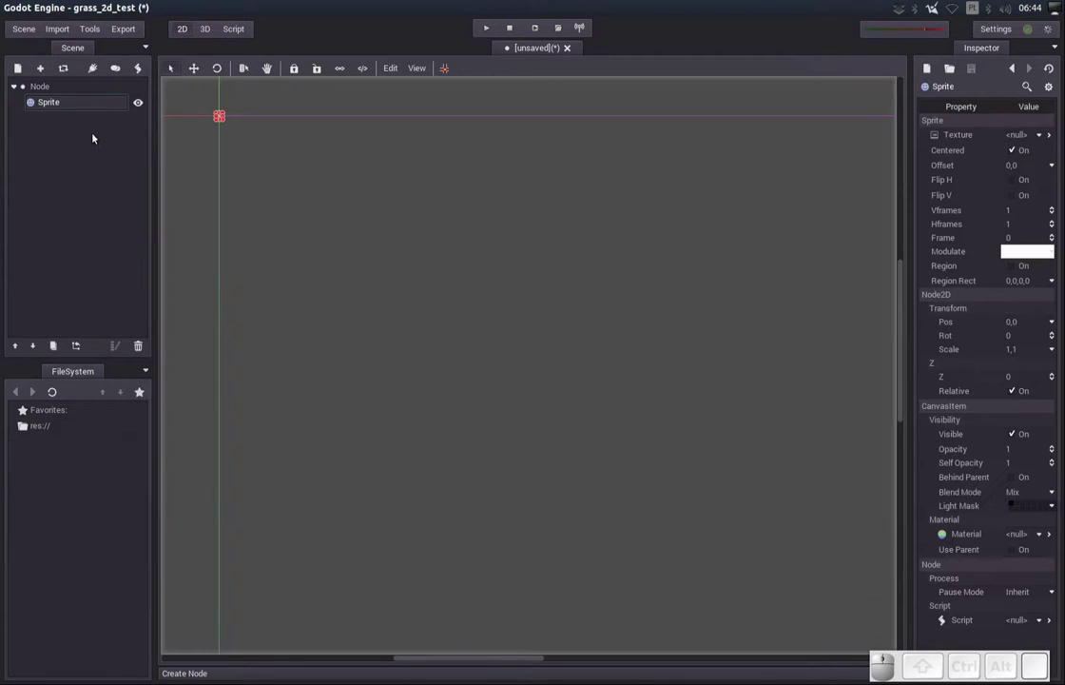
left_click(60, 107)
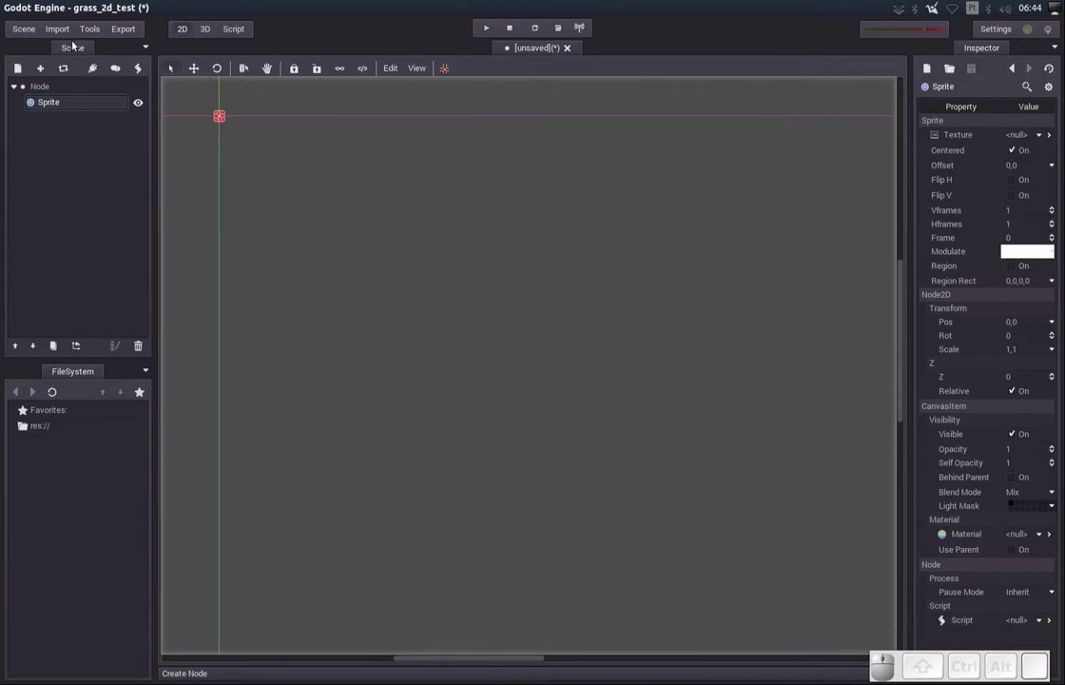
left_click_drag(13, 69, 193, 197)
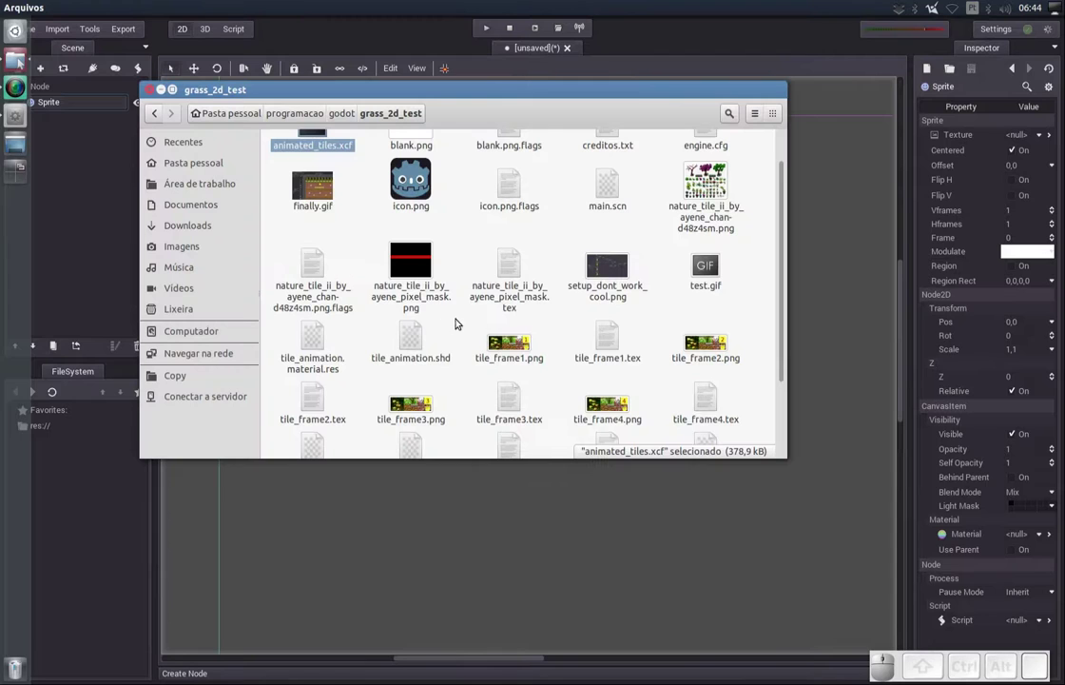
left_click_drag(782, 310, 548, 362)
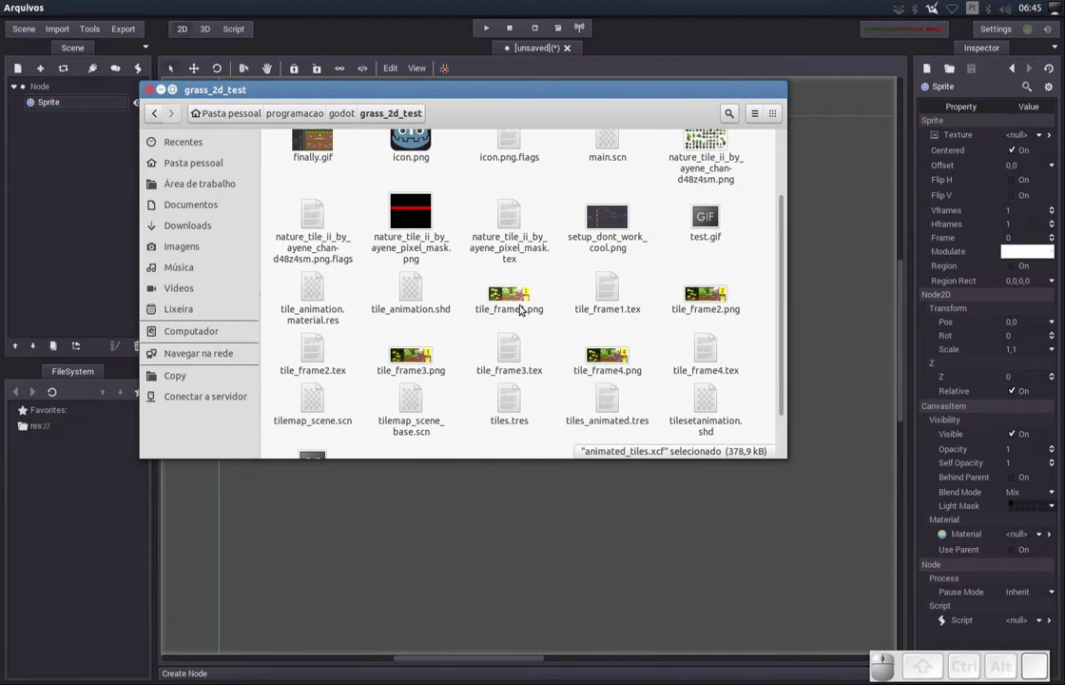
left_click_drag(527, 308, 533, 341)
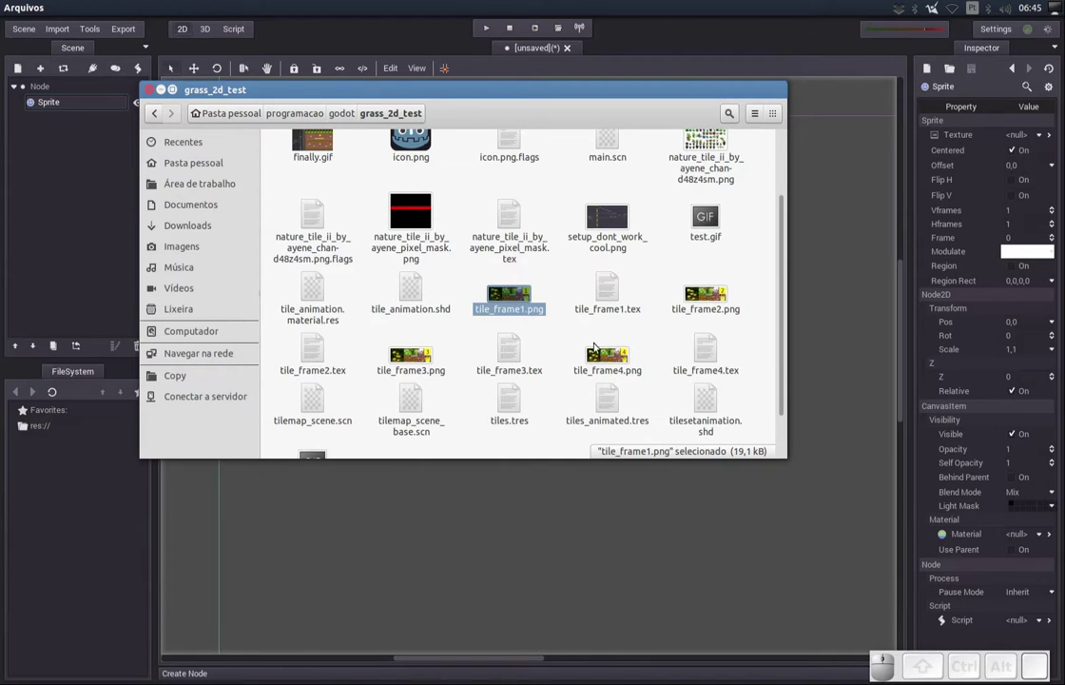
left_click_drag(706, 308, 507, 348)
left_click(423, 363)
left_click(603, 370)
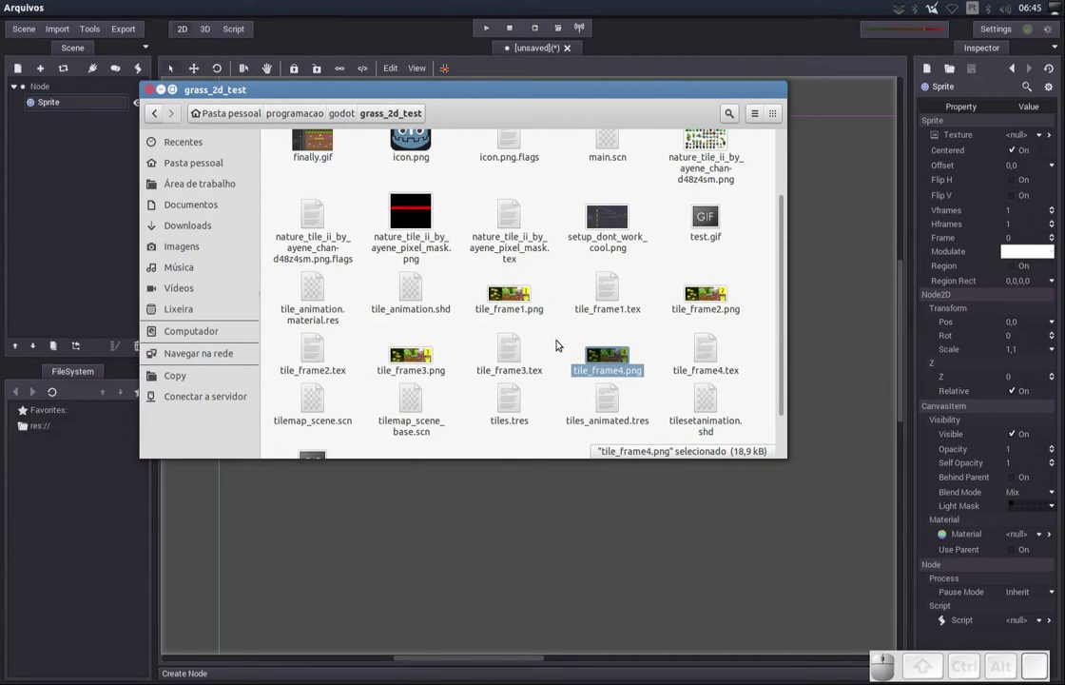
left_click(543, 348)
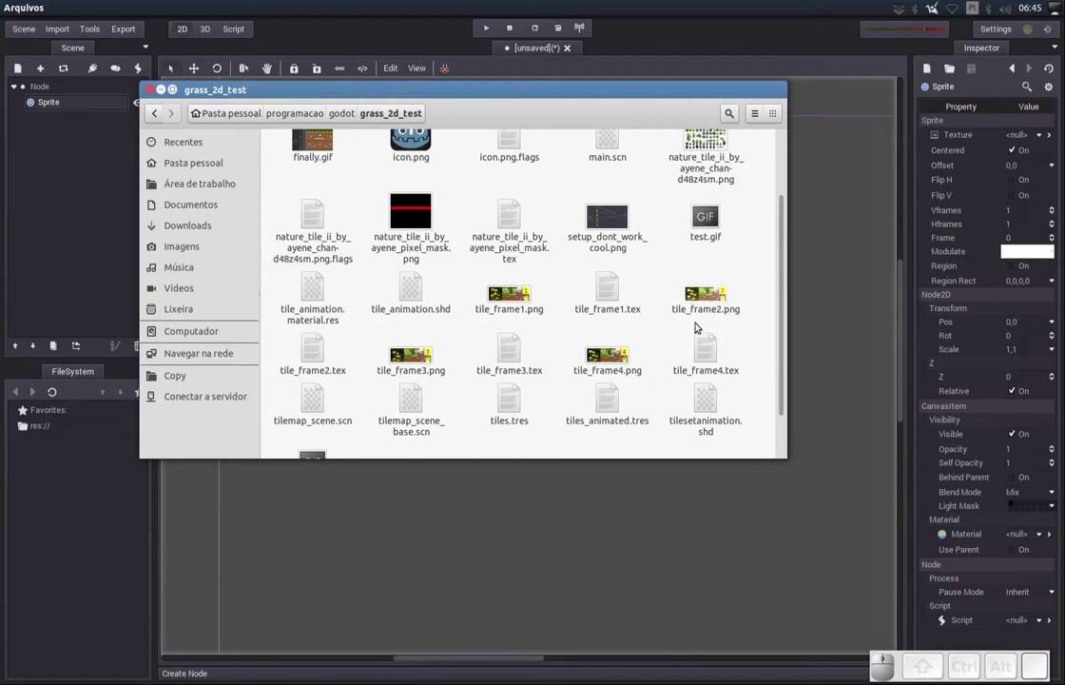
left_click_drag(783, 333, 773, 286)
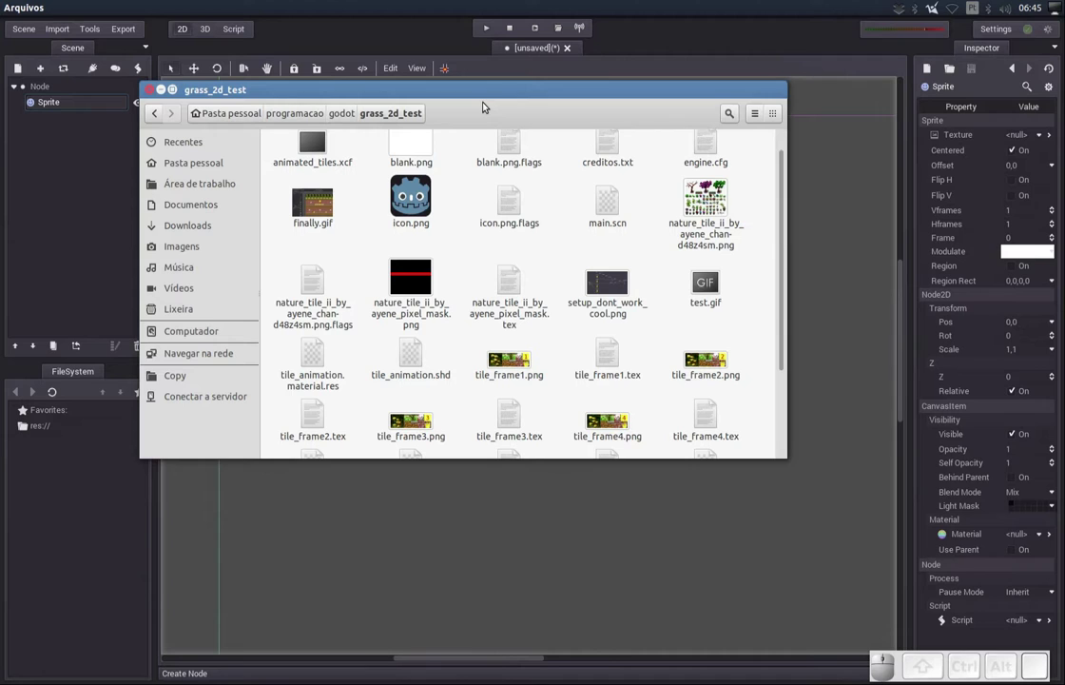
left_click(392, 94)
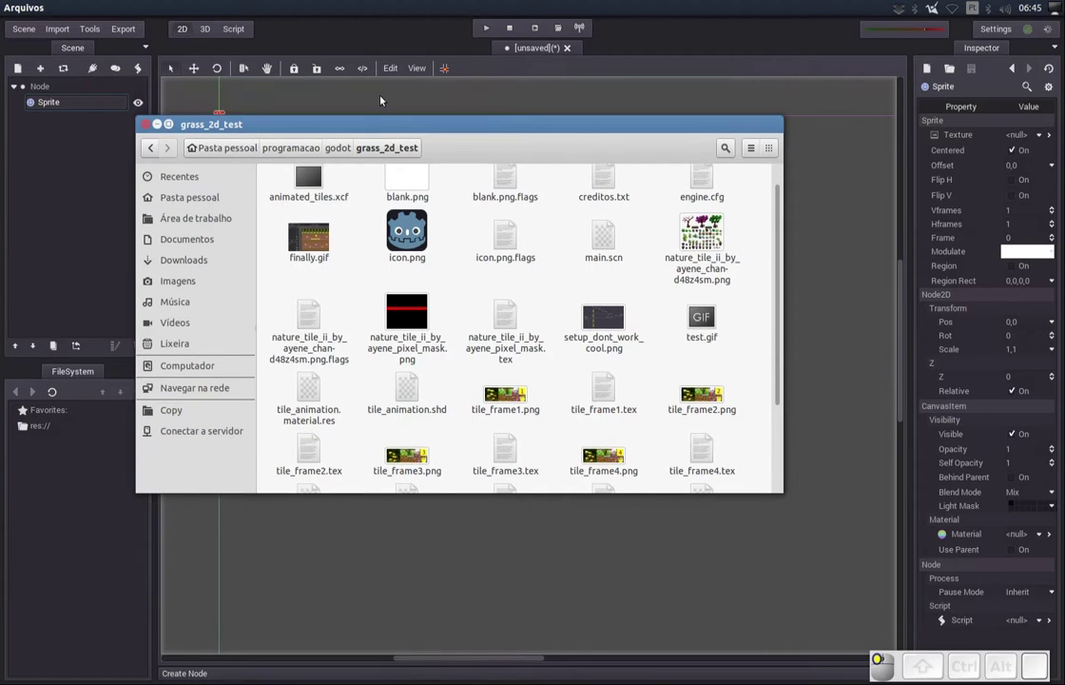
left_click_drag(354, 36, 114, 127)
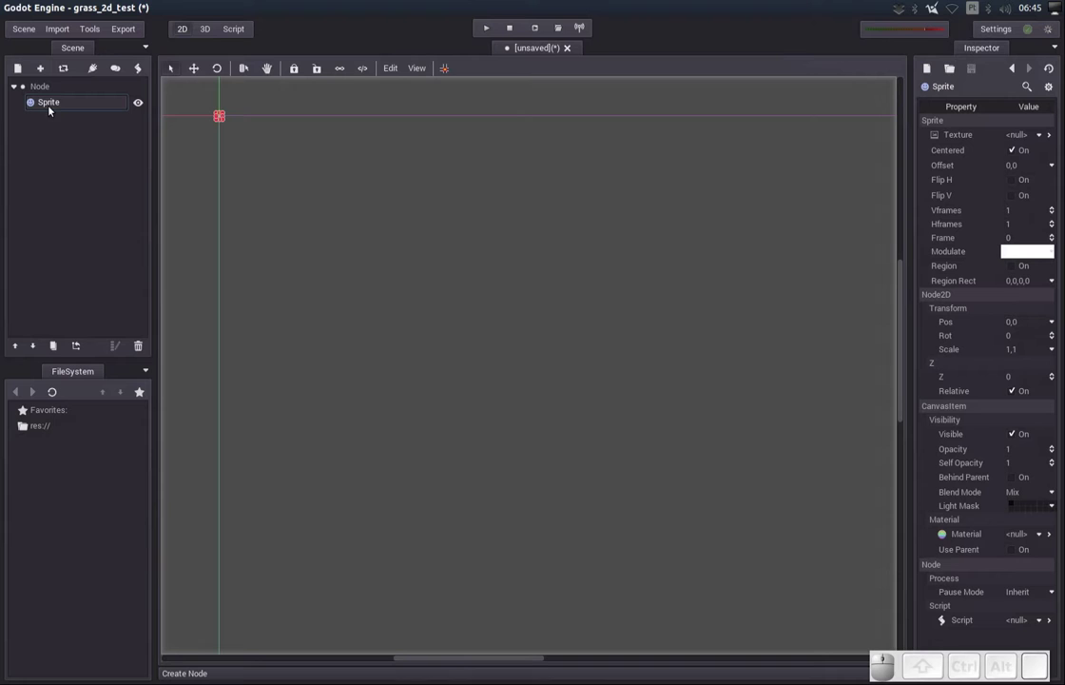
Load tile_frame1.tex as the Sprite's texture so the whole tile strip appears
left_click(1033, 135)
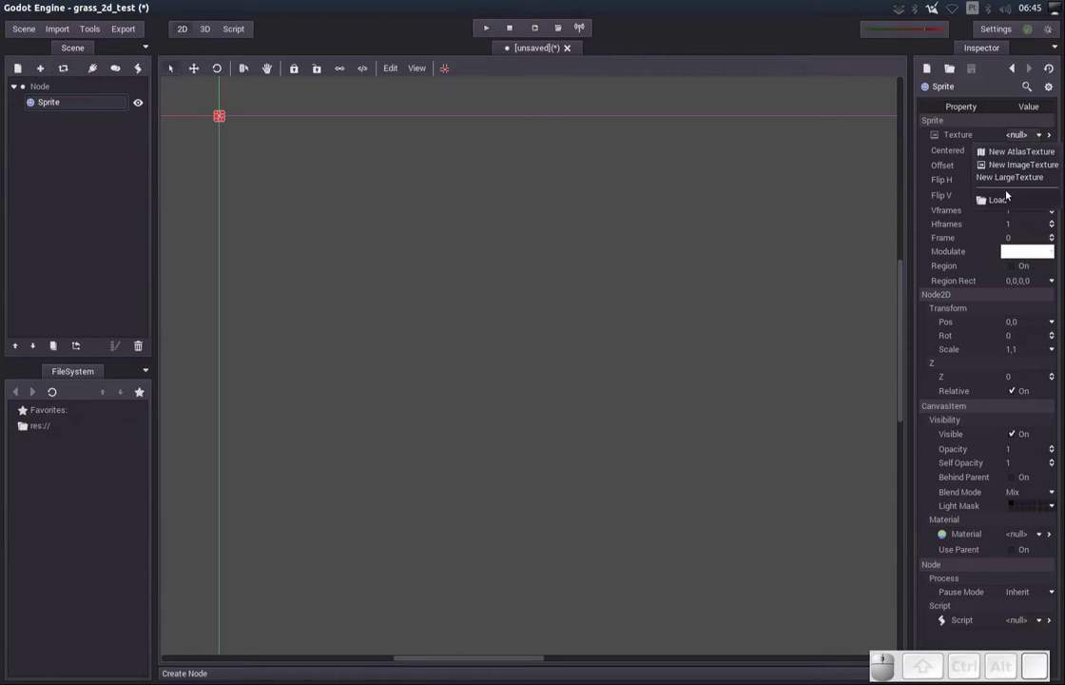
left_click(1003, 201)
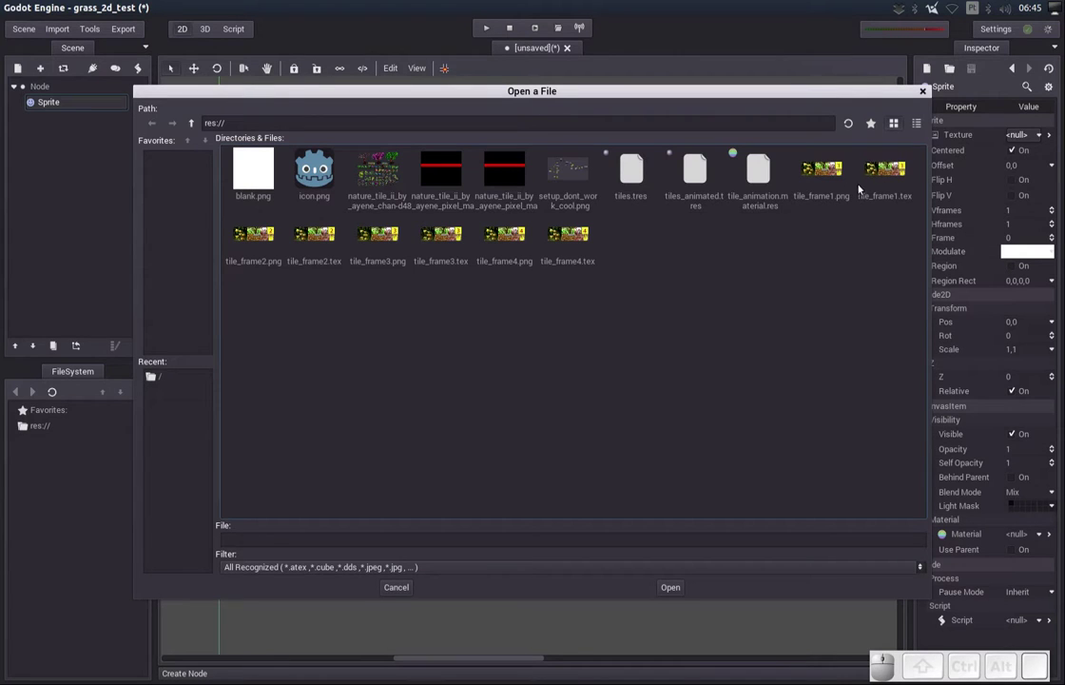
left_click(877, 183)
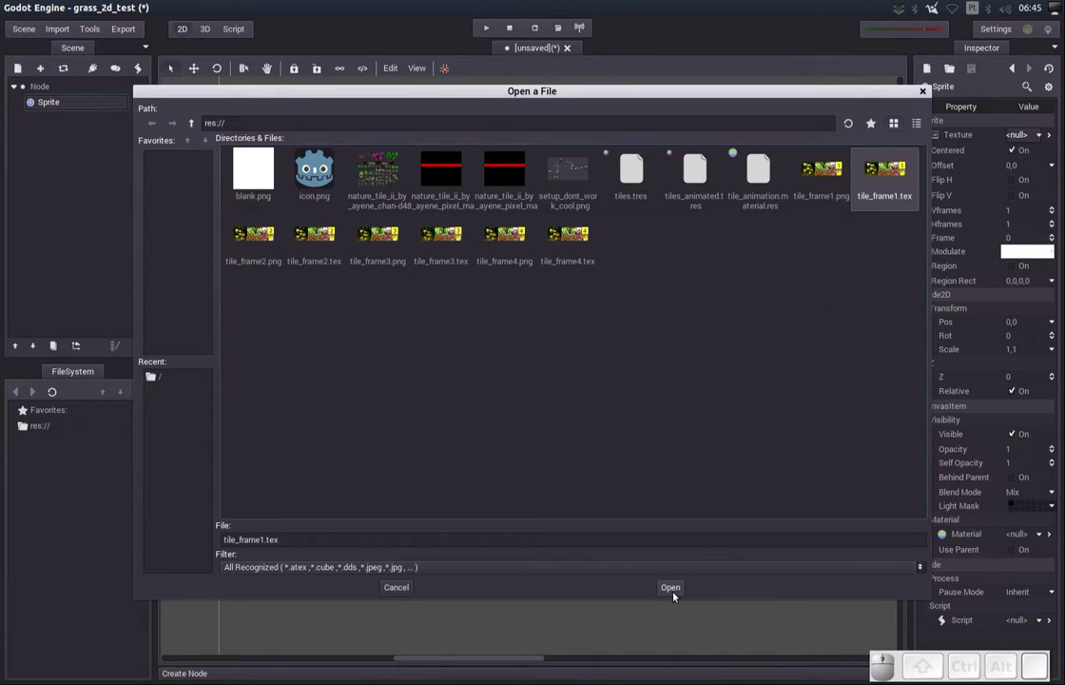
left_click(675, 592)
left_click_drag(381, 257, 1018, 199)
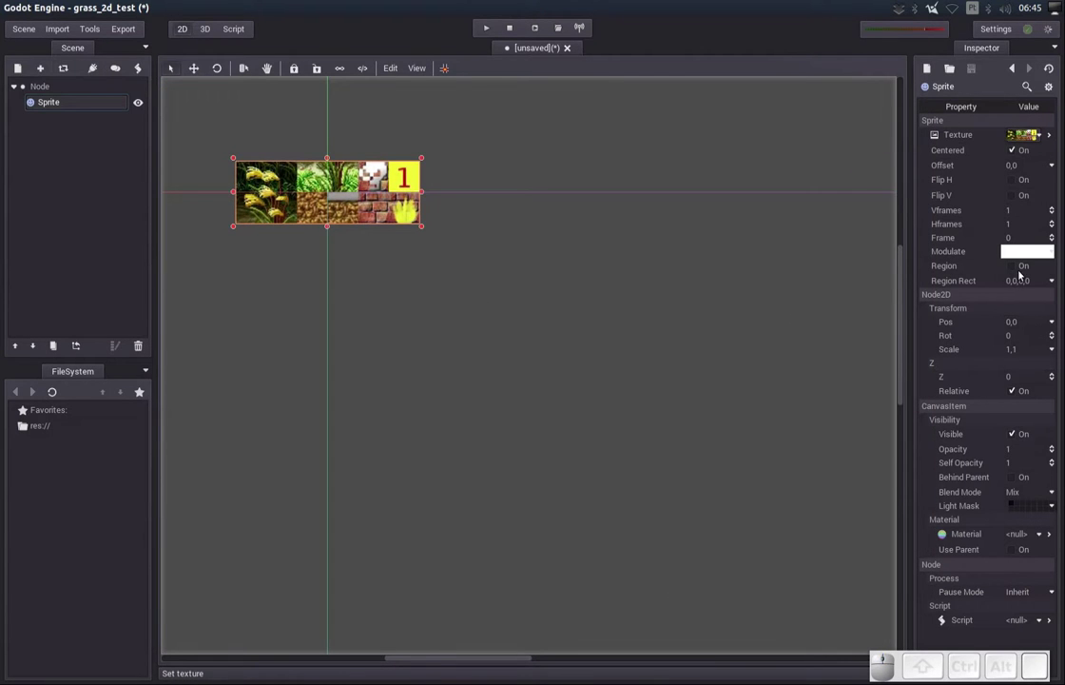
Enable Region, uncheck Centered and set the region to the first 32×32 grass tile
left_click(1015, 270)
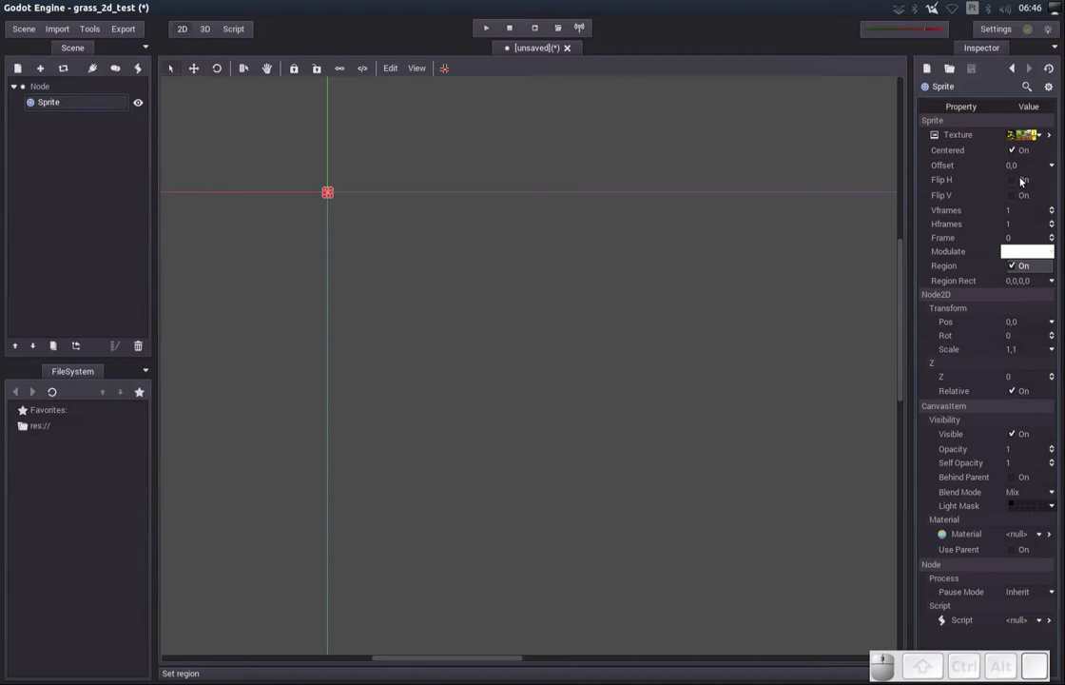
left_click_drag(1017, 146, 1008, 253)
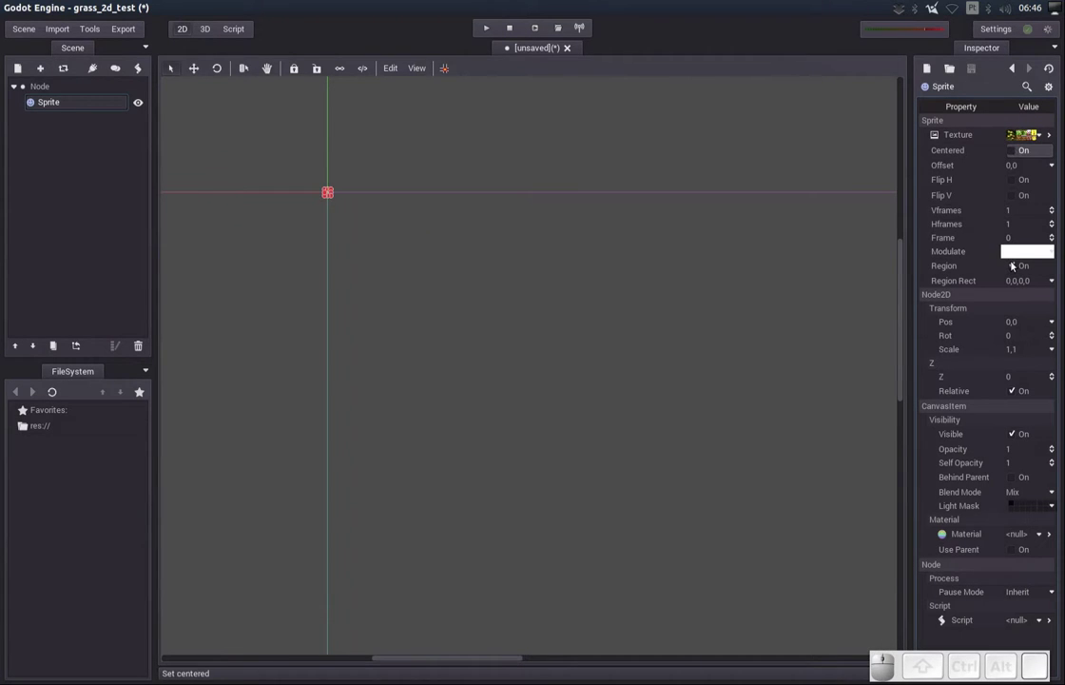
left_click(1012, 265)
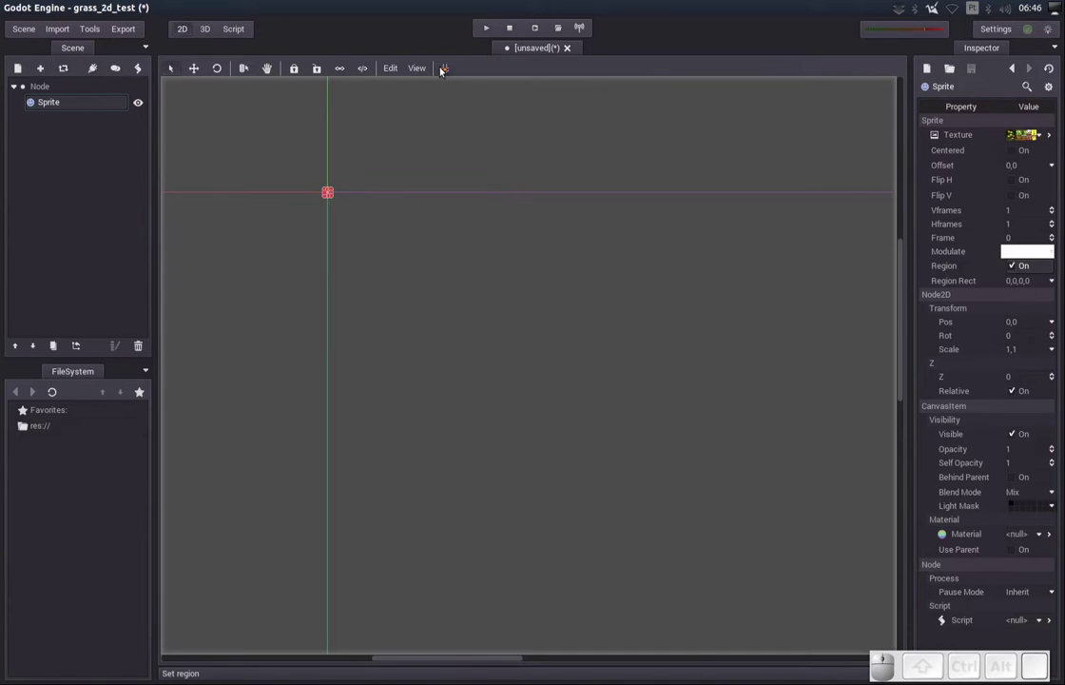
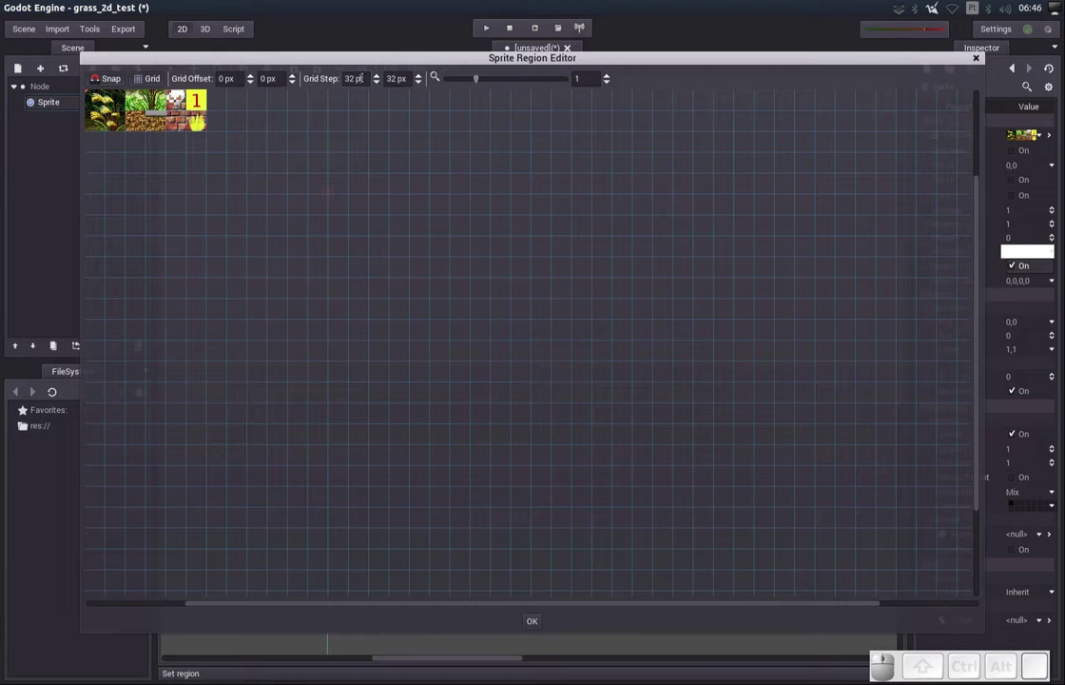
left_click_drag(100, 99, 149, 157)
left_click(535, 623)
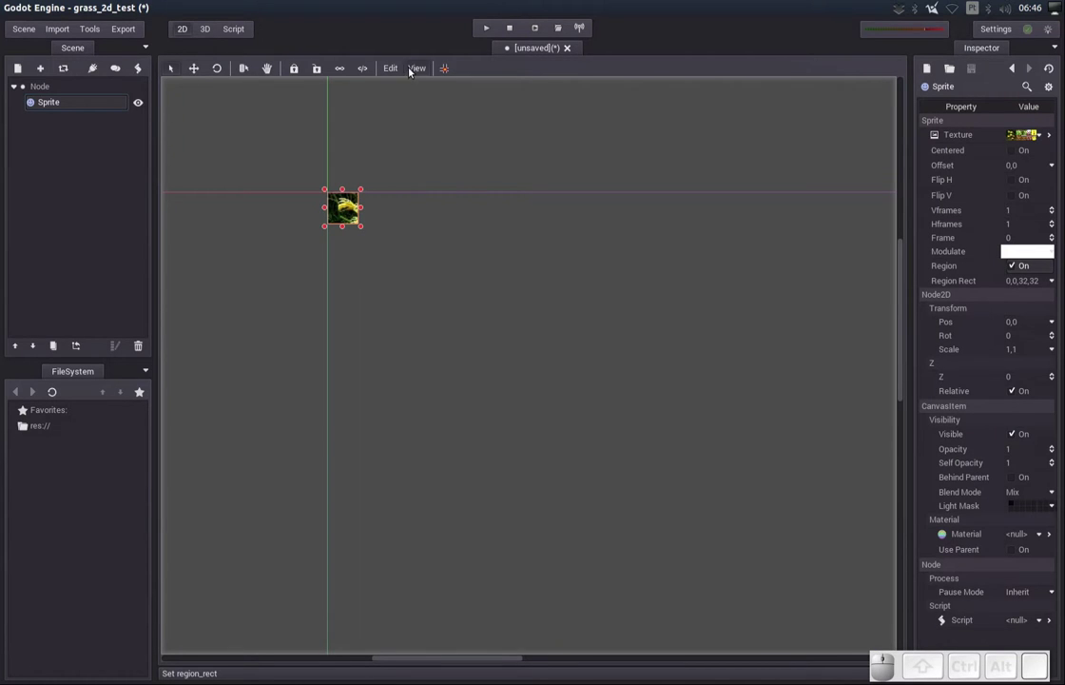
Show the grid in the 2D view and rename the sprite to p1
left_click(403, 68)
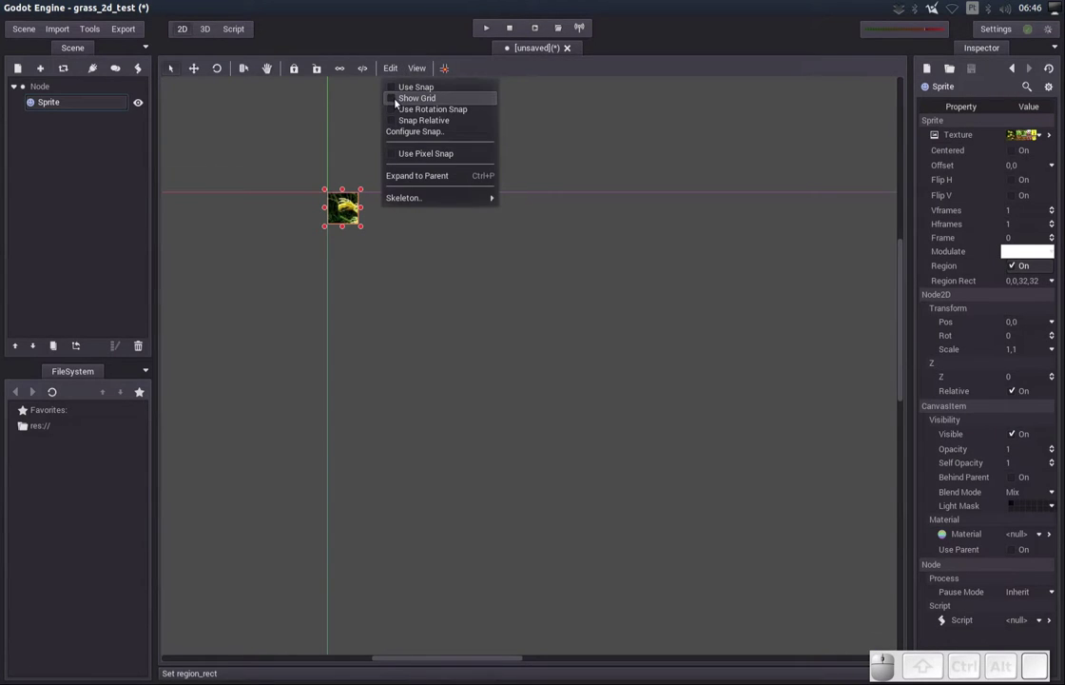
left_click_drag(397, 100, 393, 75)
left_click(394, 71)
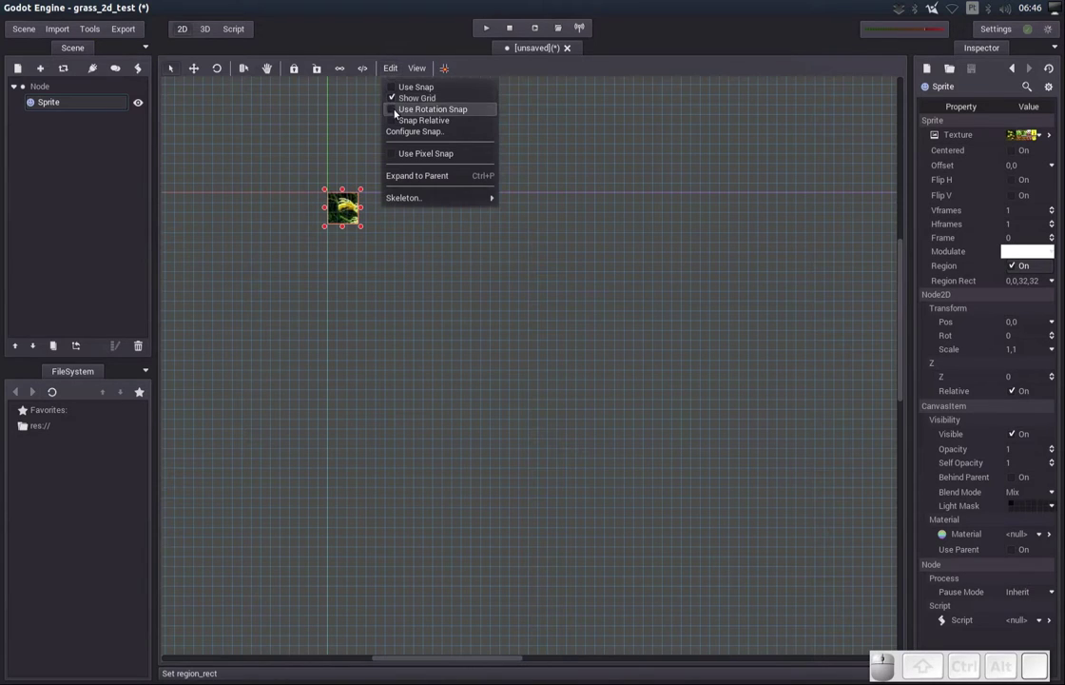
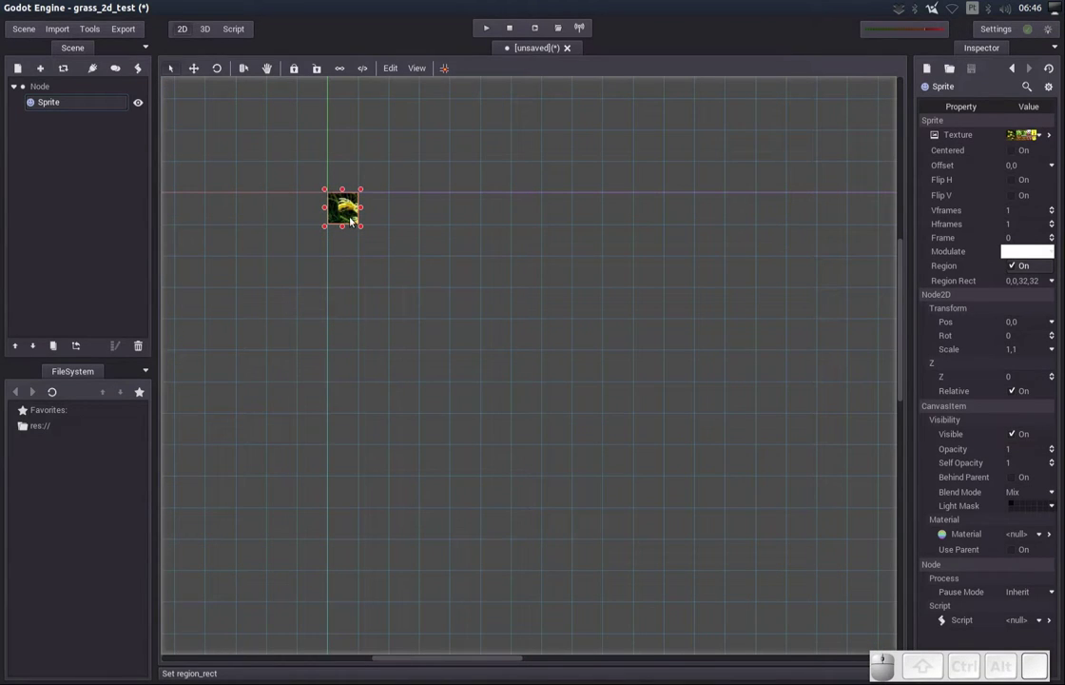
left_click(84, 109)
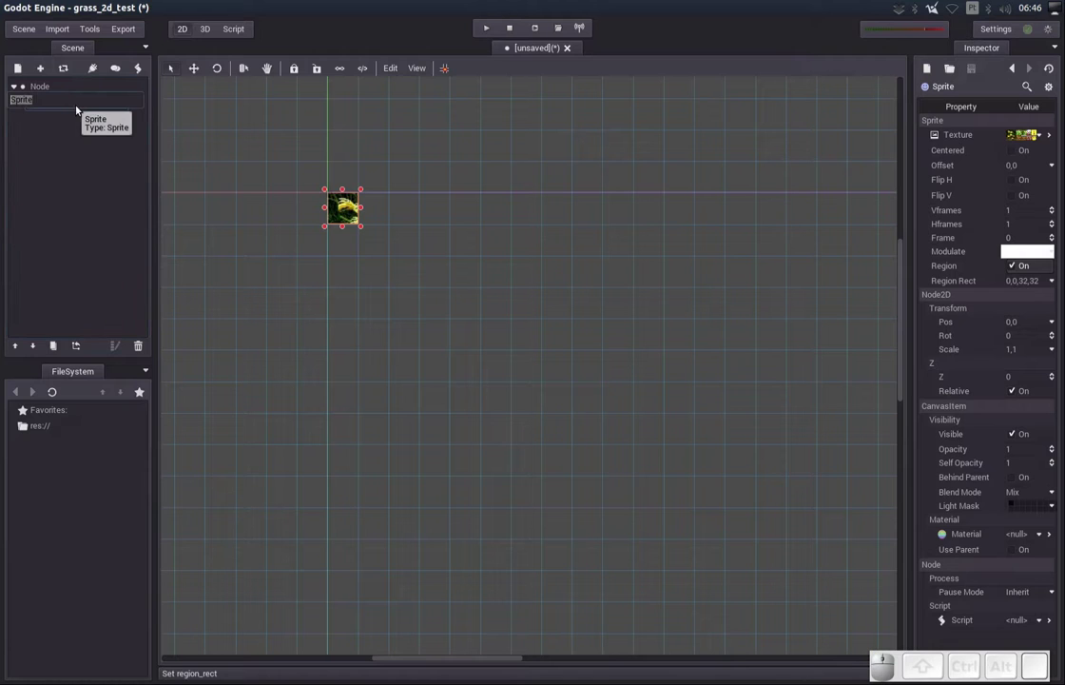
key("Return")
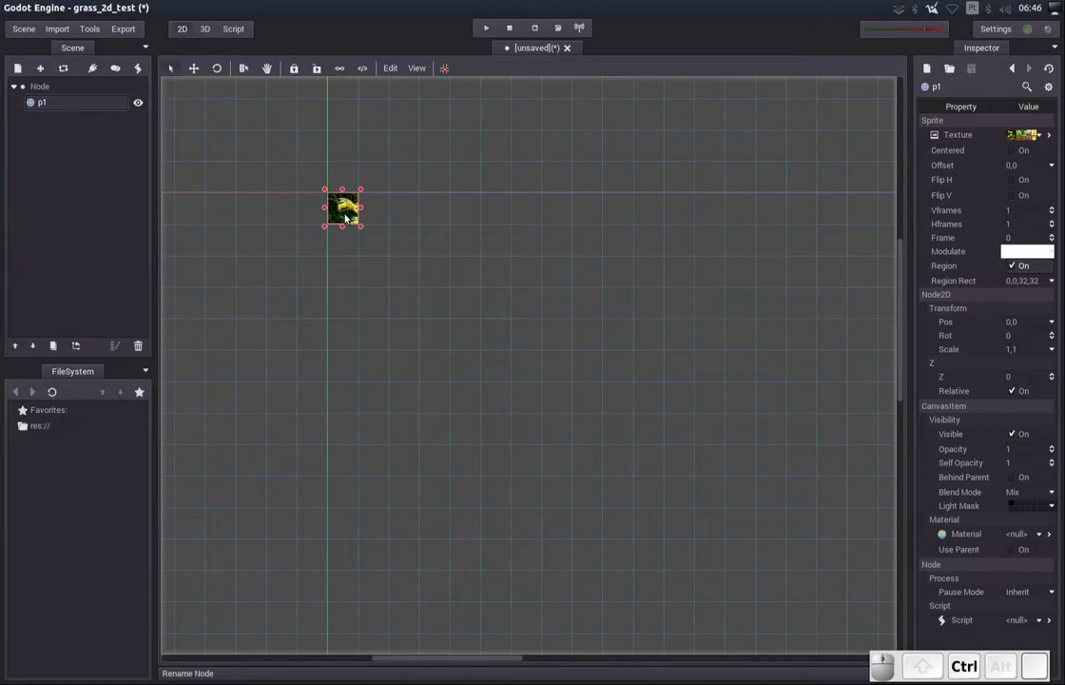
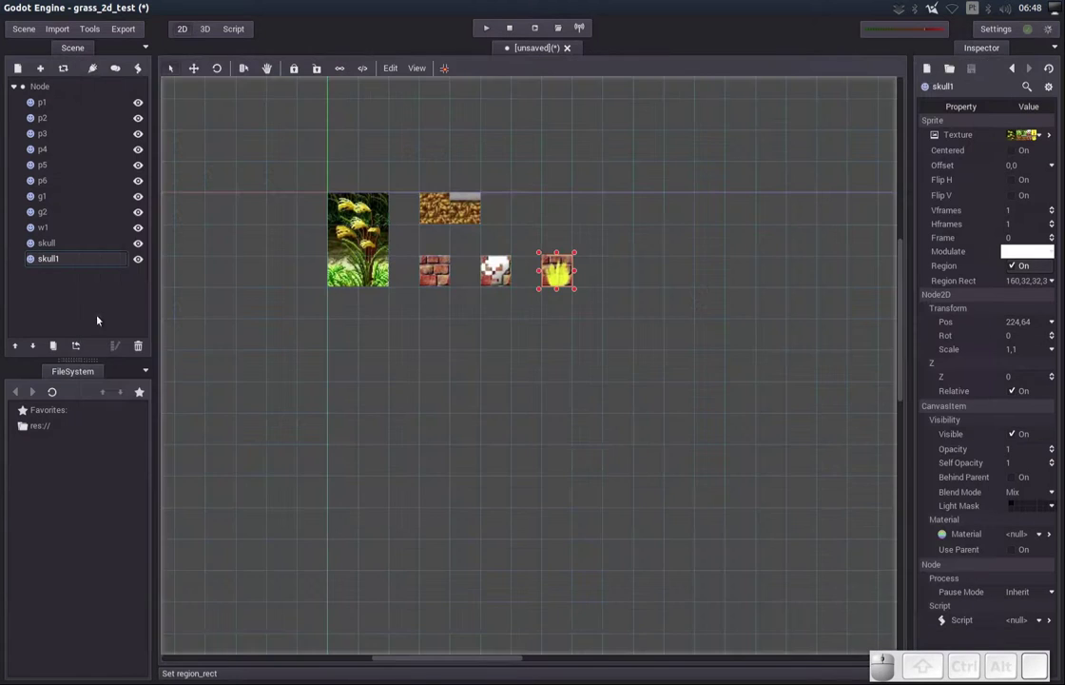
Rename skull1 to flame and name its duplicate debug_tile
key("Return")
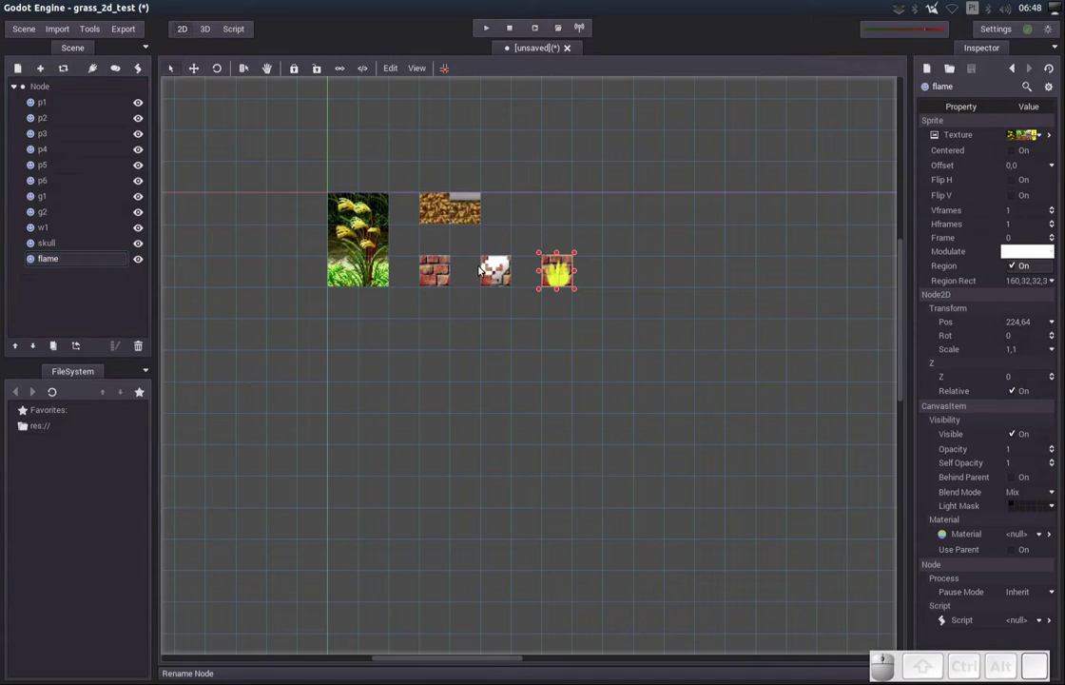
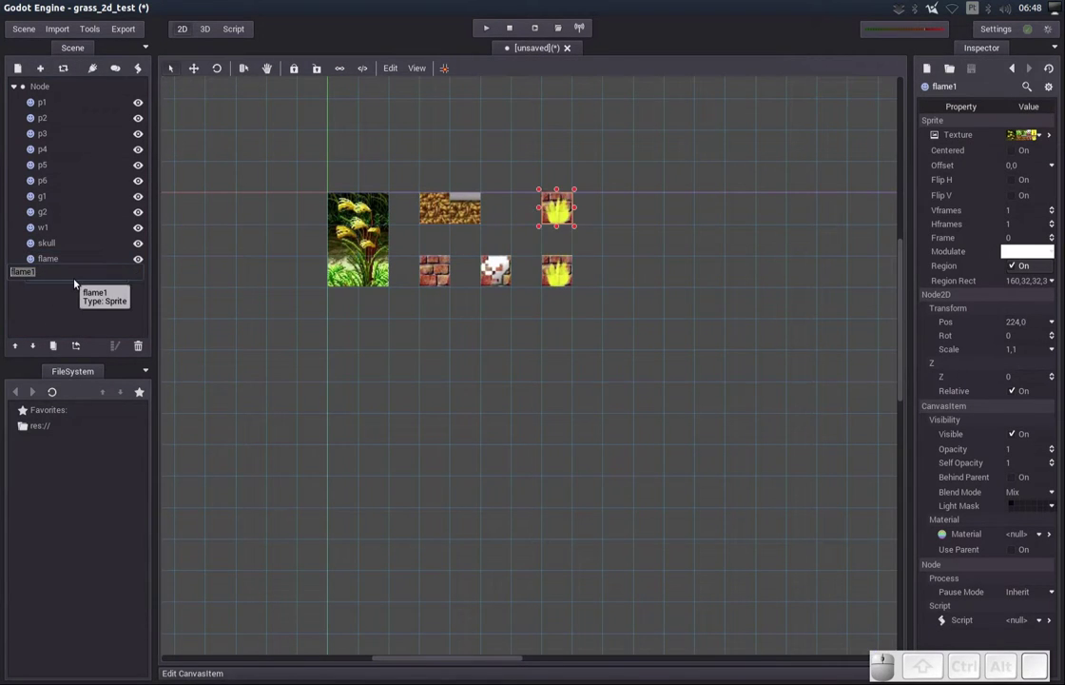
key("g")
key("shift+Return")
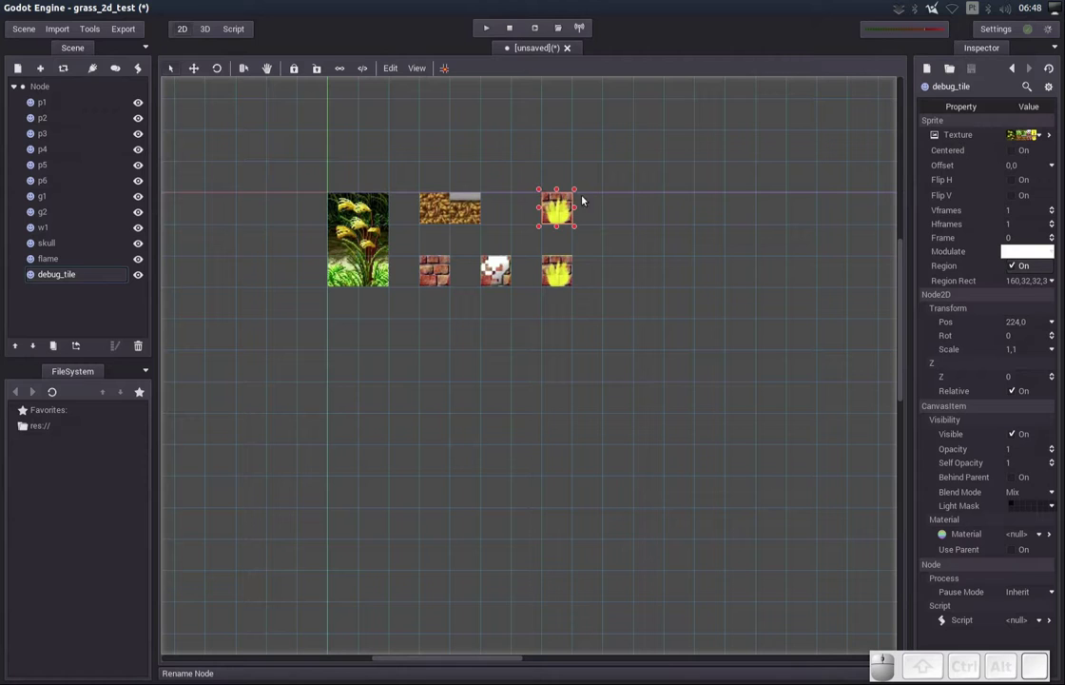
Set debug_tile's region to the yellow 1 tile (160,0,32,32)
left_click(448, 68)
left_click_drag(327, 129, 500, 270)
left_click(536, 619)
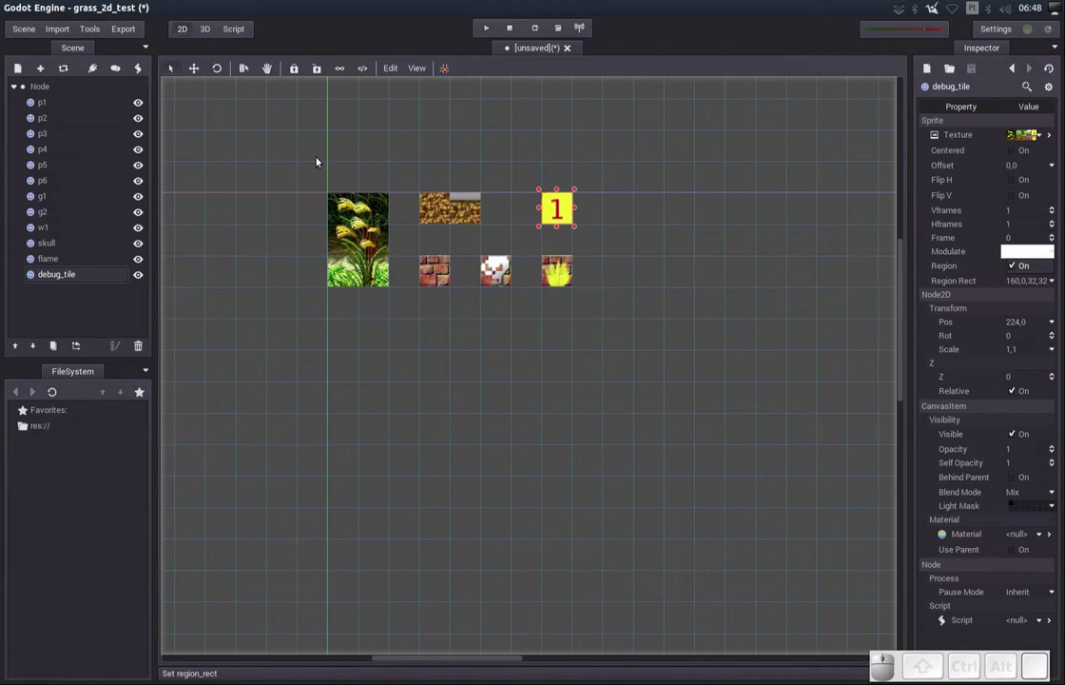
Save the tile scene under the new name base_of_tileset.scn
key("ctrl+s")
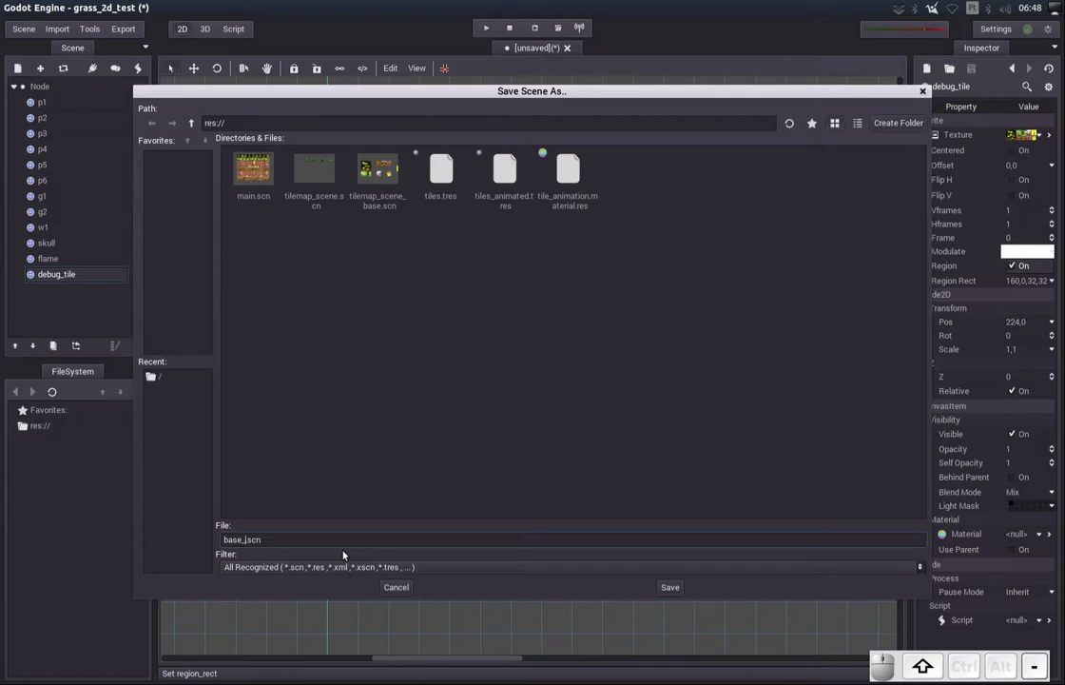
key("f")
key("shift+-")
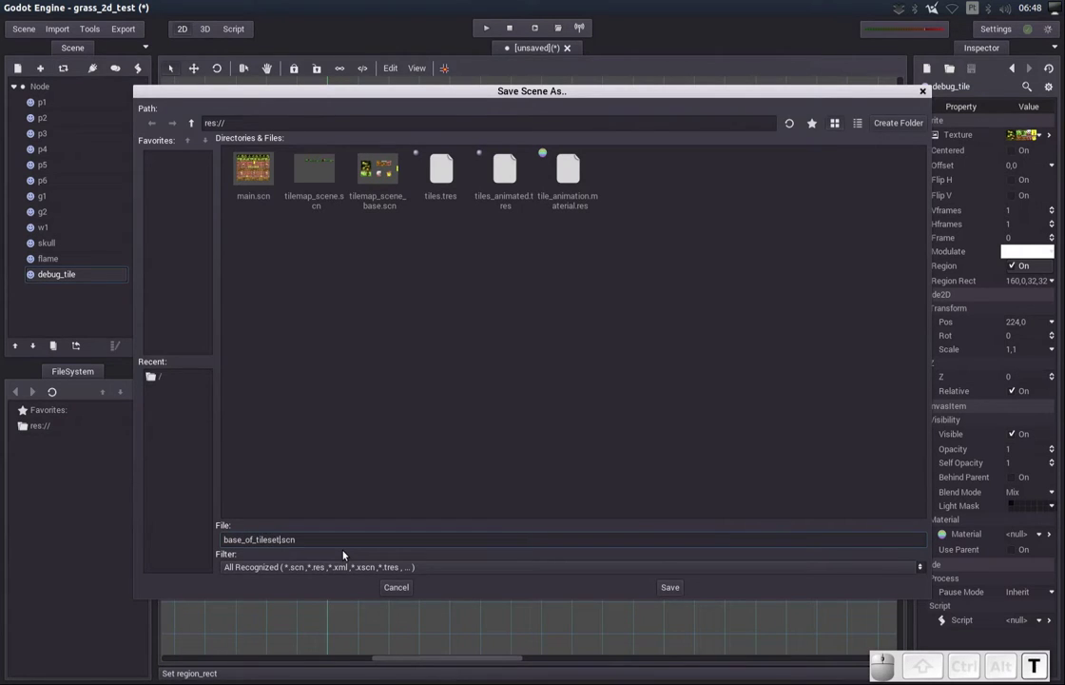
key("Return")
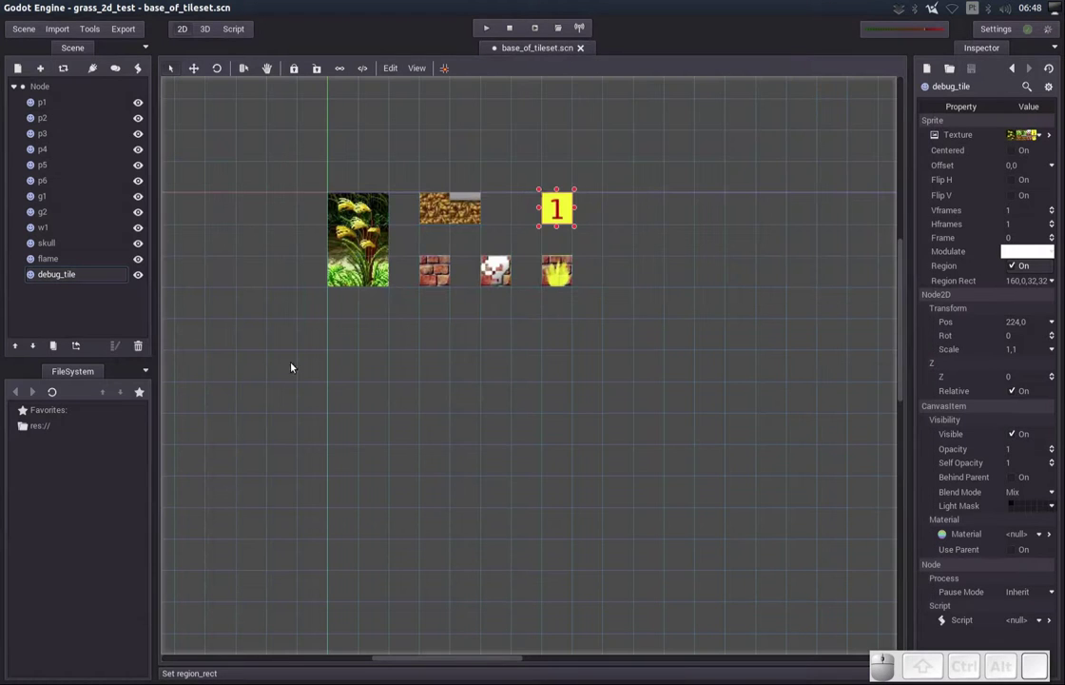
Pan and zoom the 2D viewport to recentre the tiles
left_click_drag(621, 268, 607, 268)
scroll("up", 3)
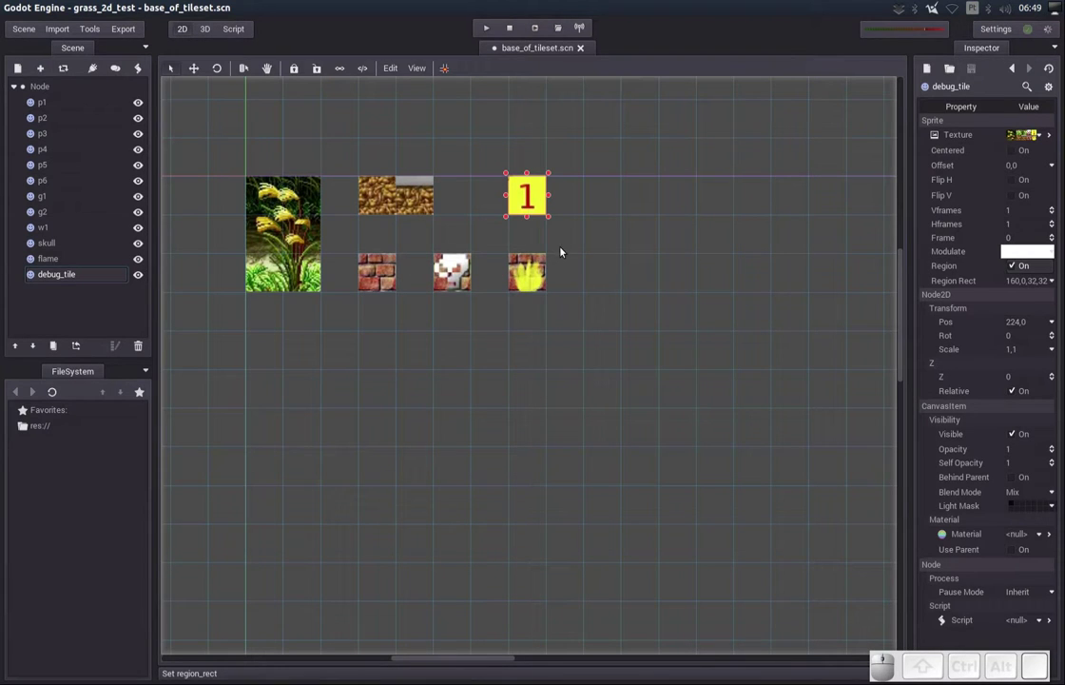
left_click_drag(561, 250, 543, 220)
left_click_drag(536, 212, 316, 228)
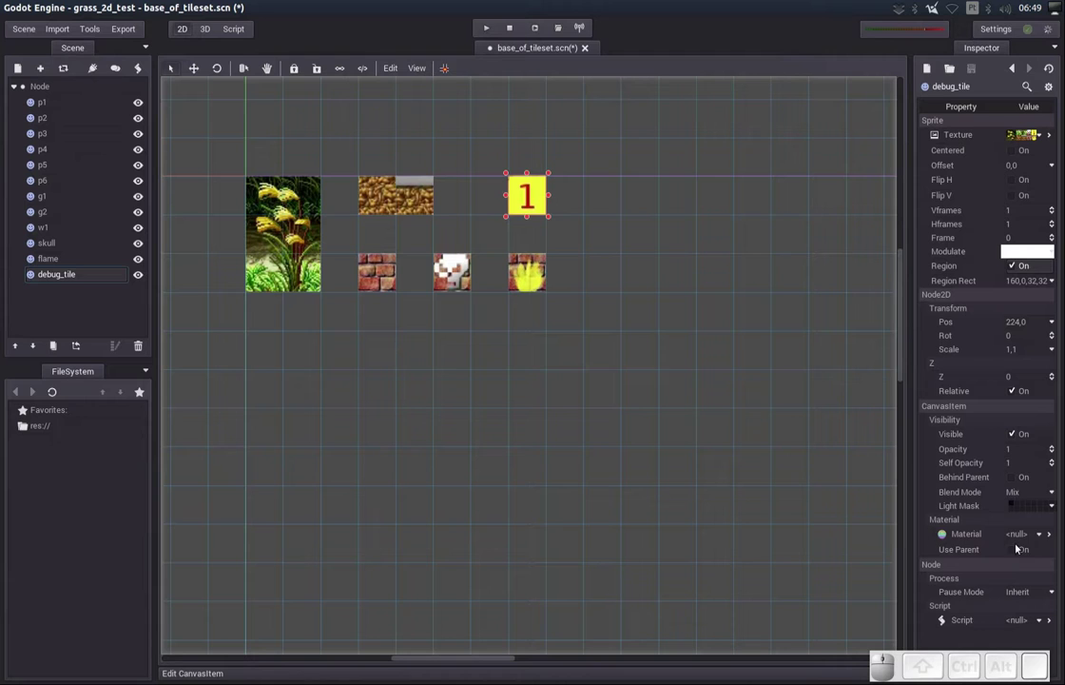
Give debug_tile a new CanvasItemMaterial and bring it up for editing
left_click(1032, 536)
left_click(979, 554)
left_click(1044, 536)
left_click(993, 587)
Save the material to its own file as tileset_animated_material.res
left_click(969, 67)
left_click(980, 91)
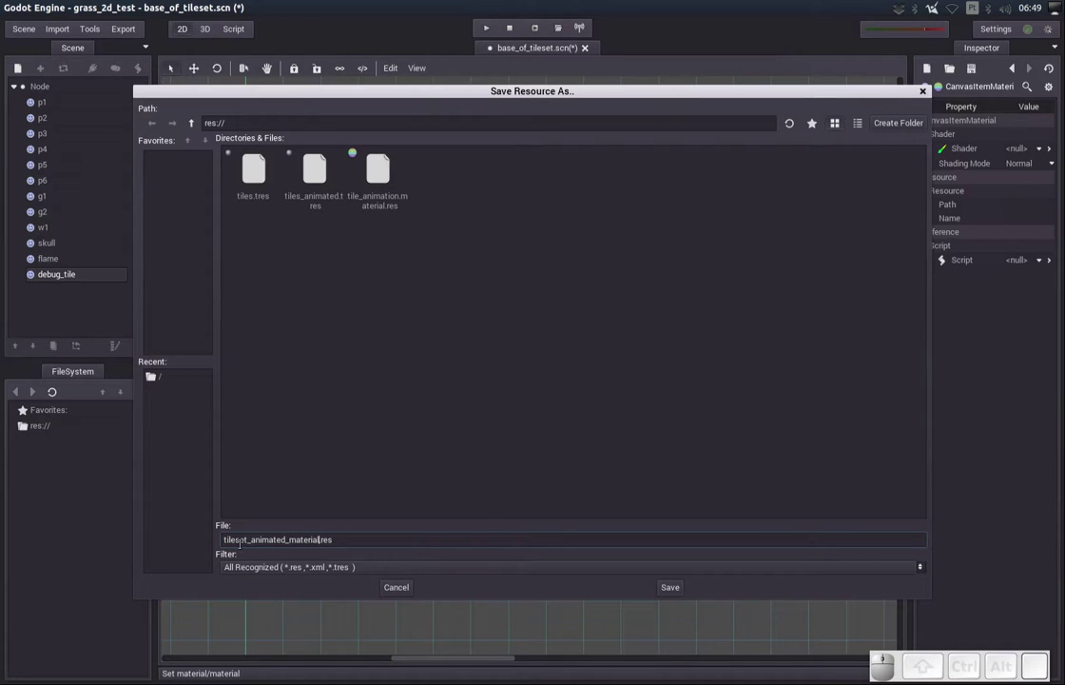
left_click(673, 591)
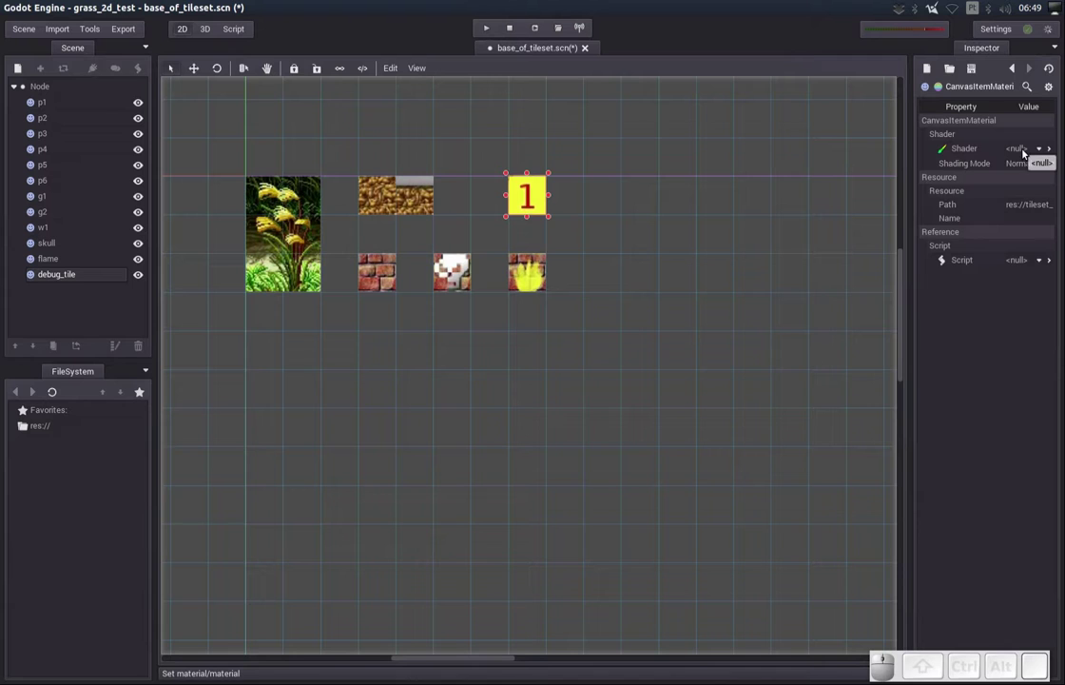
Create a new CanvasItemShader on the material and save it as the animated_tileset shader file
left_click(1025, 149)
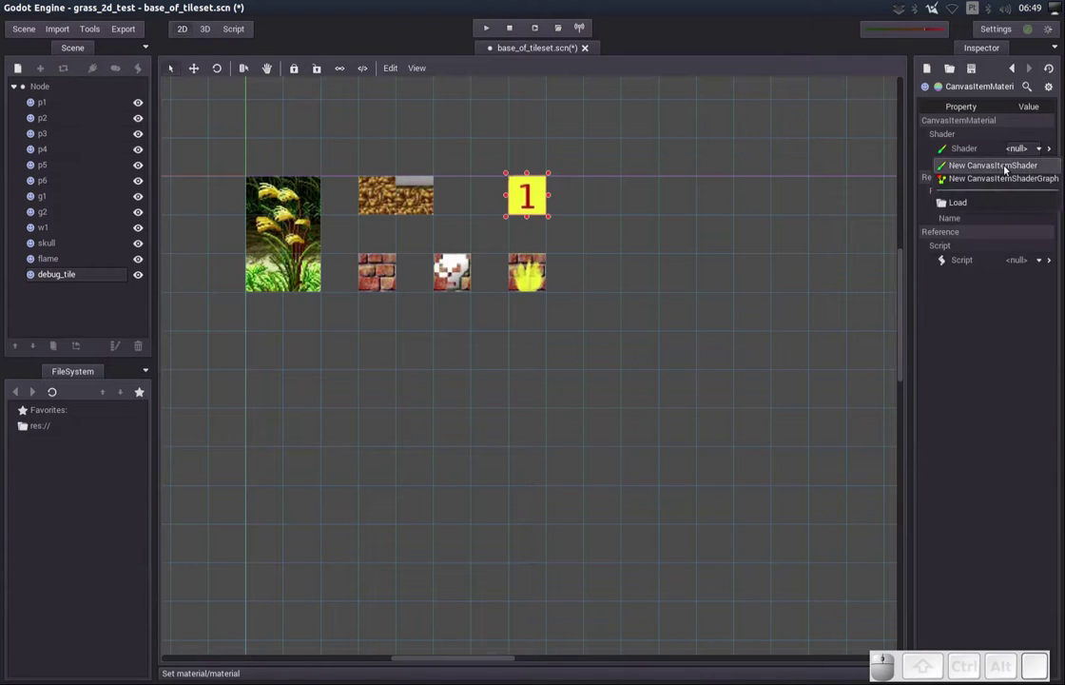
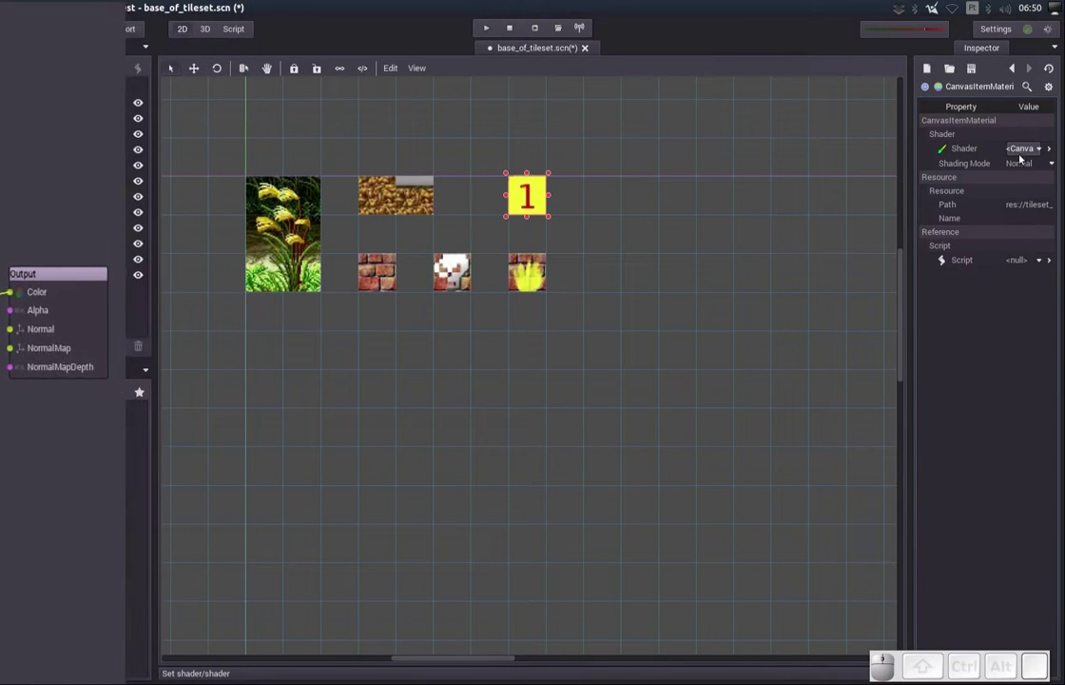
left_click(1021, 148)
left_click(973, 212)
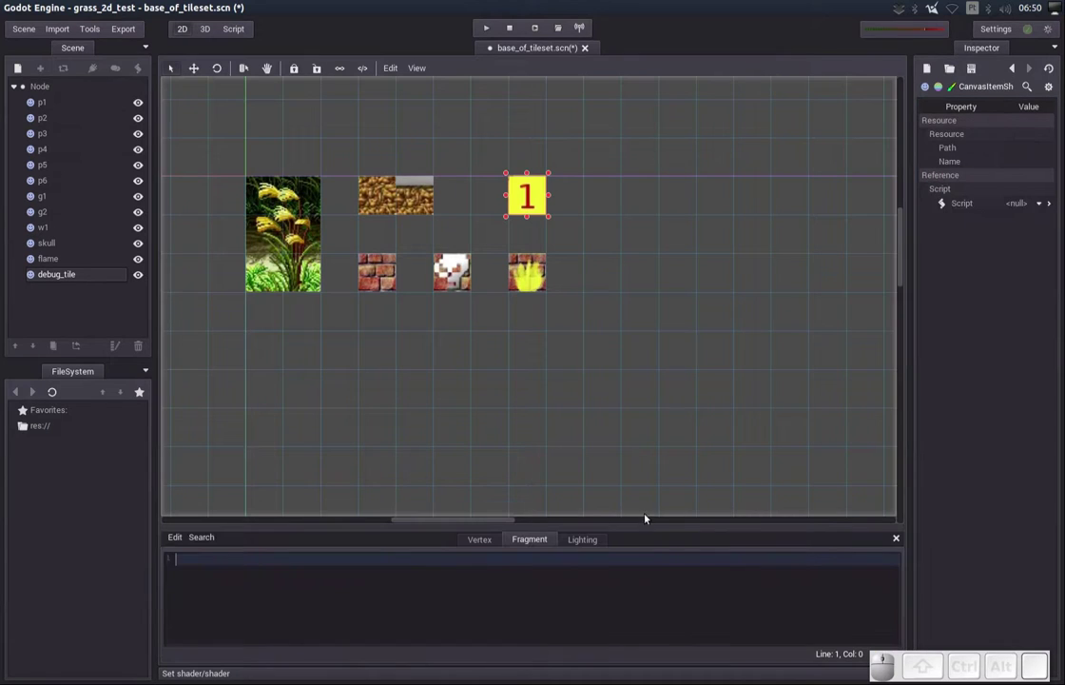
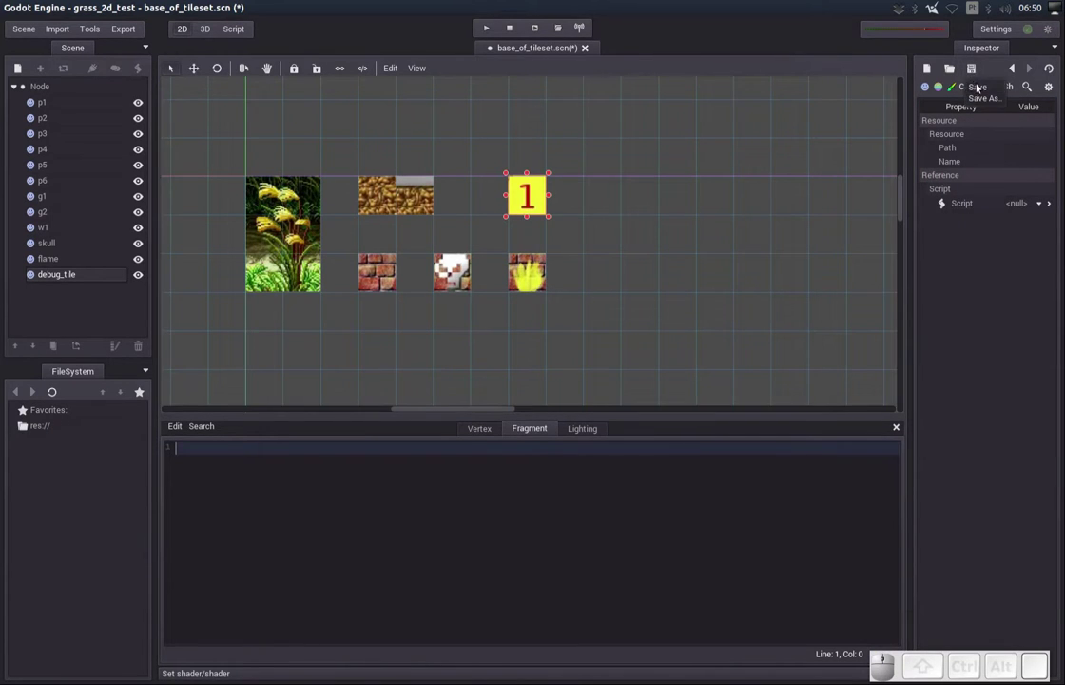
left_click(981, 87)
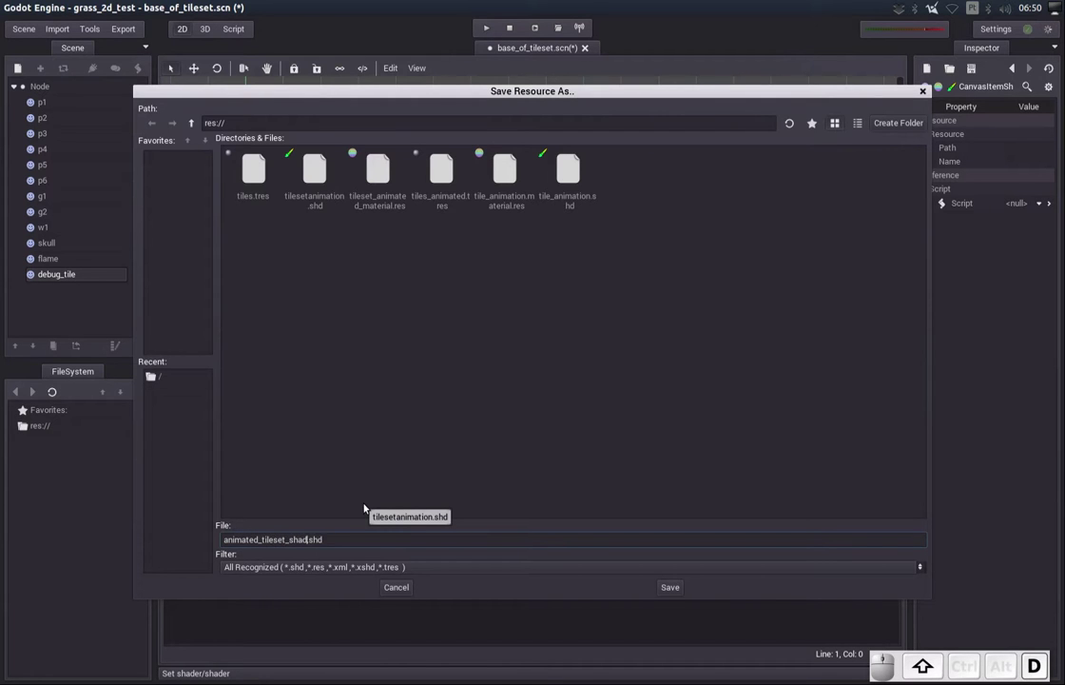
key("Return")
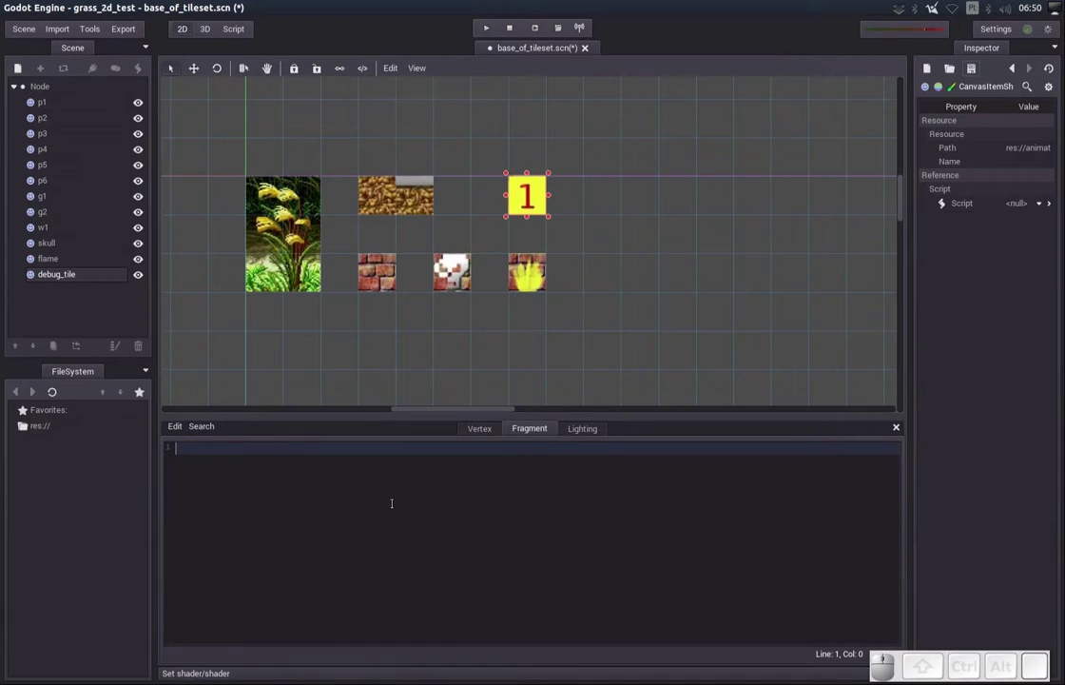
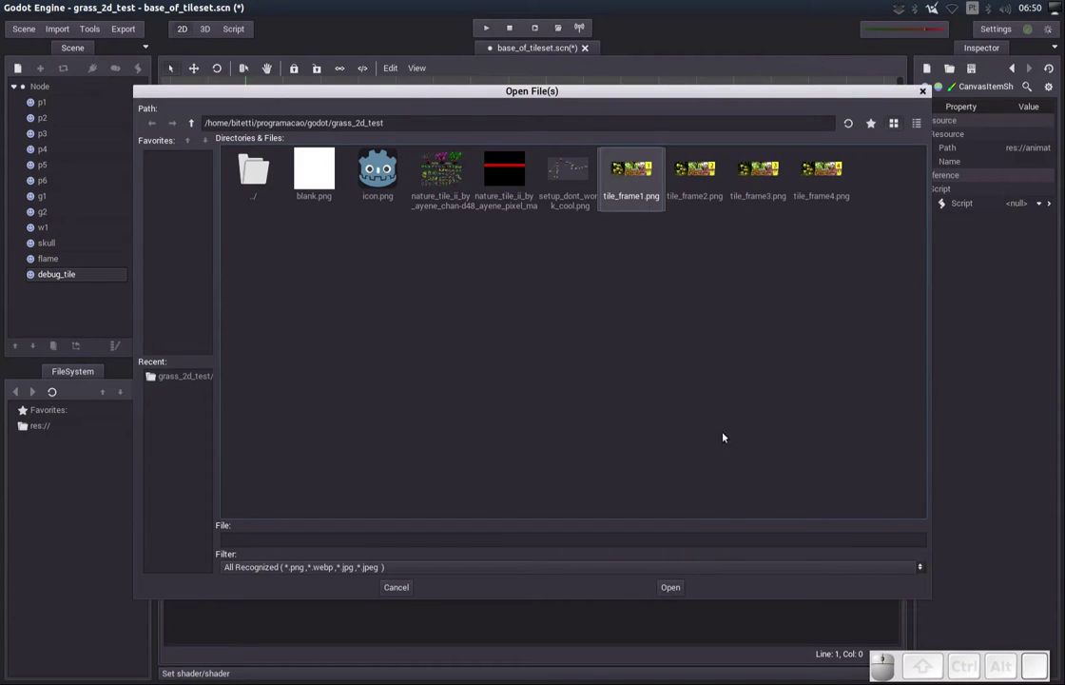
Pick the first tile frame image for 2D texture import with the project root as destination
left_click(674, 592)
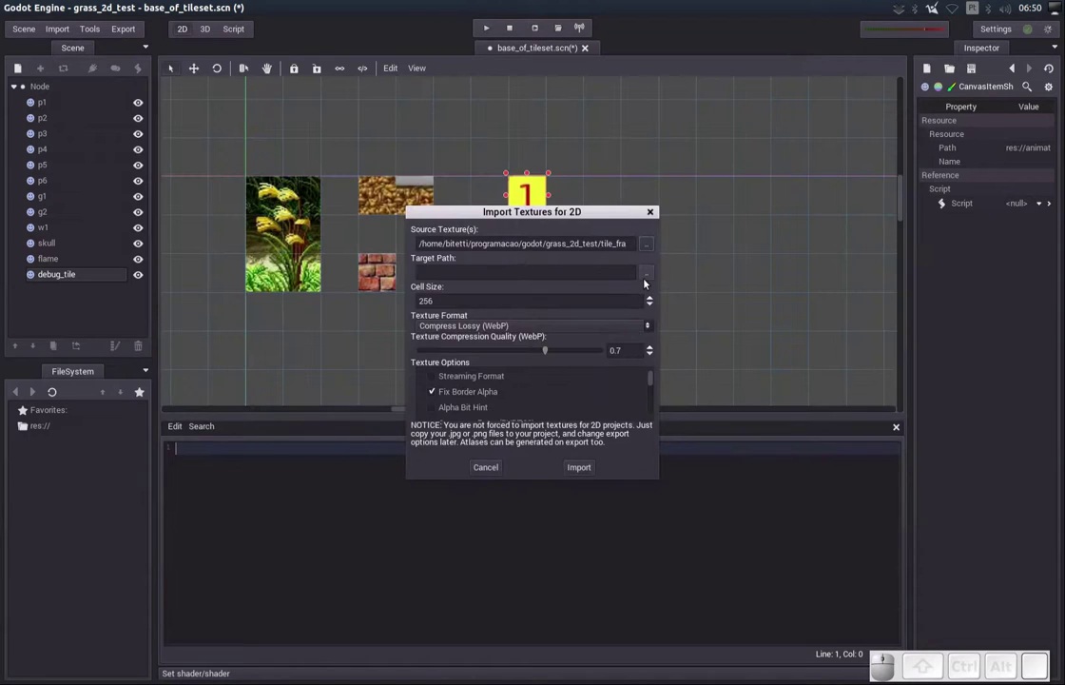
left_click(647, 279)
left_click(166, 114)
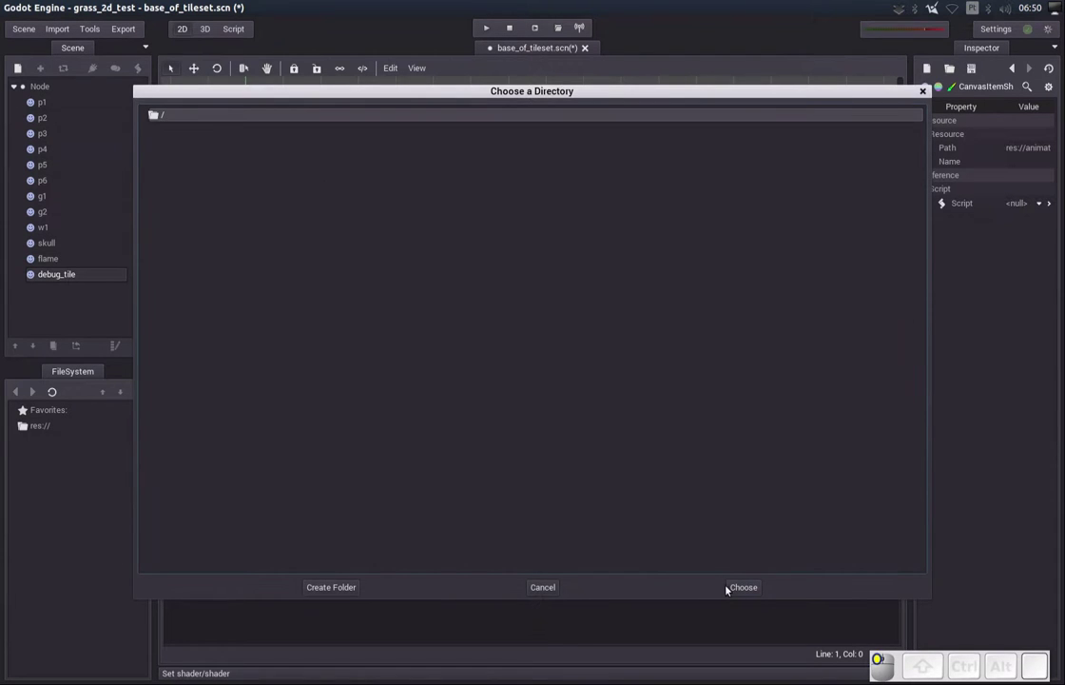
Review the Import Textures for 2D options, then cancel without importing
left_click_drag(742, 588, 623, 467)
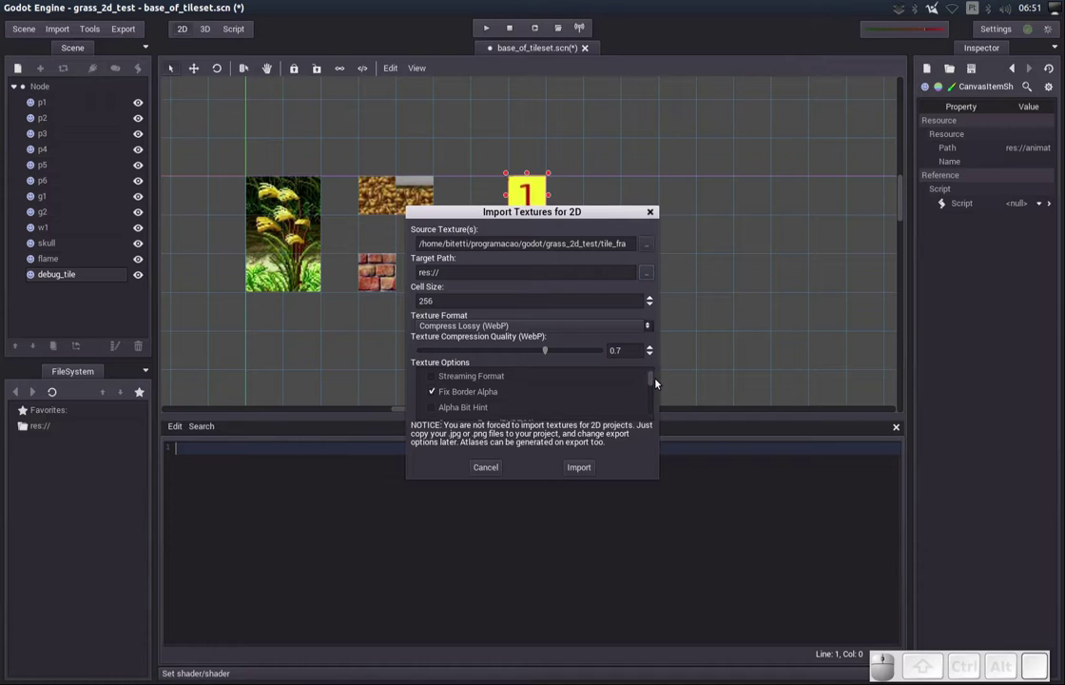
left_click_drag(657, 380, 478, 394)
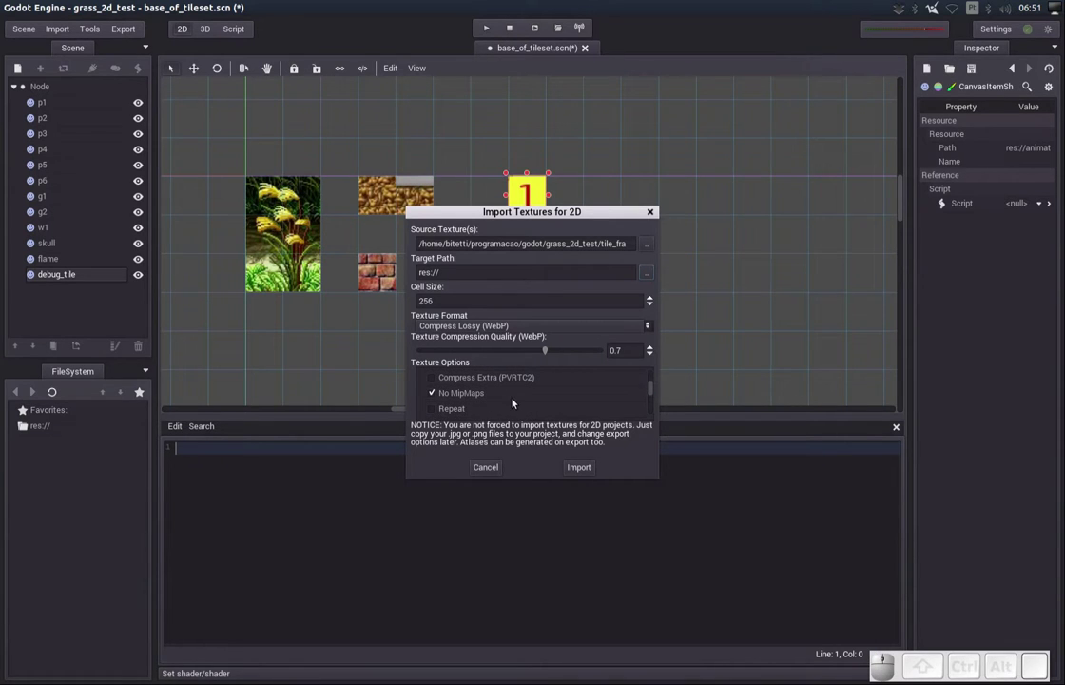
left_click_drag(649, 394, 490, 410)
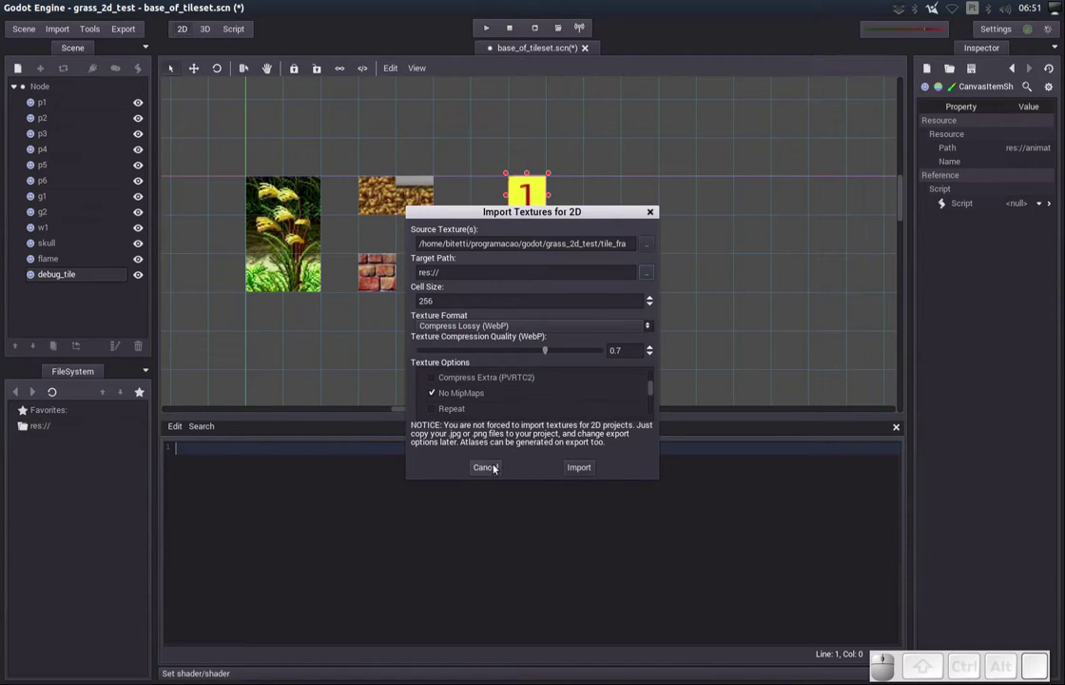
left_click(488, 467)
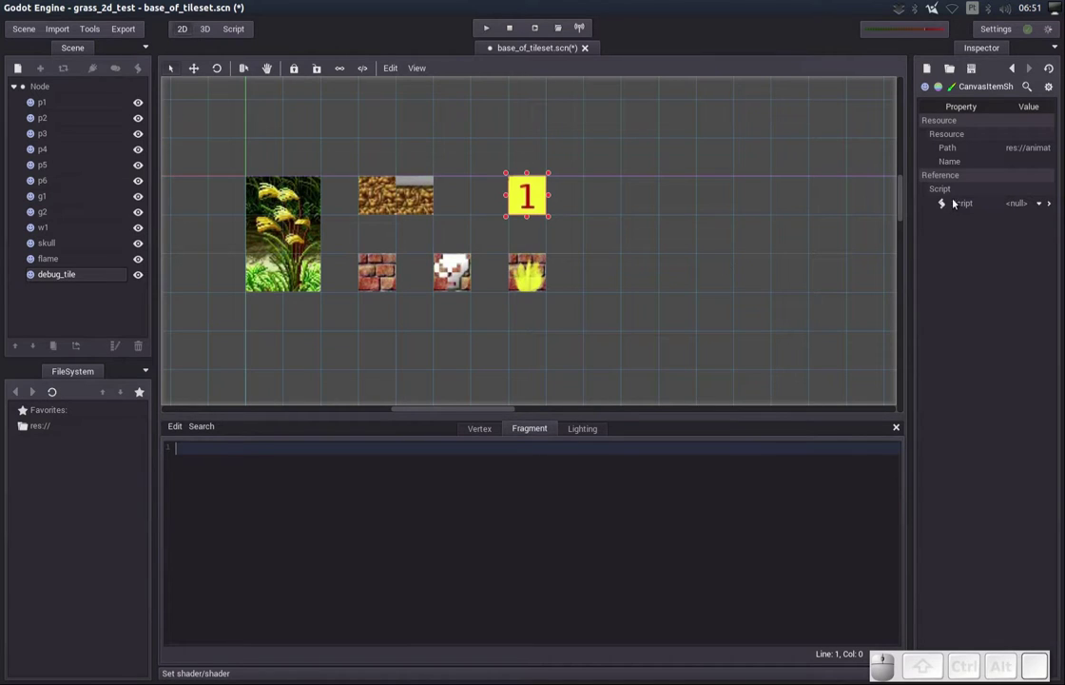
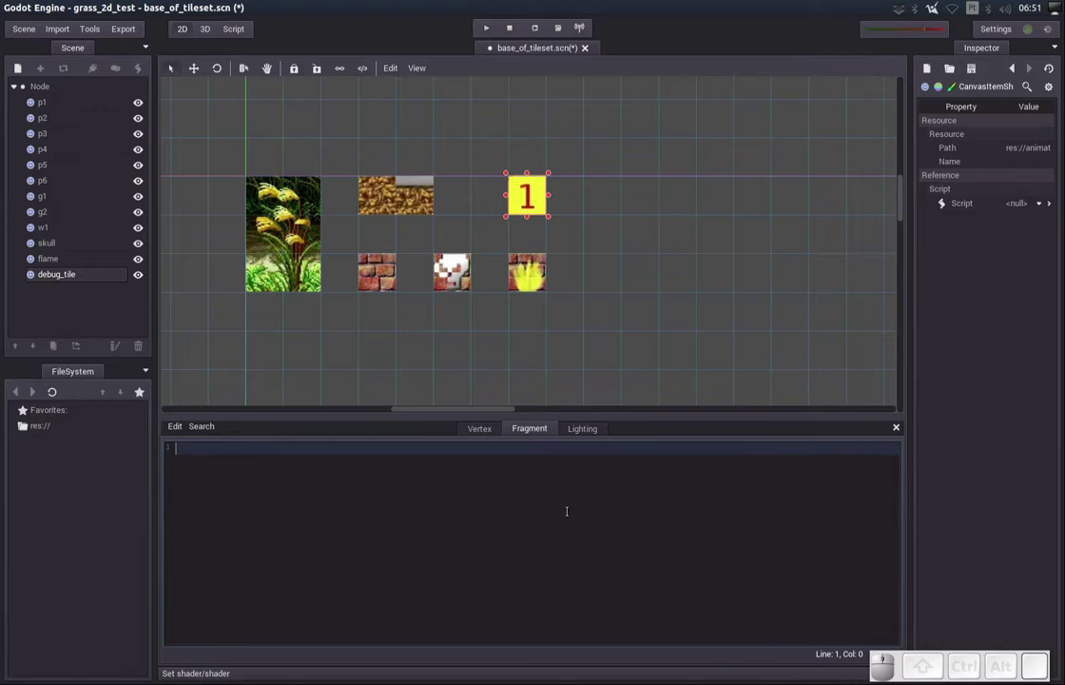
Declare four texture uniforms f1, f2, f3 and f4 in the fragment shader
key("space")
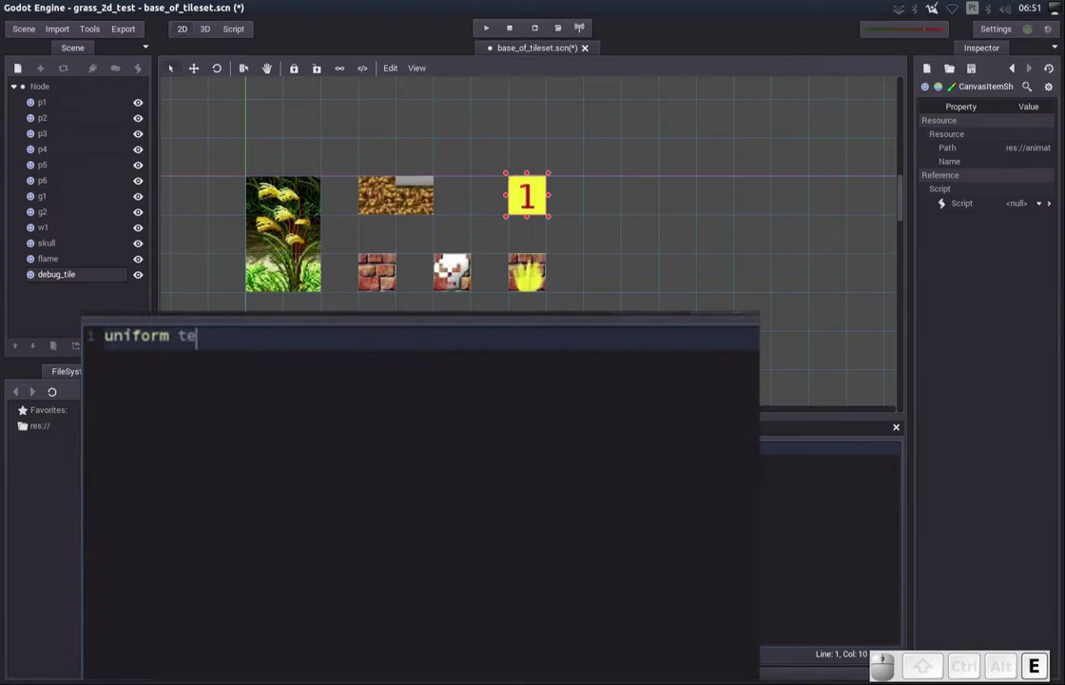
key("space")
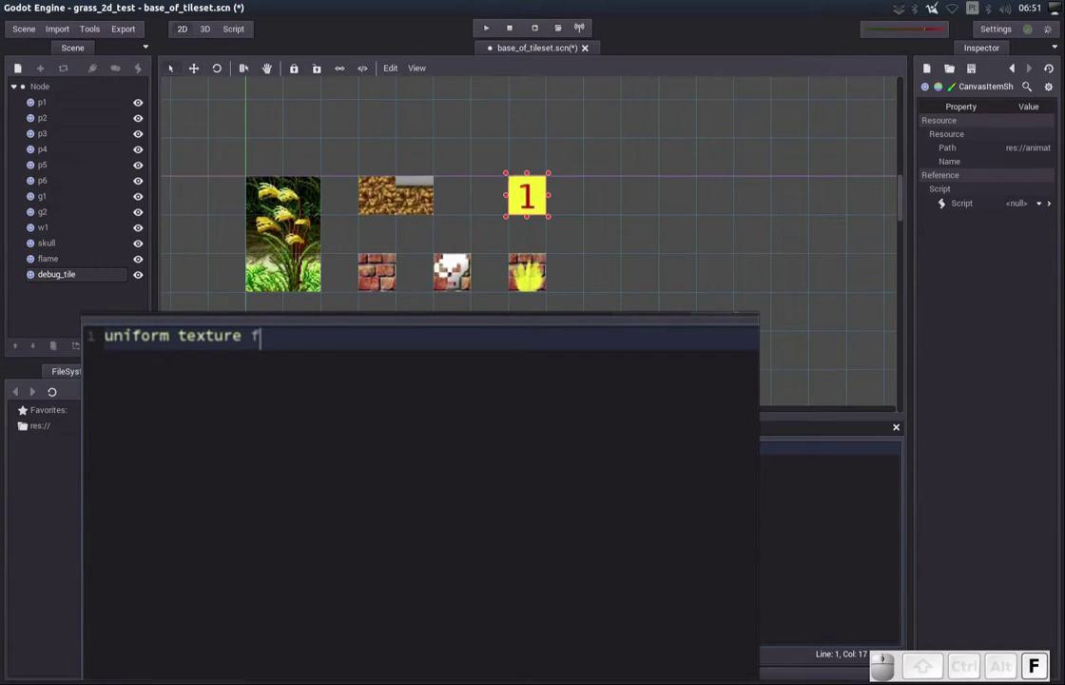
key("shift+Home")
key("ctrl+shift+End")
key("ctrl+shift+Return")
key("ctrl+shift+v")
key("ctrl+shift+Return")
key("v")
key("Up")
key("Left")
key("Delete")
key("2")
key("Down")
key("Left")
key("3")
key("Down")
key("Left")
key("Delete")
key("4")
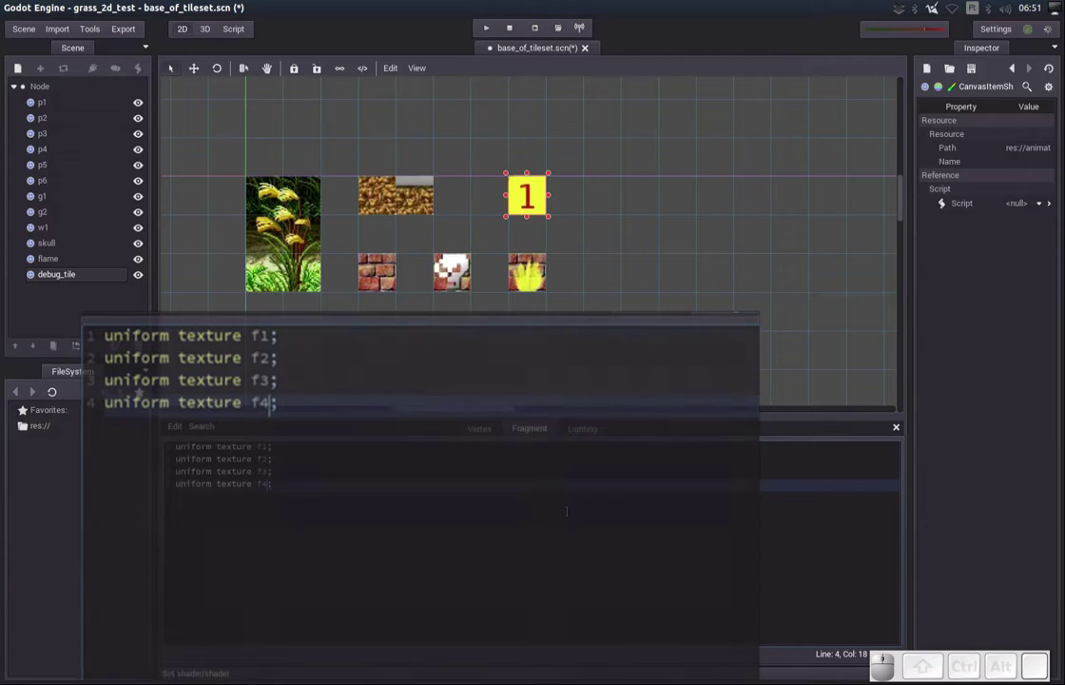
Save the scene so the shader is applied
key("ctrl+s")
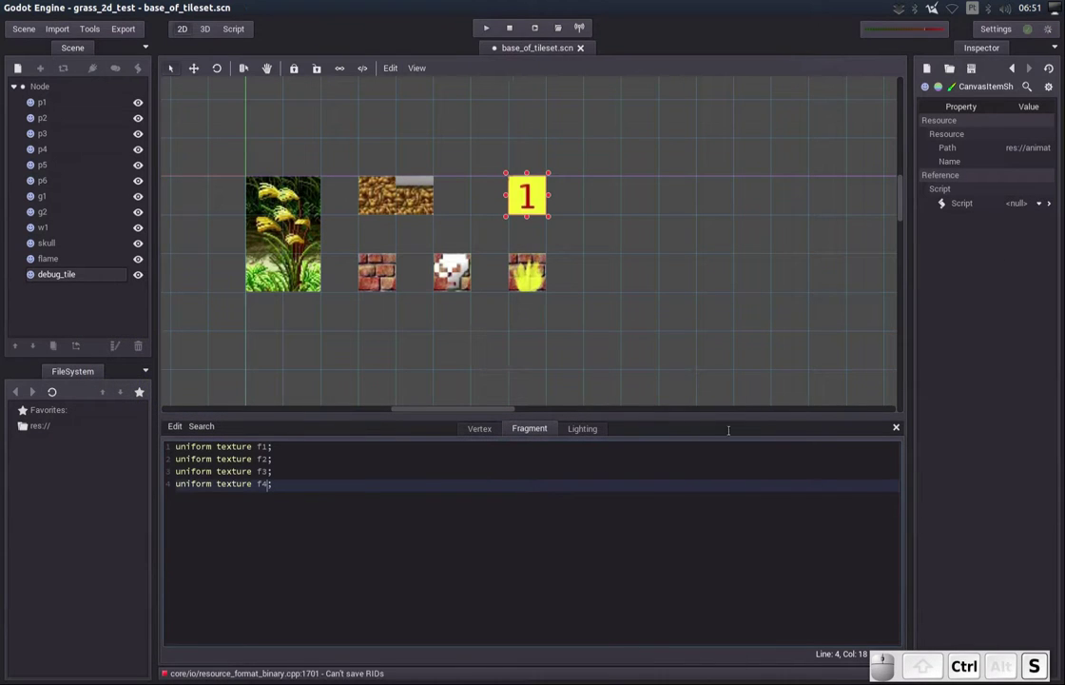
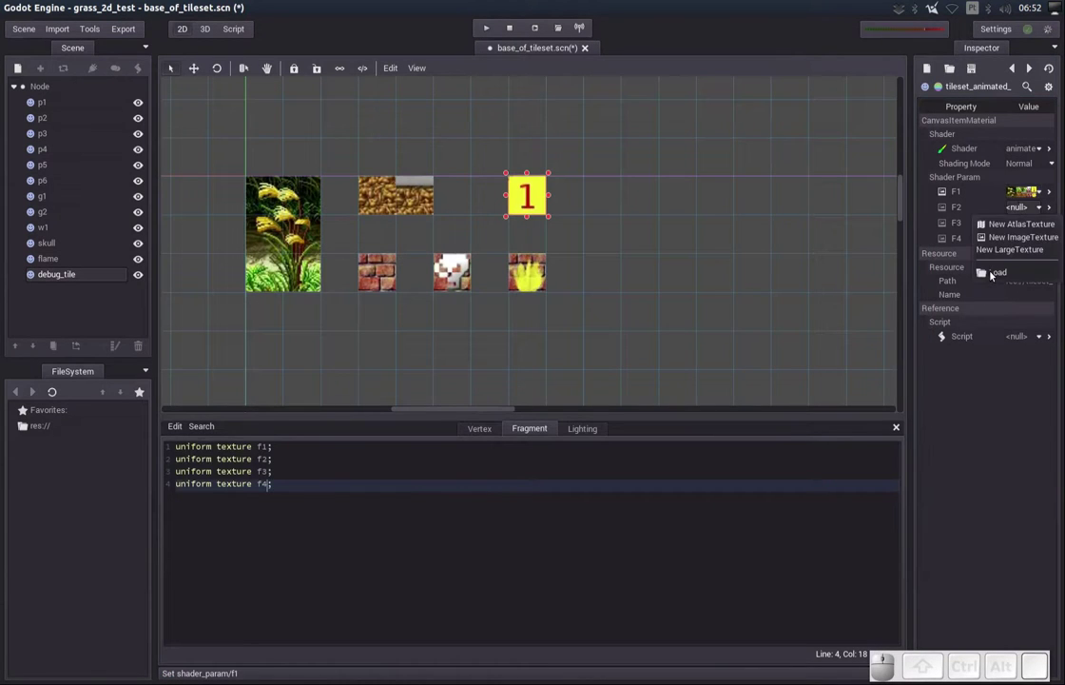
Load the matching tile_frame texture into shader param F2 and move on to F3
left_click(991, 272)
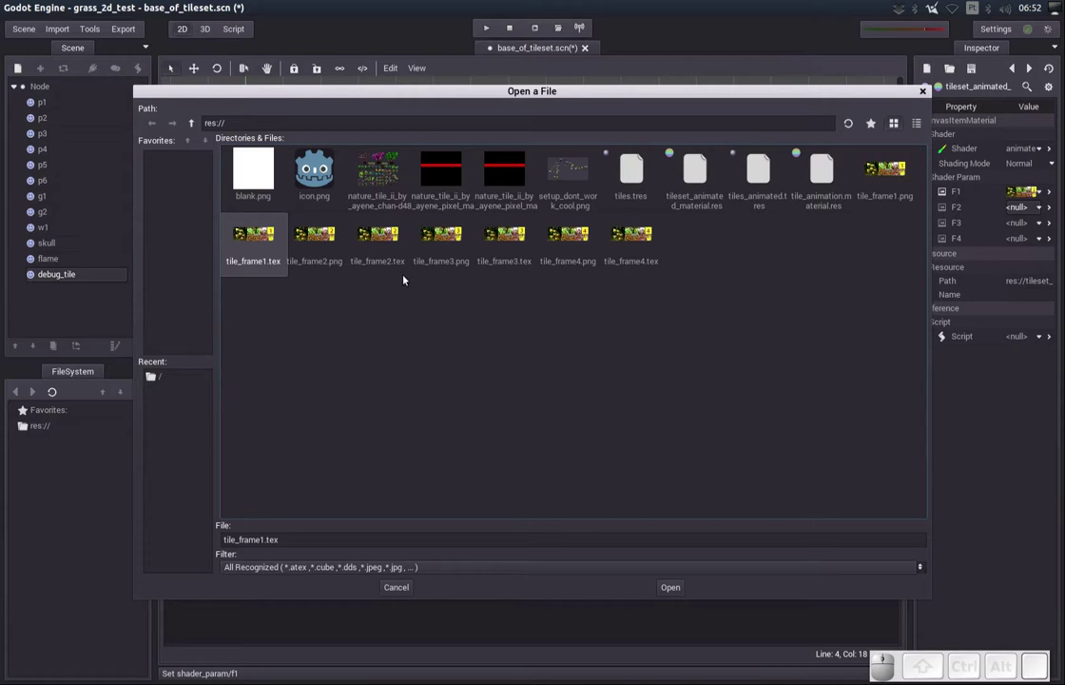
left_click_drag(397, 263, 689, 567)
left_click(675, 591)
left_click(1030, 222)
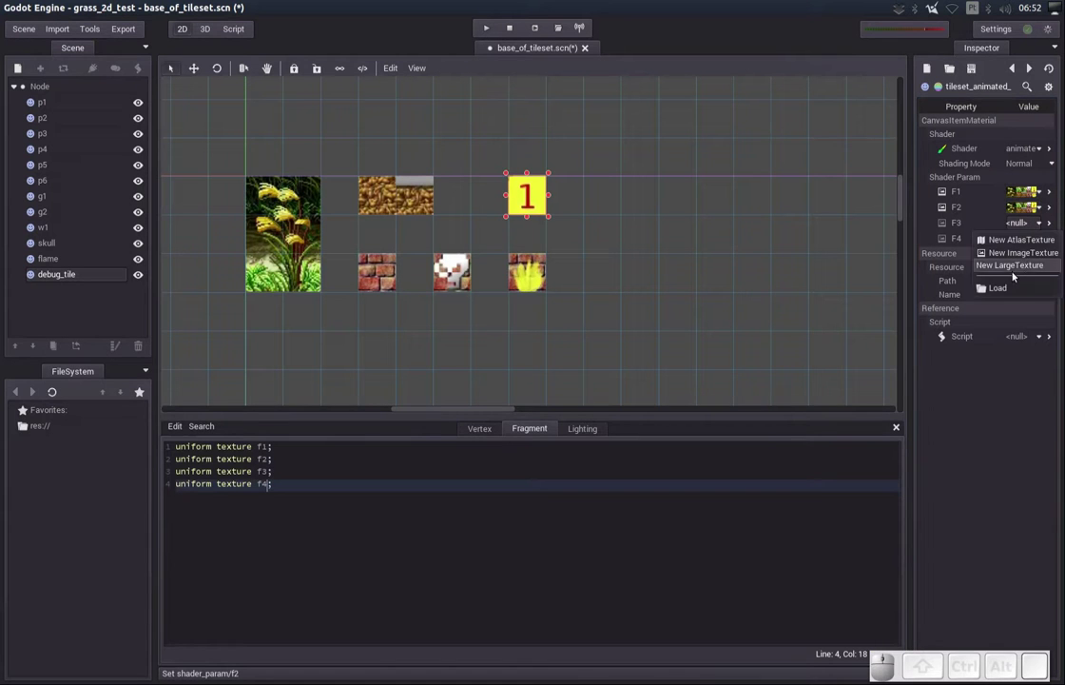
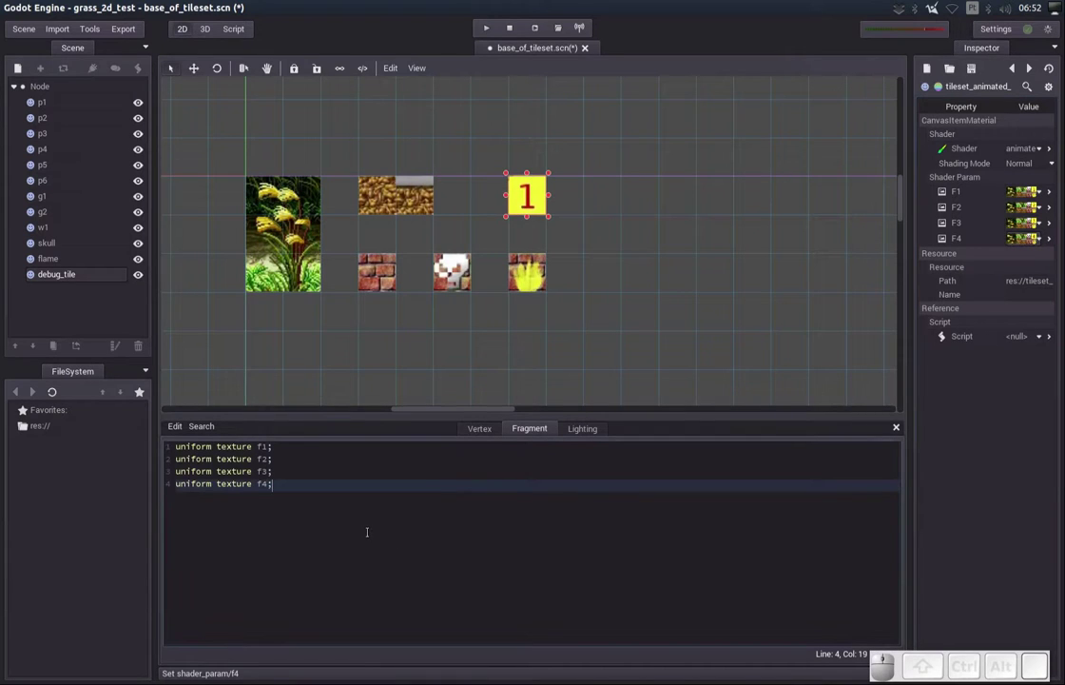
Add 'uniform float speed = 1.0;' to the shader code
key("Return")
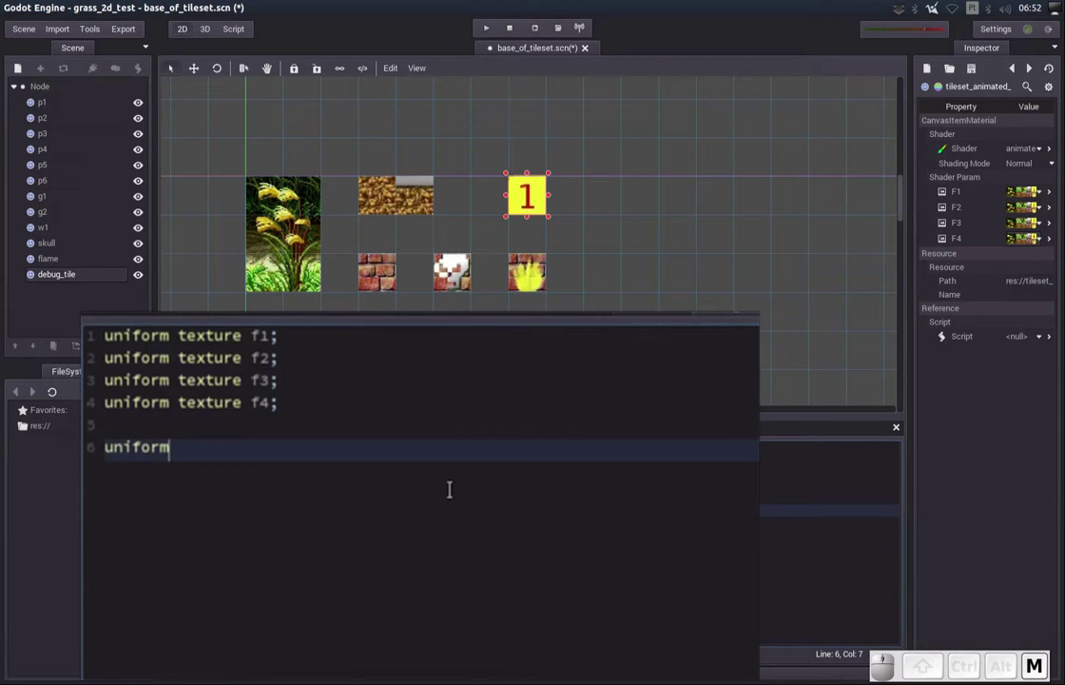
key("space")
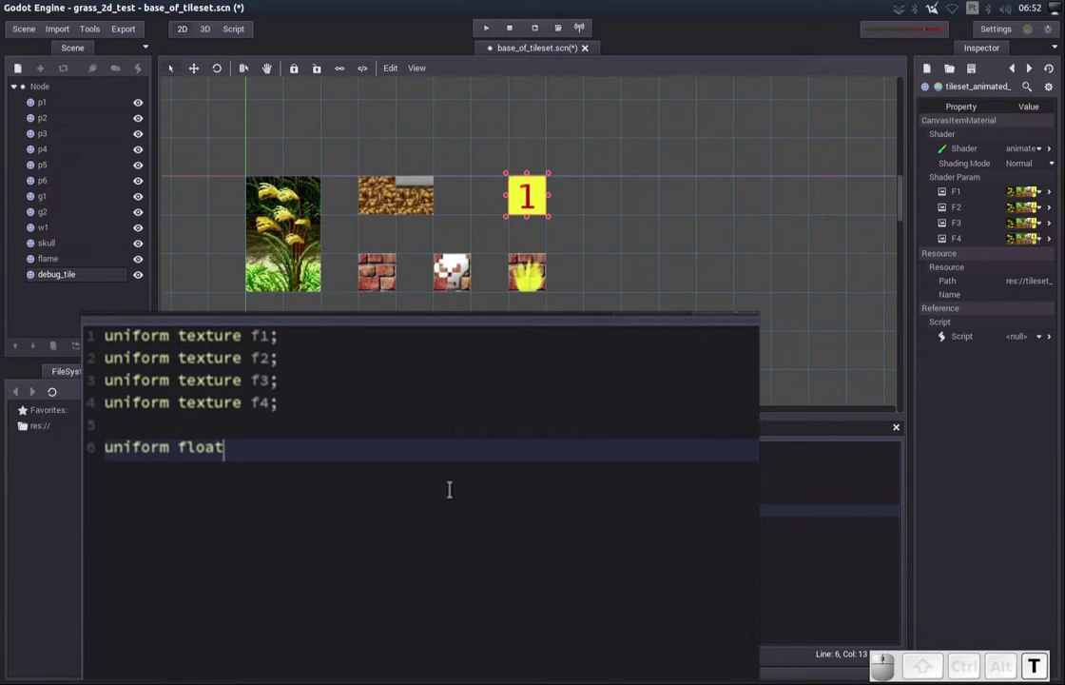
key("space")
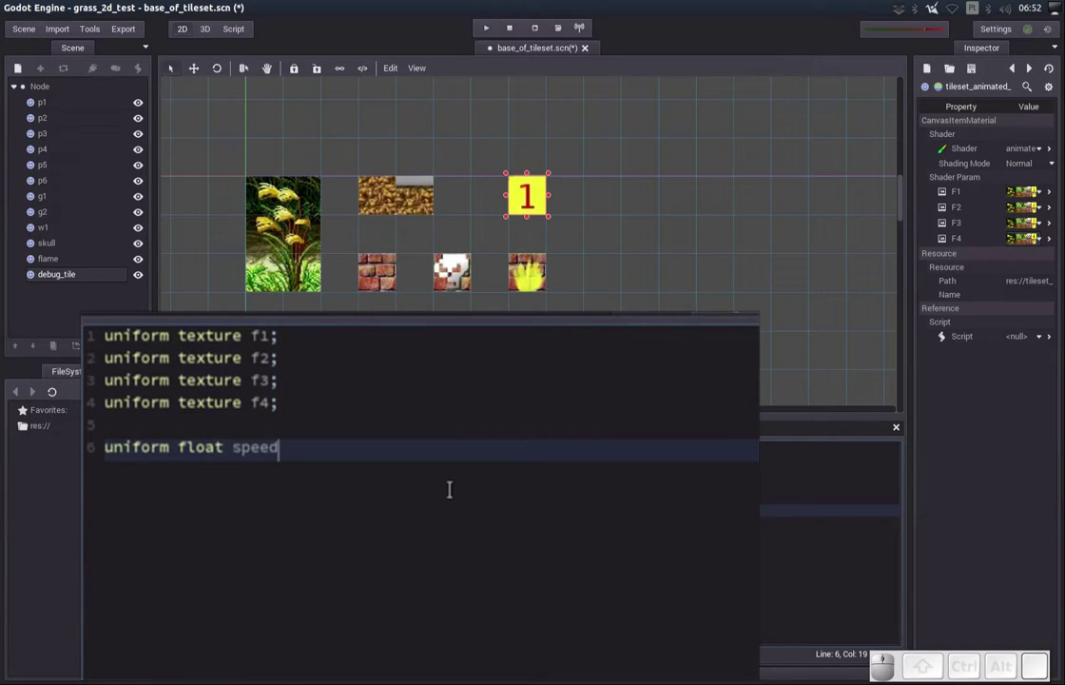
key("space")
key("space")
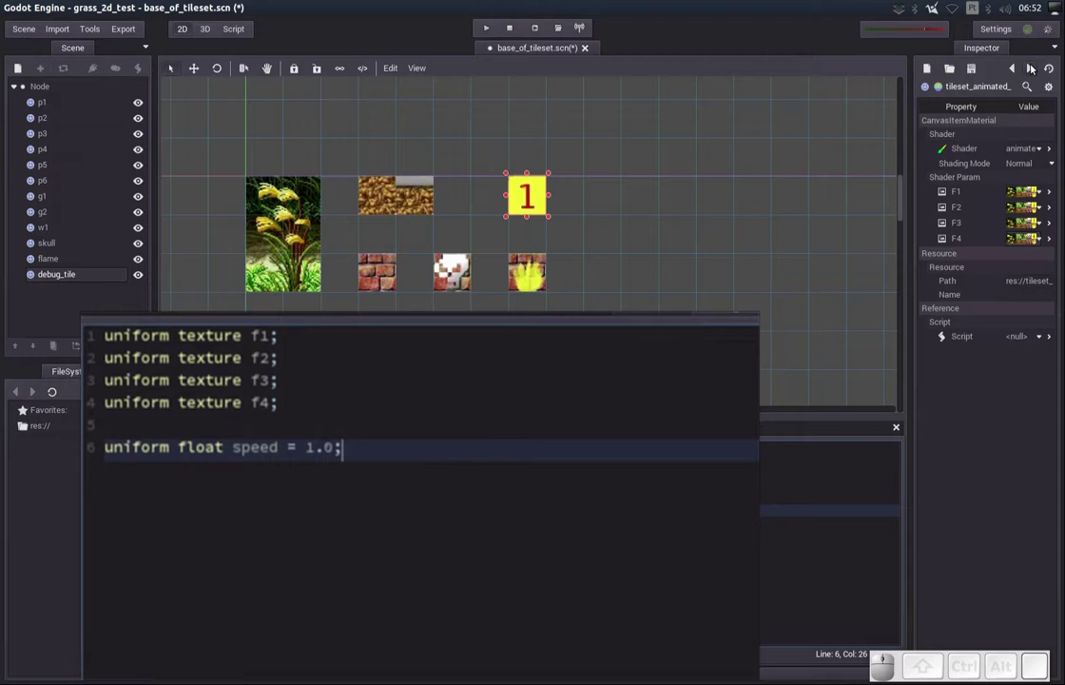
Refresh the material so the Speed parameter of 1 appears in the Inspector
left_click(1031, 67)
left_click(1015, 69)
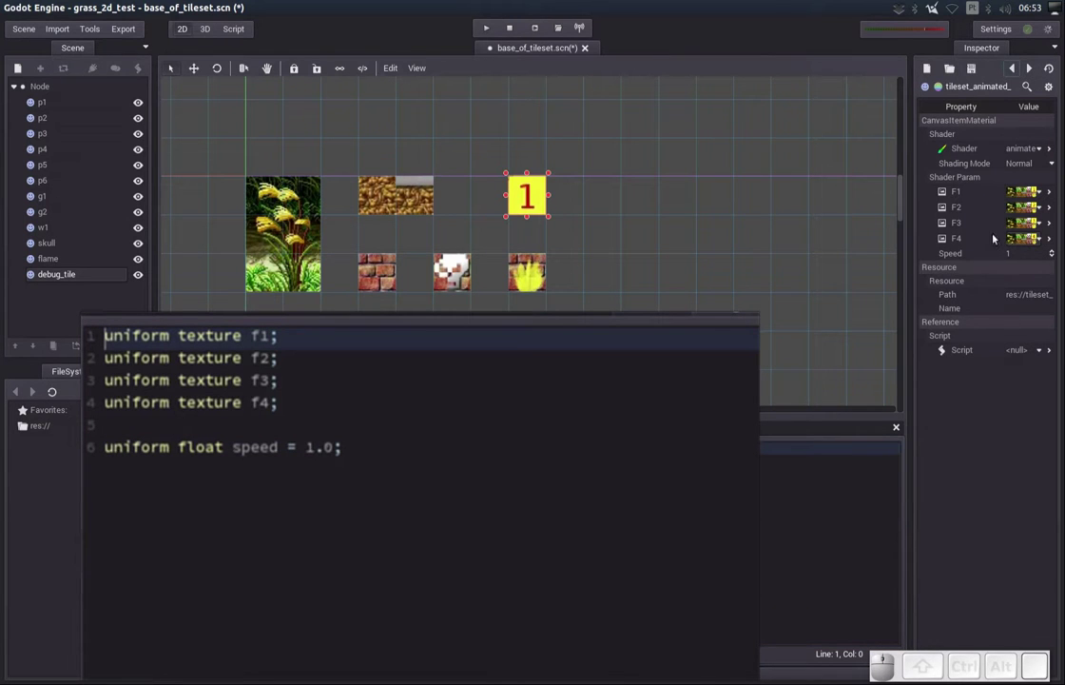
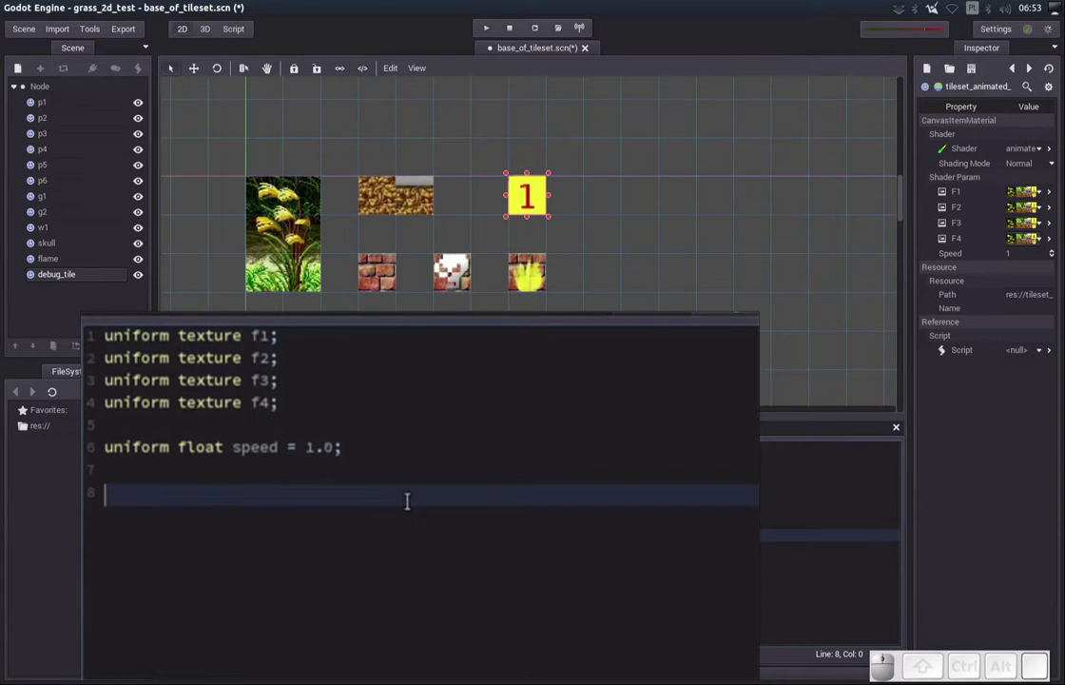
Declare the color variable with 'color cor;' below the speed uniform
key("shift+space")
key("space")
key("BackSpace")
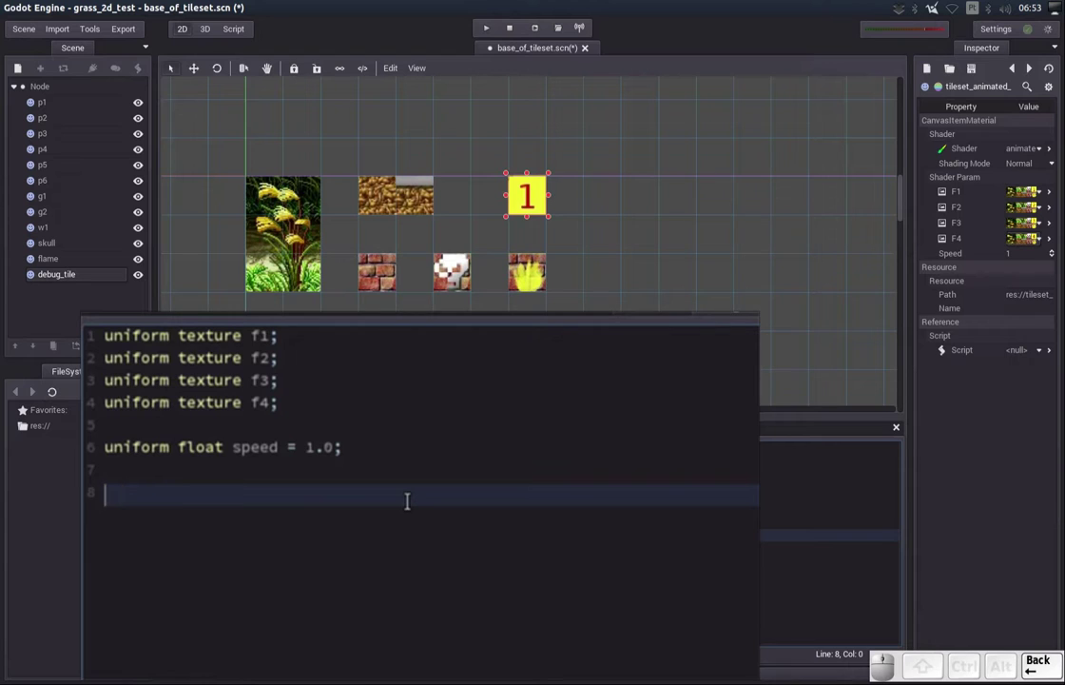
key("space")
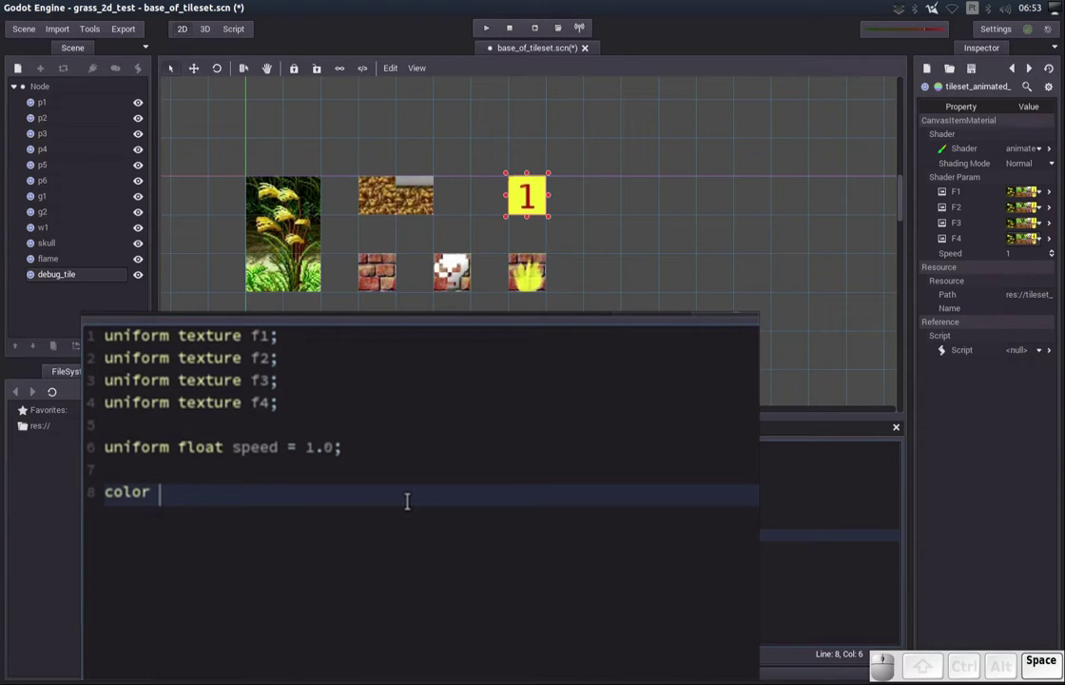
key("c")
key("o")
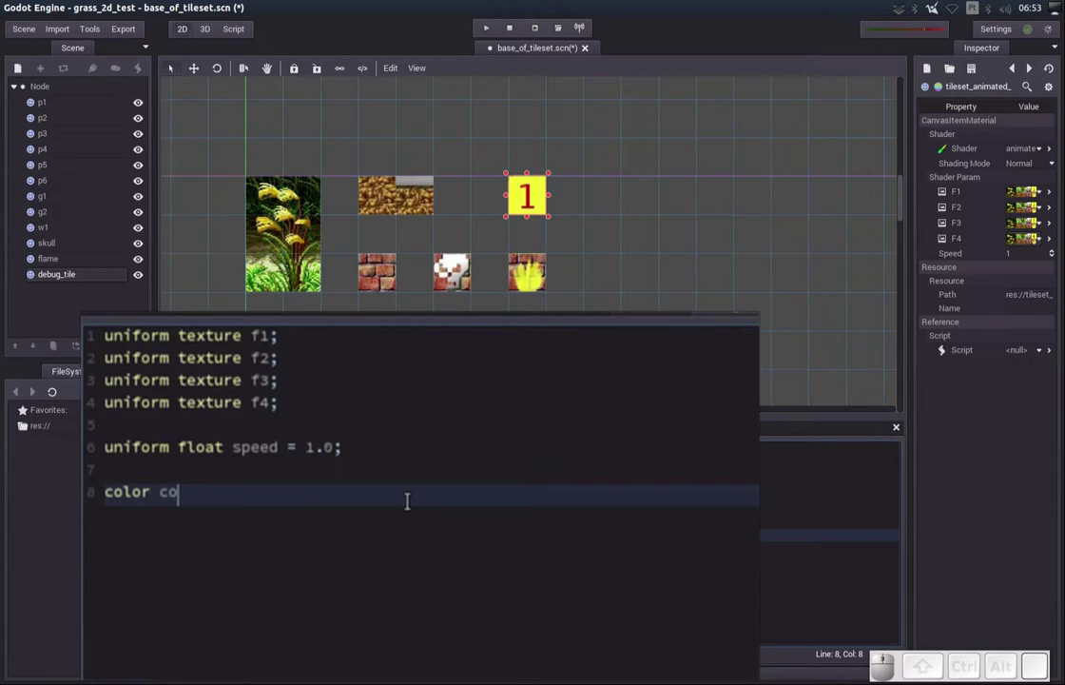
key("r")
key(";")
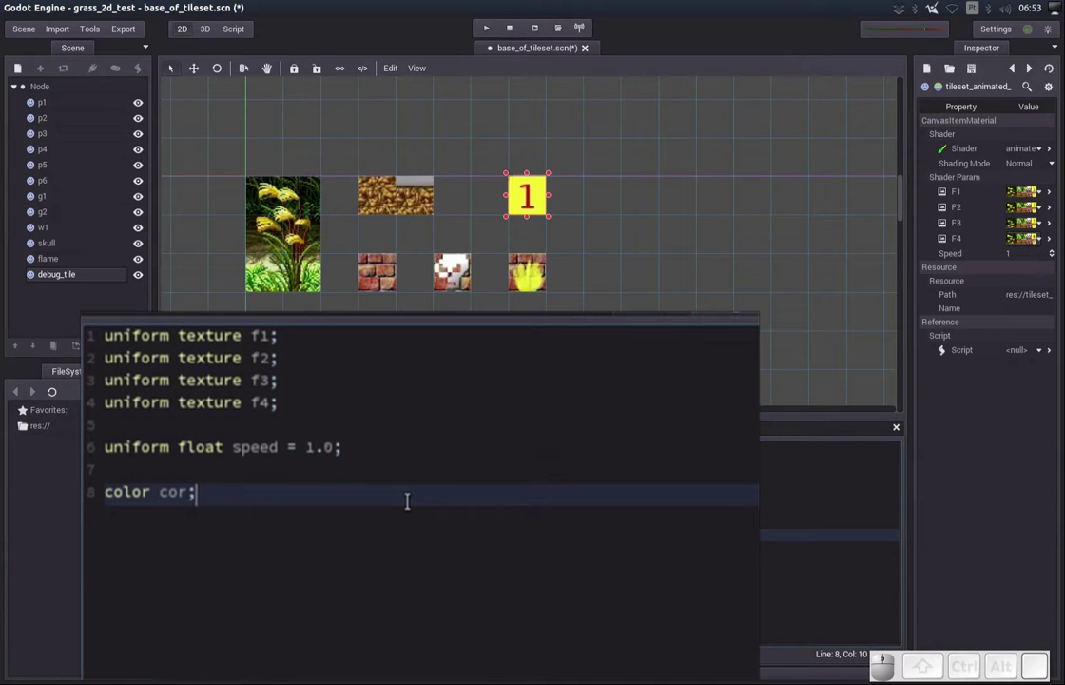
key("Return")
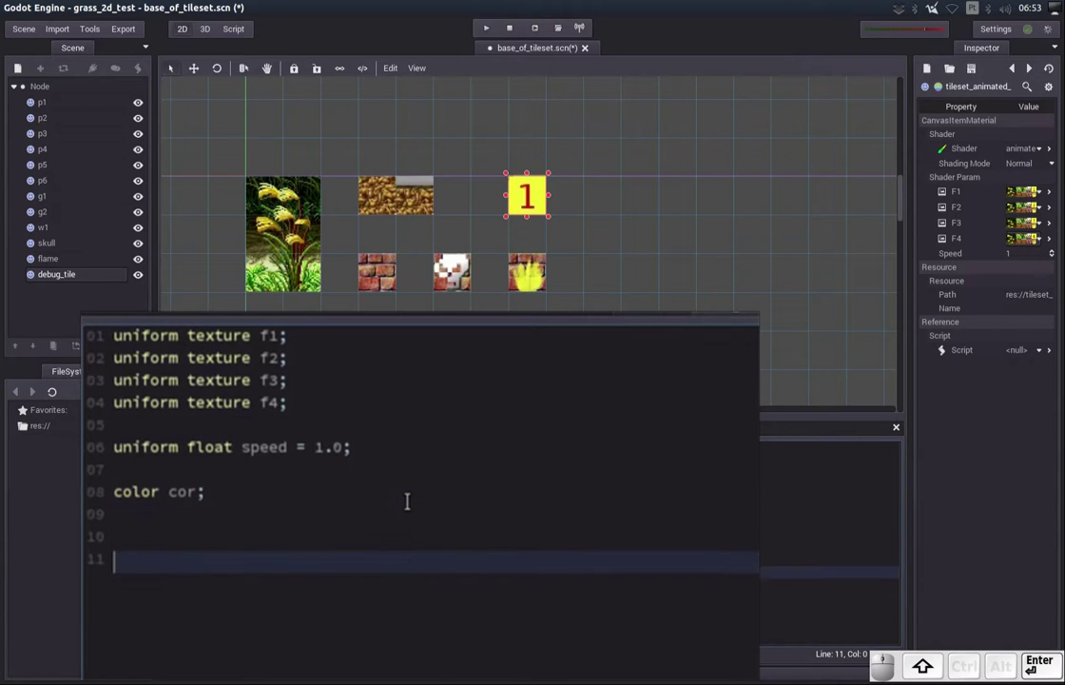
Assign it to the output with 'COLOR = cor;', leaving the debug tile rendering blank
key("space")
key("space")
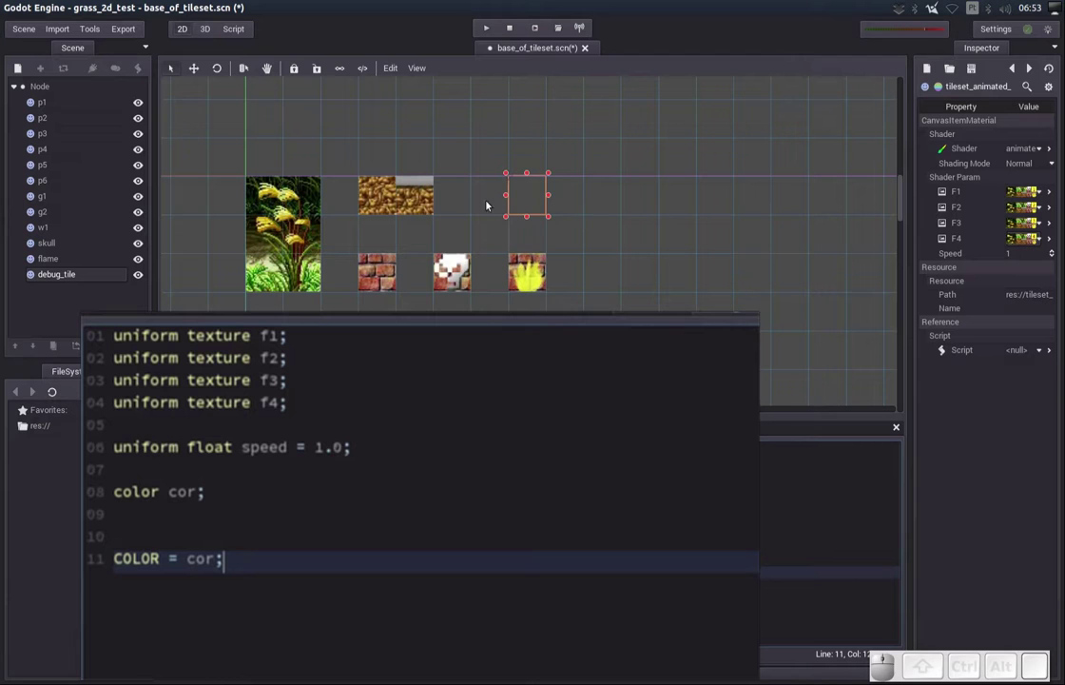
scroll("down", 3)
scroll("up", 3)
scroll("down", 3)
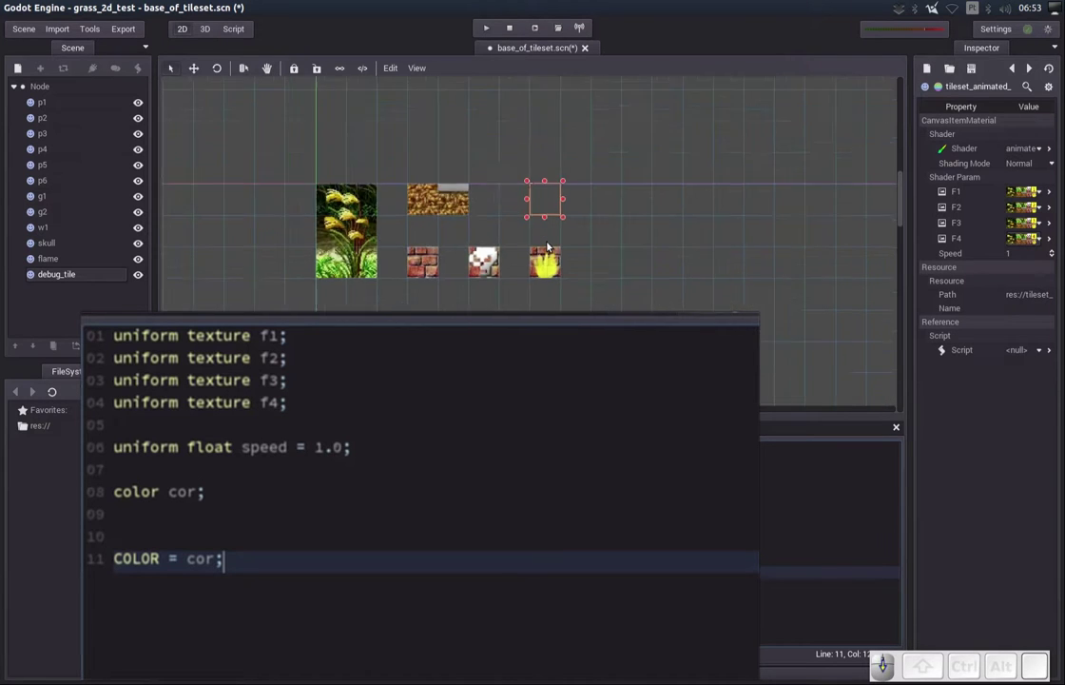
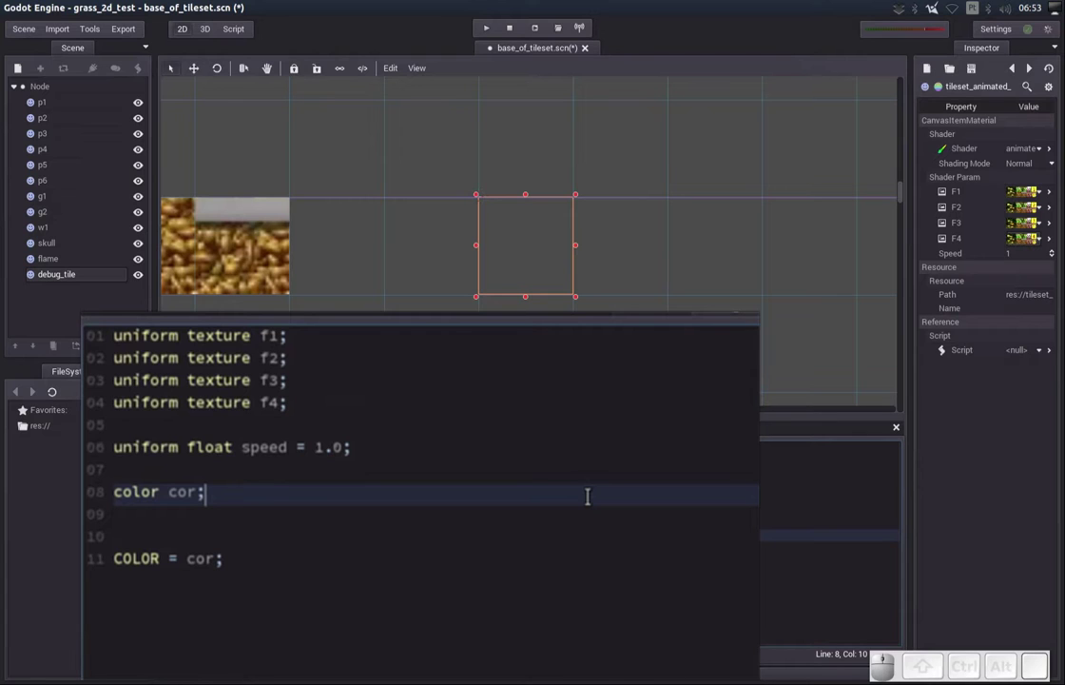
Insert 'float time = mod(TIME,1);' above the COLOR assignment
key("Return")
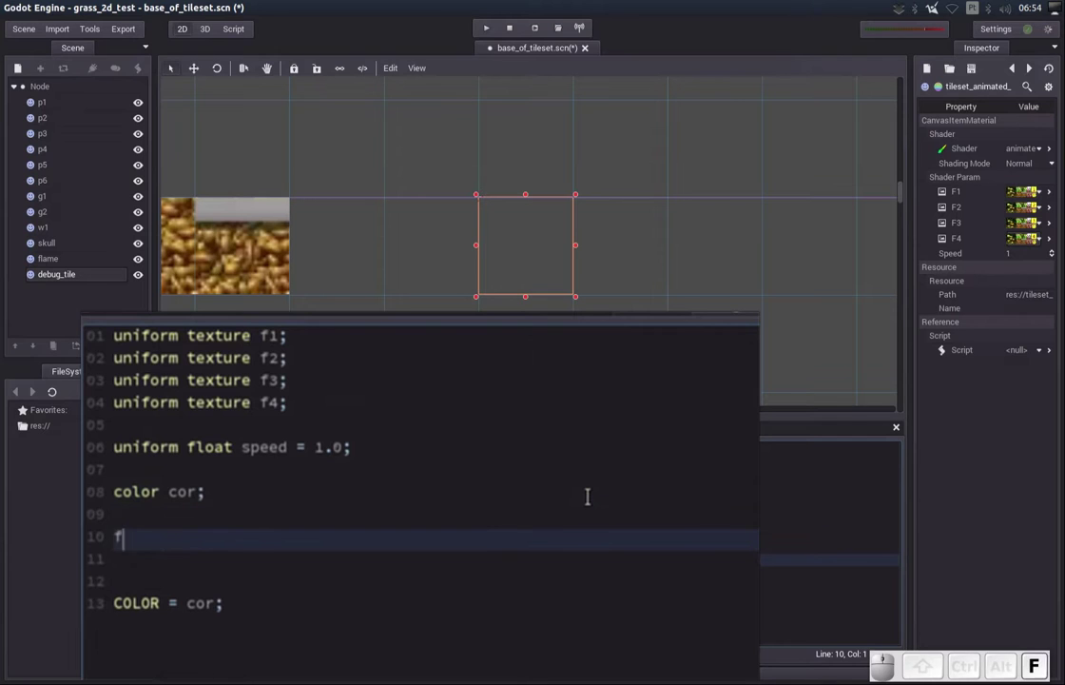
key("space")
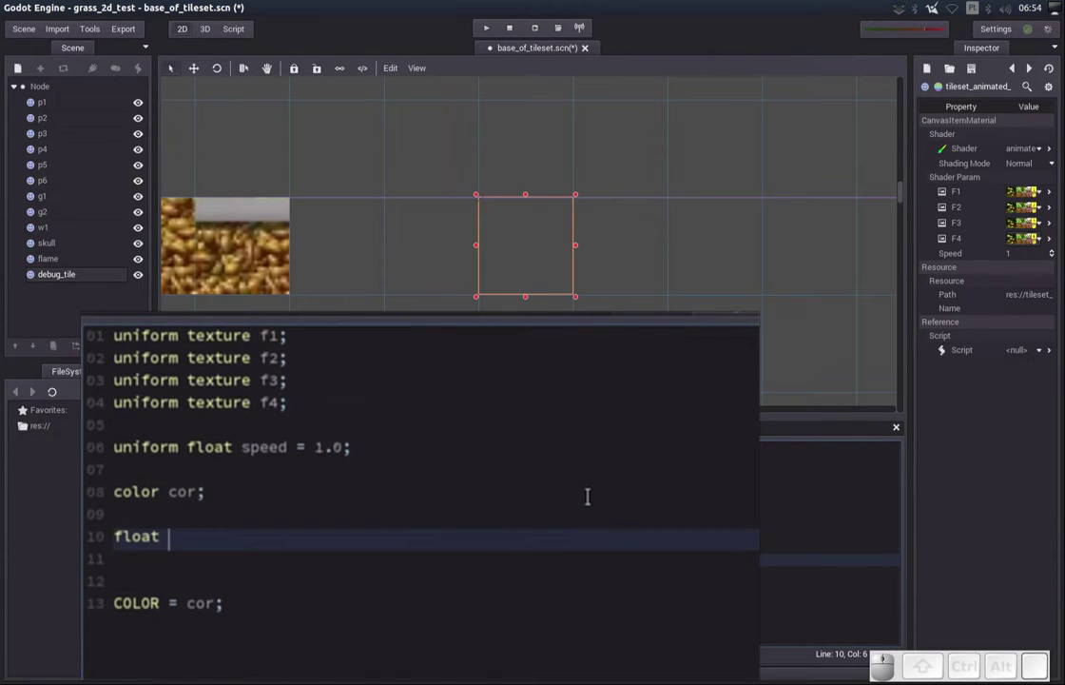
key("t")
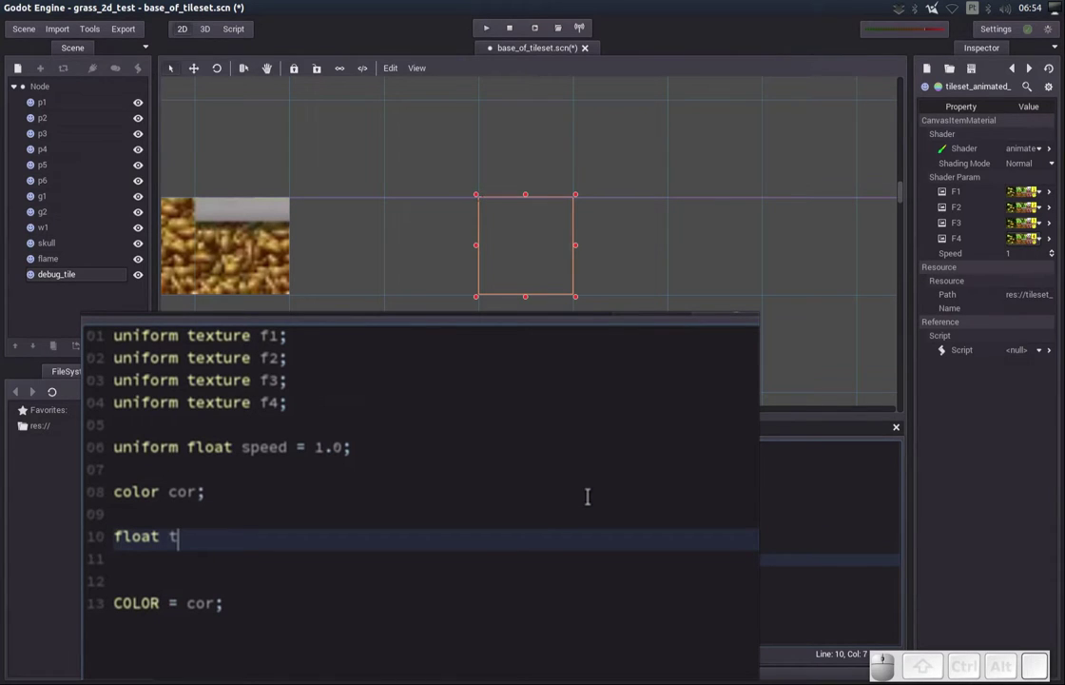
key("space")
key("space")
key("m")
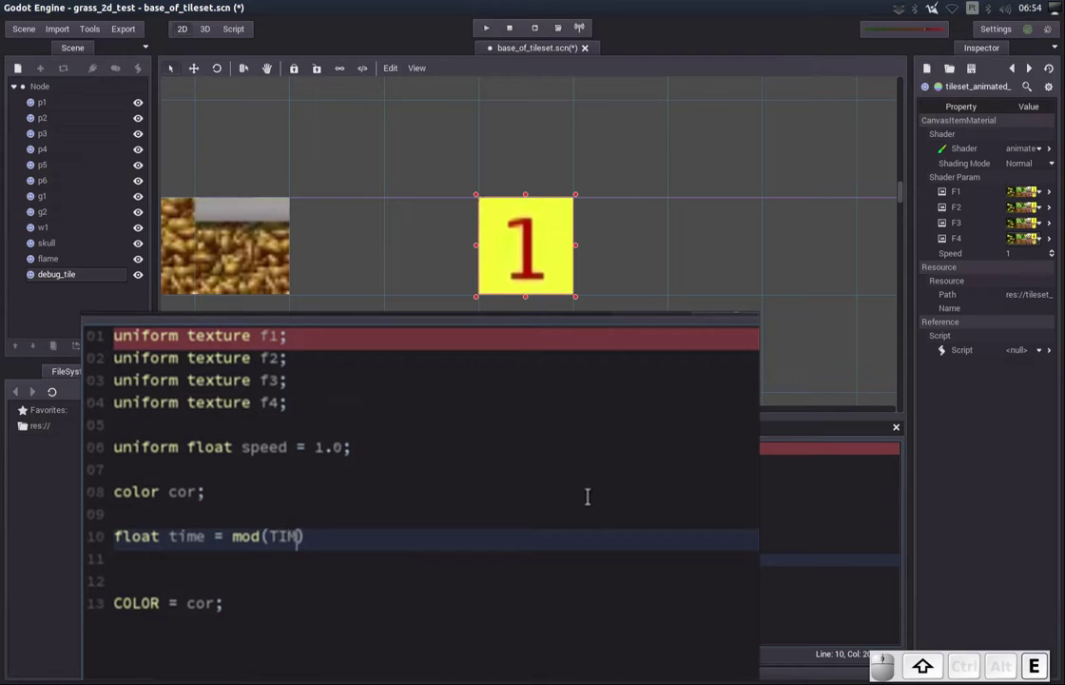
key("End")
key(";")
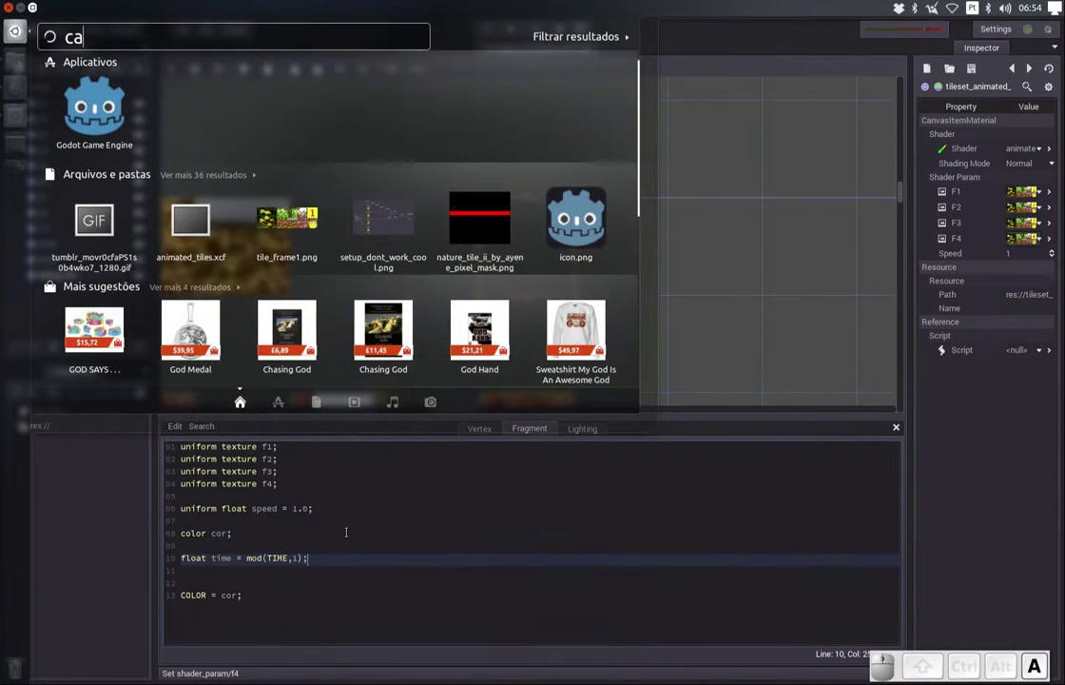
Launch Calculadora from the Dash search
key("Down")
key("Return")
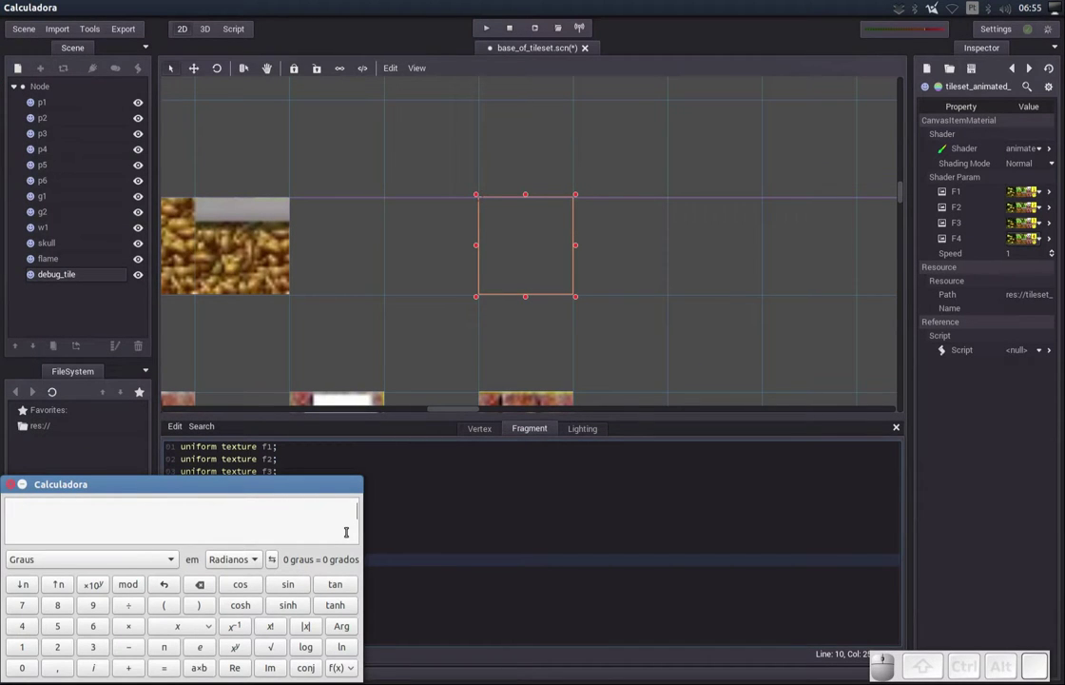
Work out 1 ÷ 4 to get 0,25
key("1")
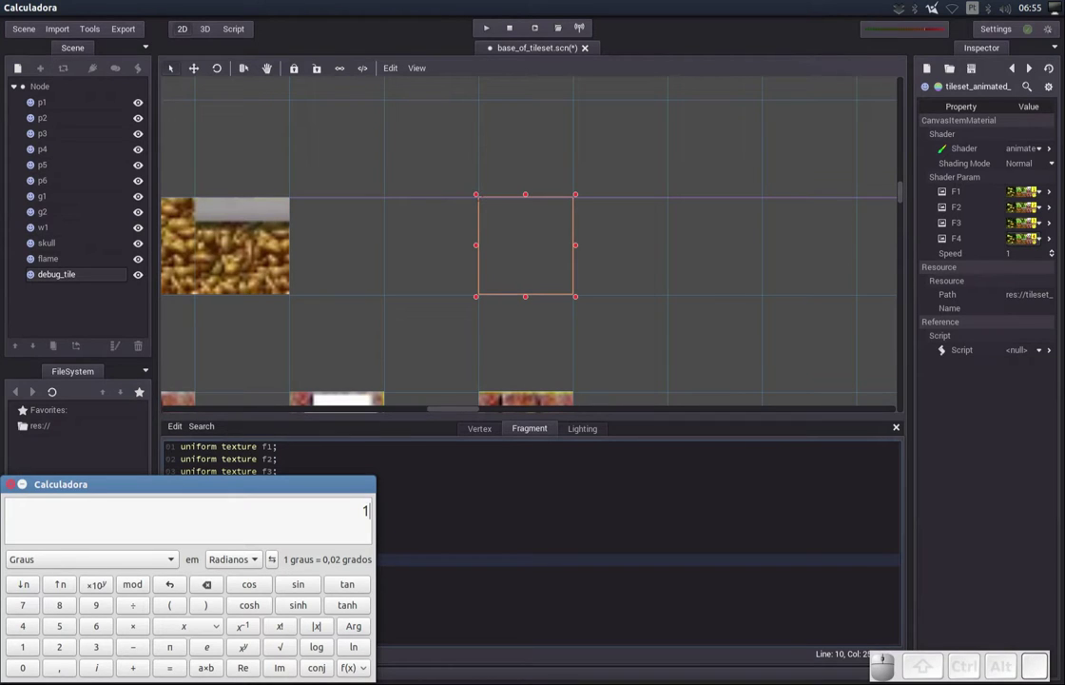
key("/")
key("4")
key("Return")
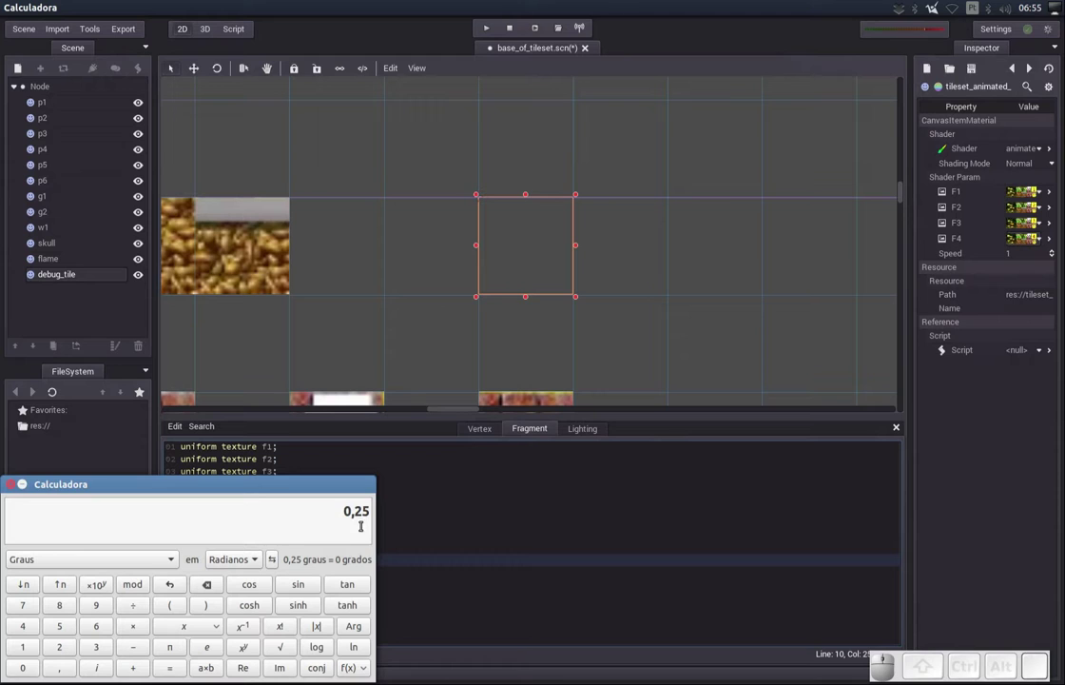
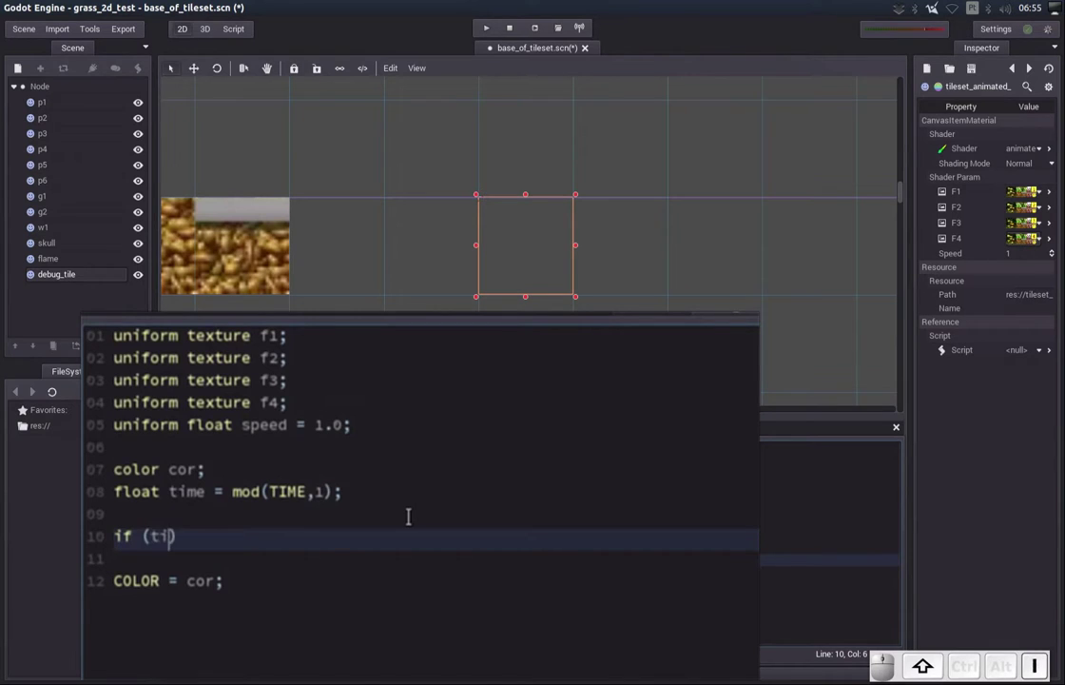
Write the condition if (time<0.25) and open its block above COLOR = cor;
key("shift+,")
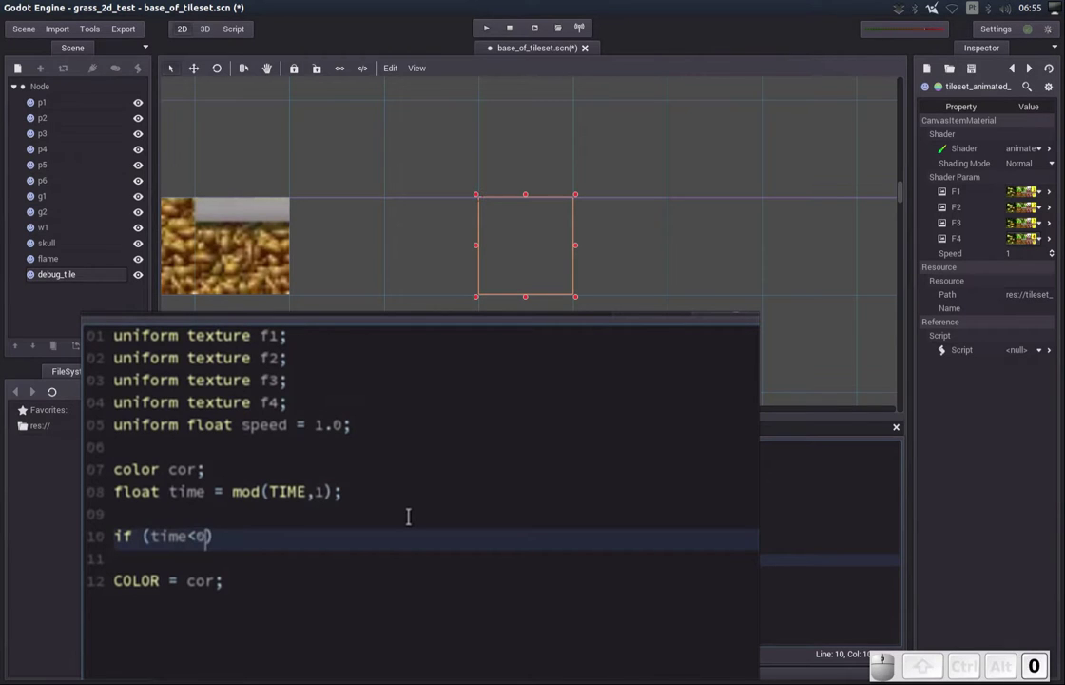
key("Right")
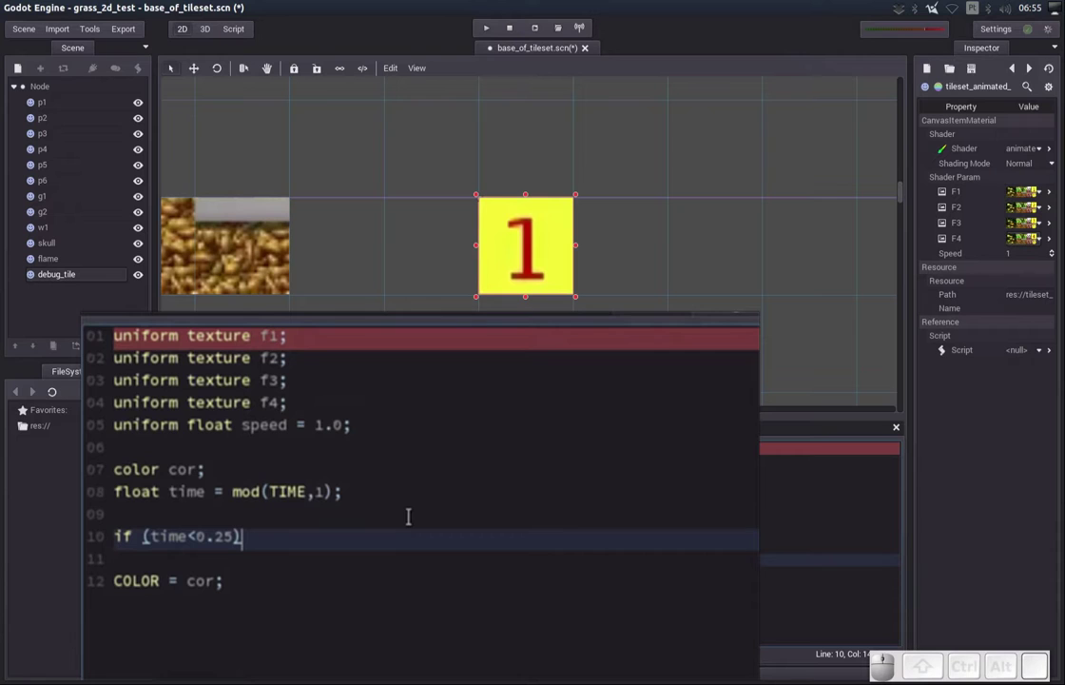
key("Return")
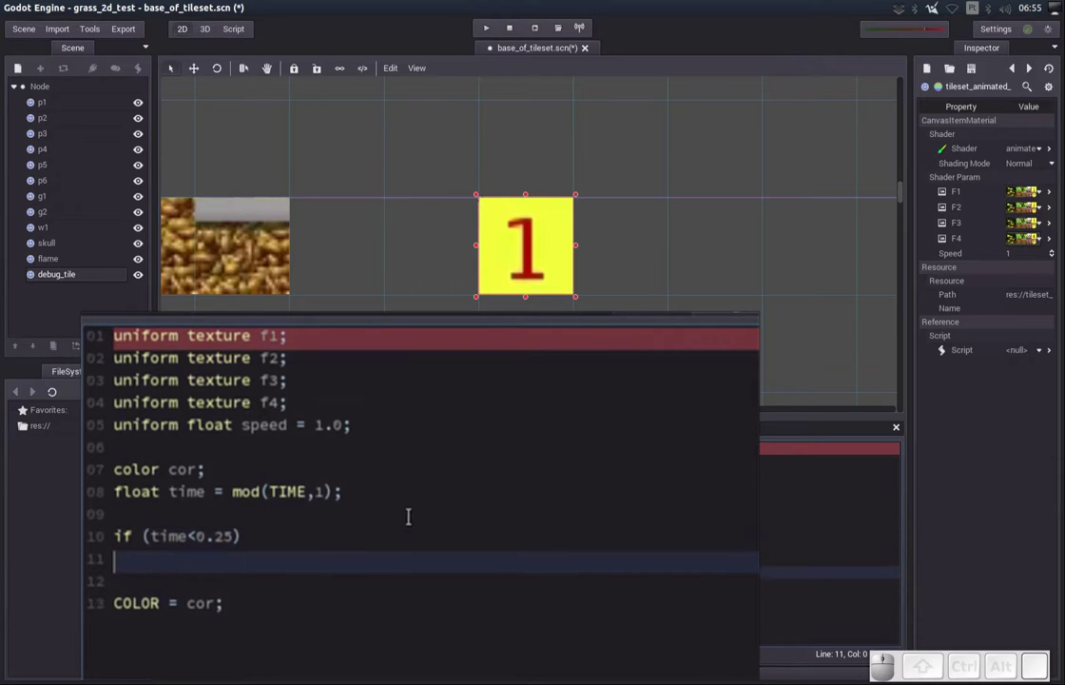
key("shift+[")
key("shift+Return")
key("Up")
key("End")
key("Return")
key("Tab")
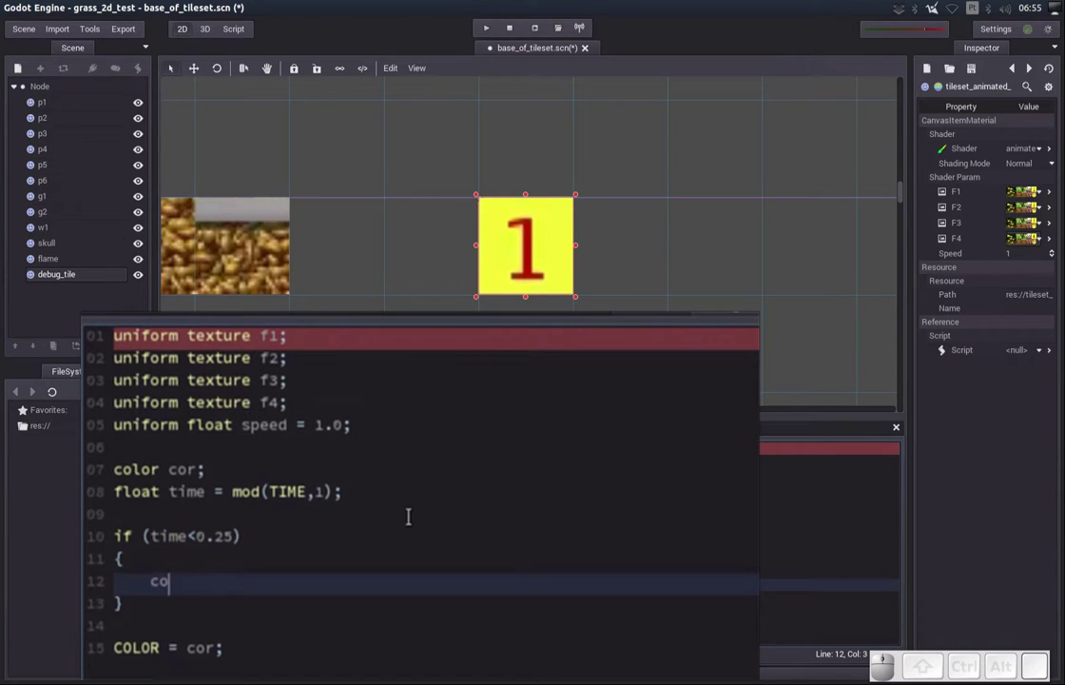
Inside the first block, add the line cor = tex(f1,UV);
key("r")
key("space")
key("space")
key("shift+9")
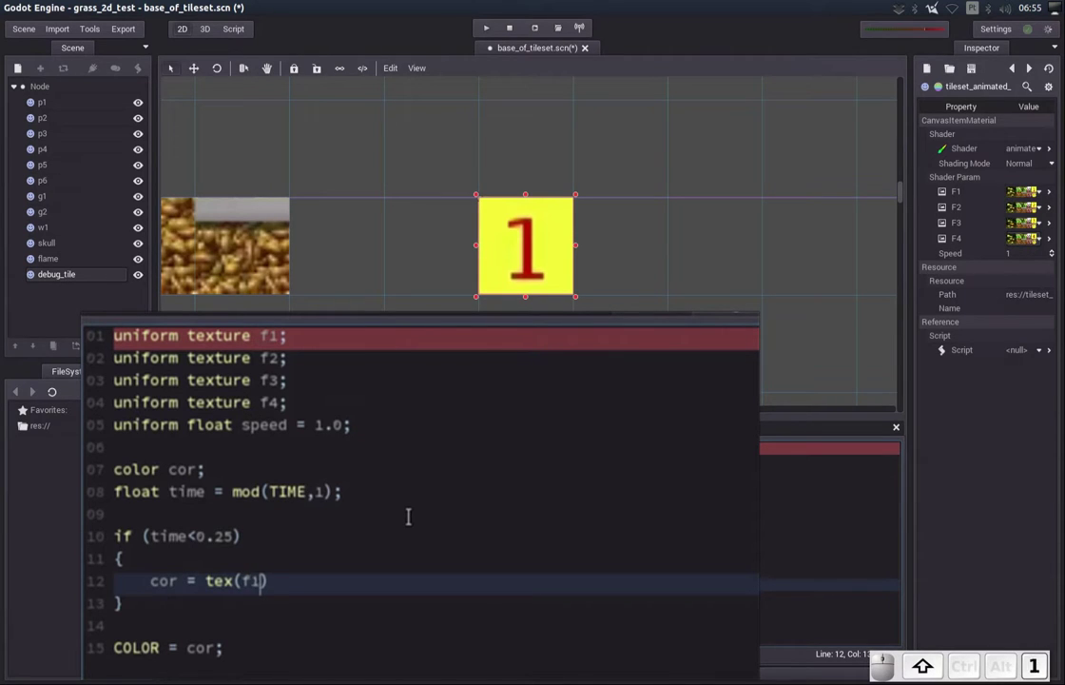
key("End")
key(";")
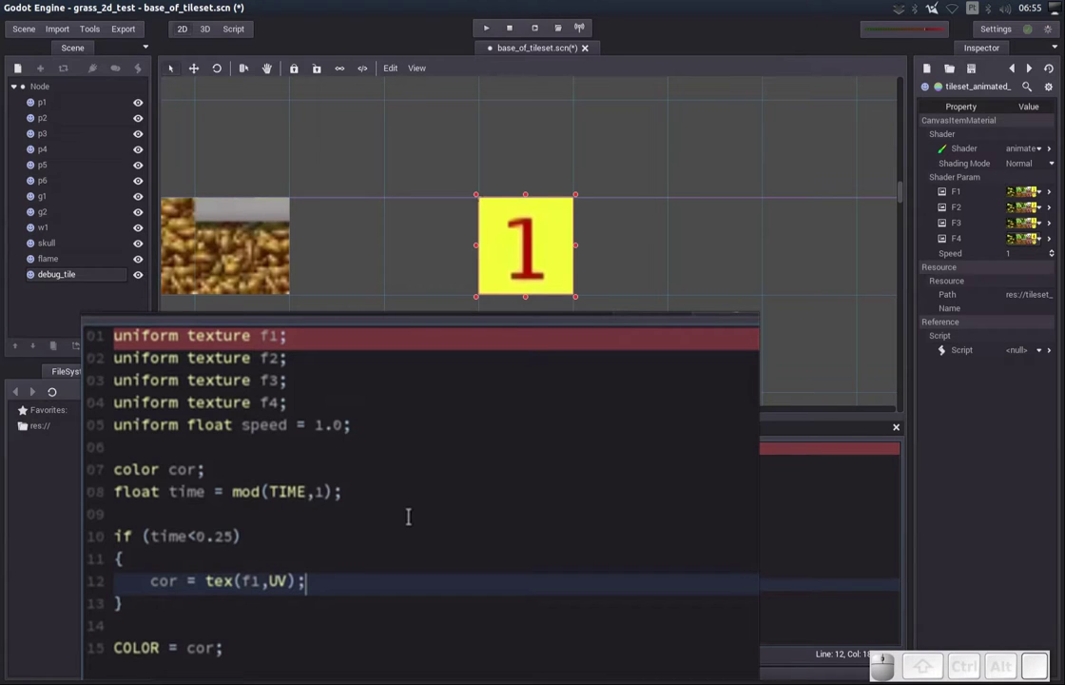
Append an empty else { } branch after the first block, indented ready for the next case
key("Down")
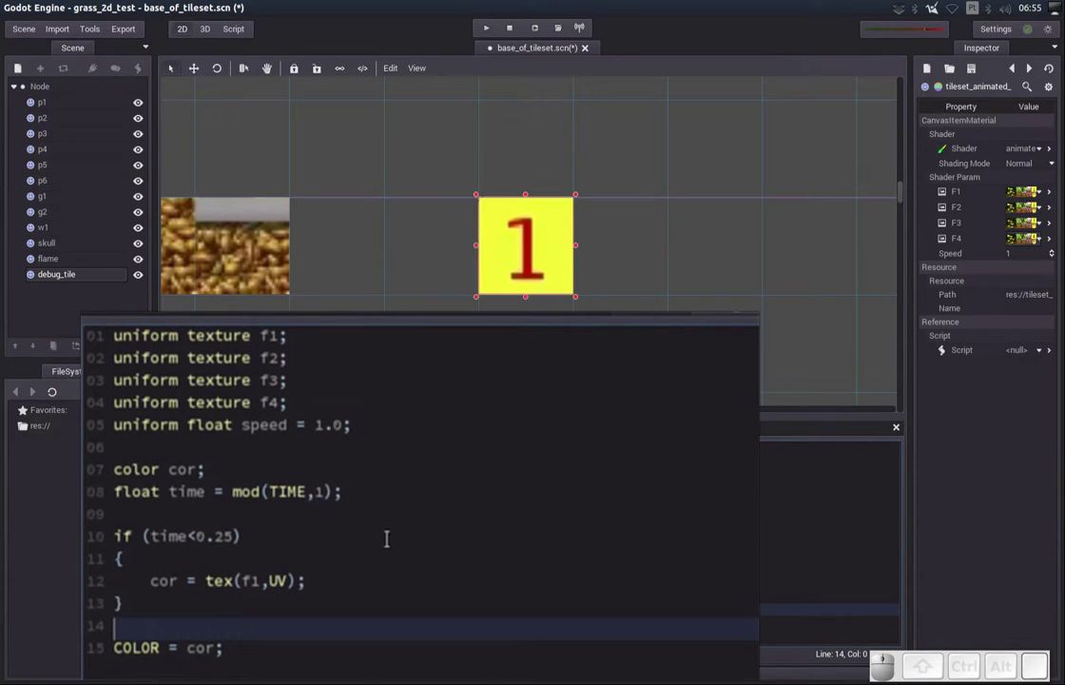
key("Up")
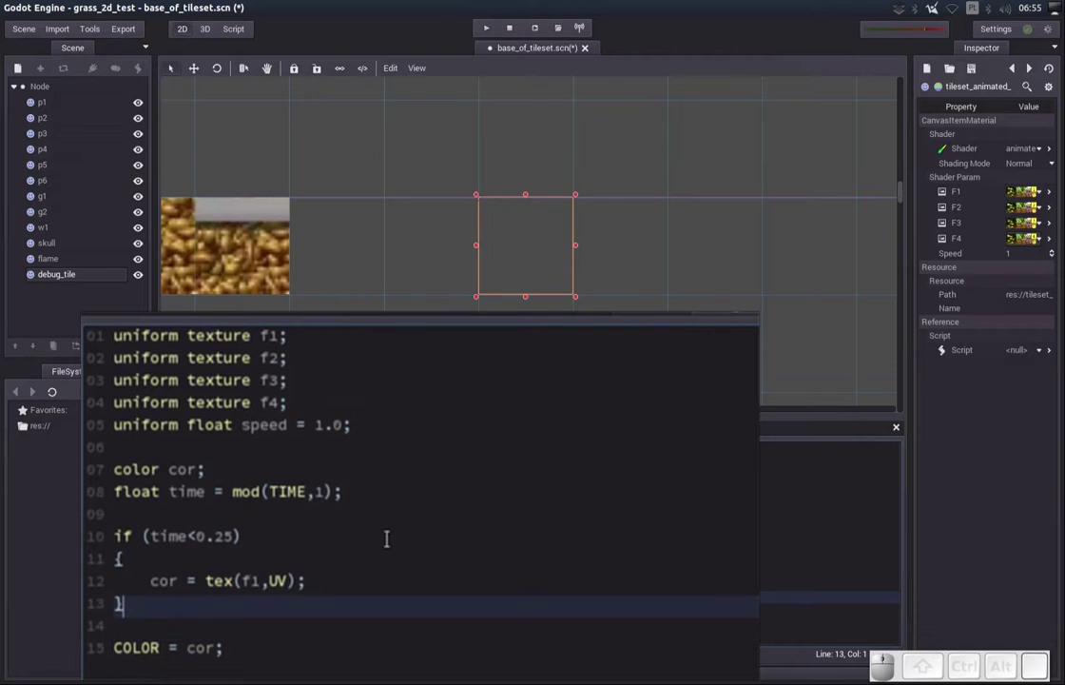
key("space")
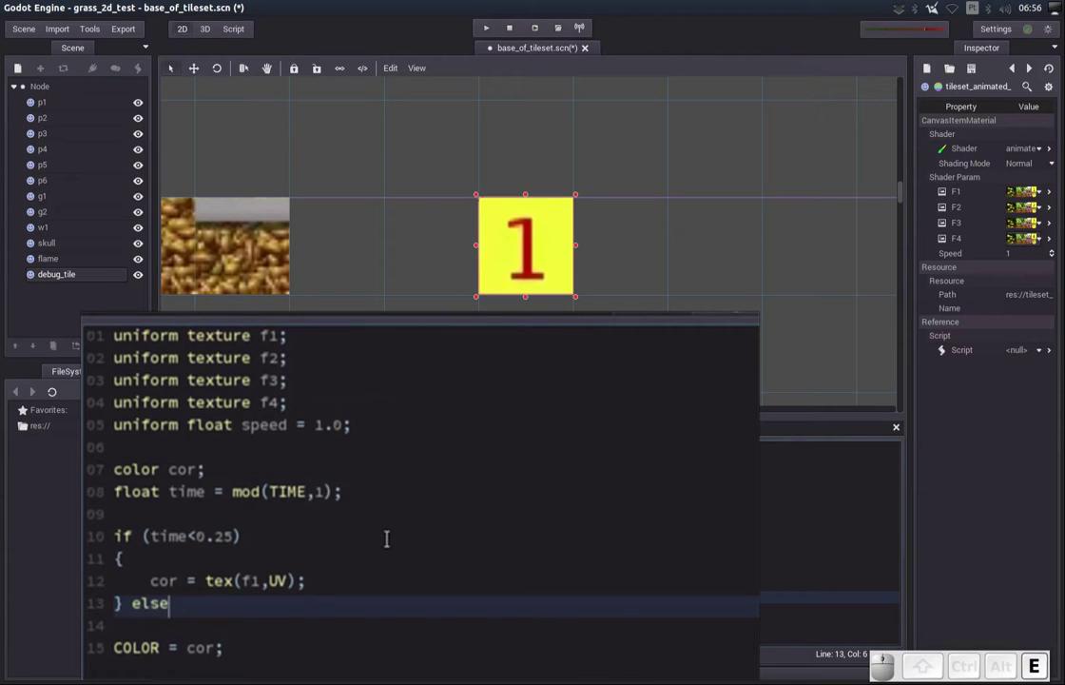
key("space")
key("shift+[")
key("shift+Return")
key("Up")
key("End")
key("Return")
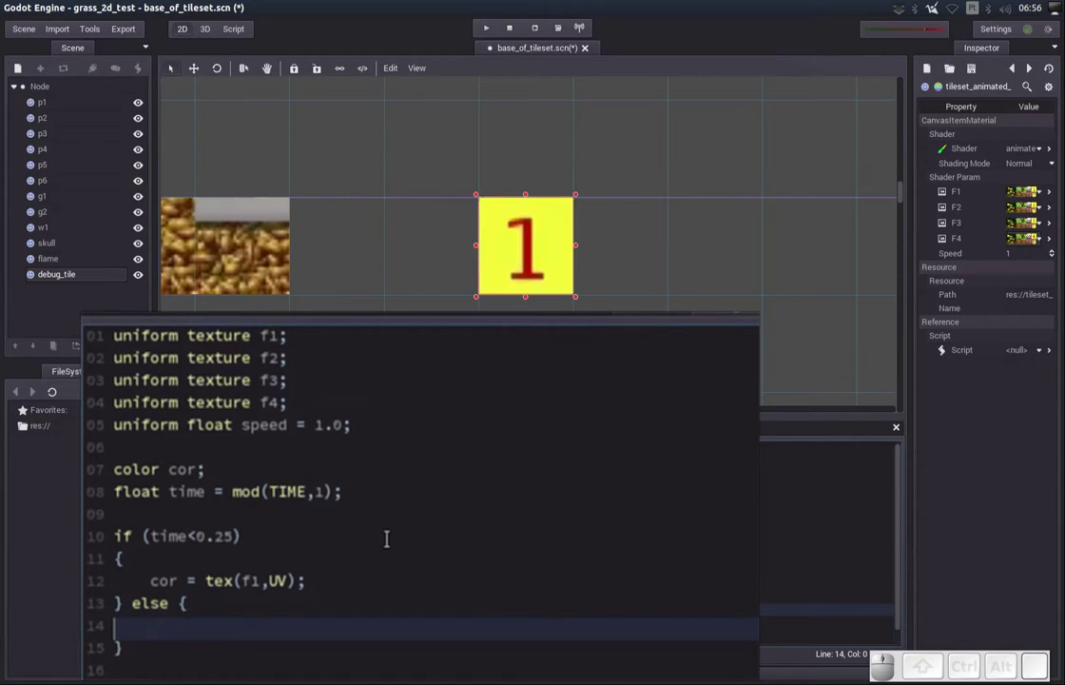
key("Tab")
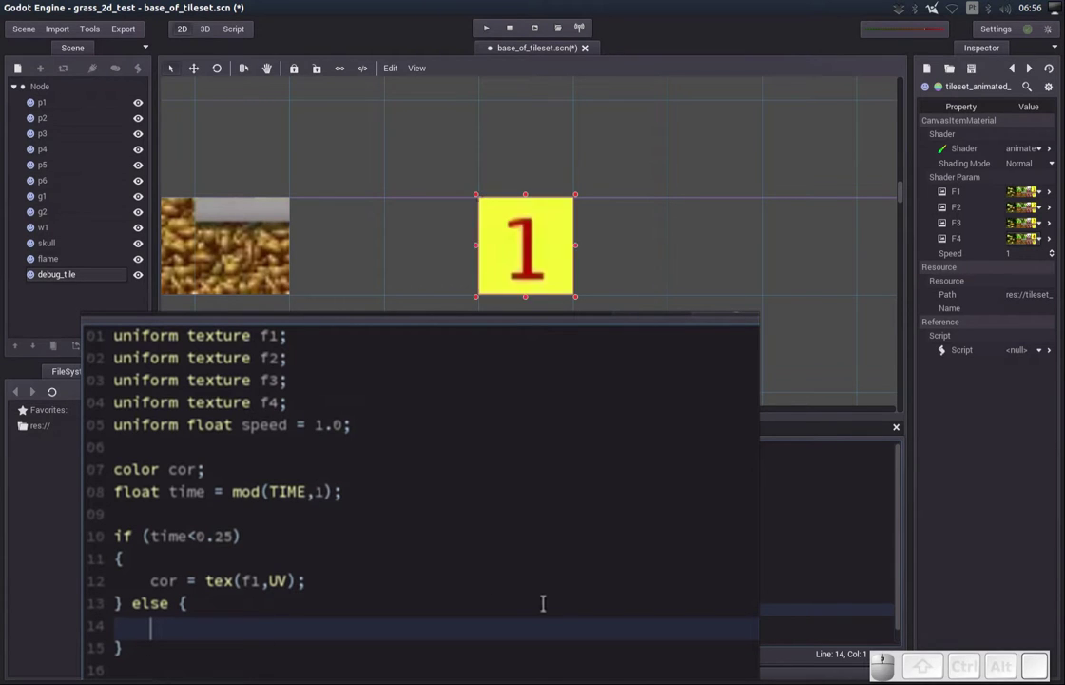
Inside the else, write if (time<0.5) and open its block
key("space")
key("shift+9")
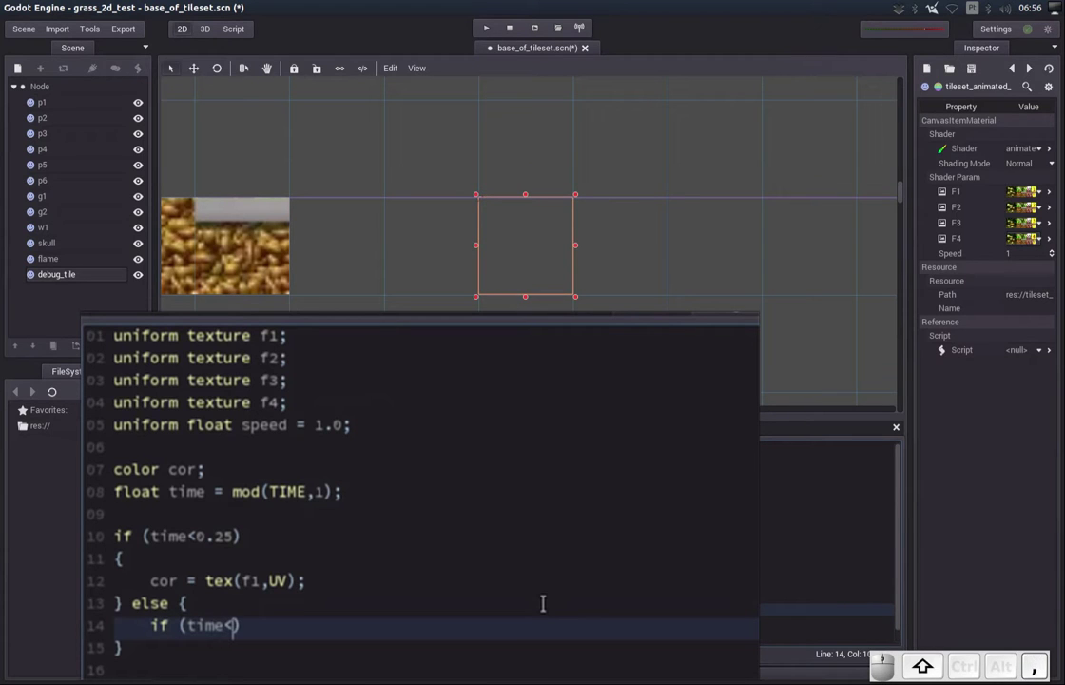
key("0")
key(".")
key("5")
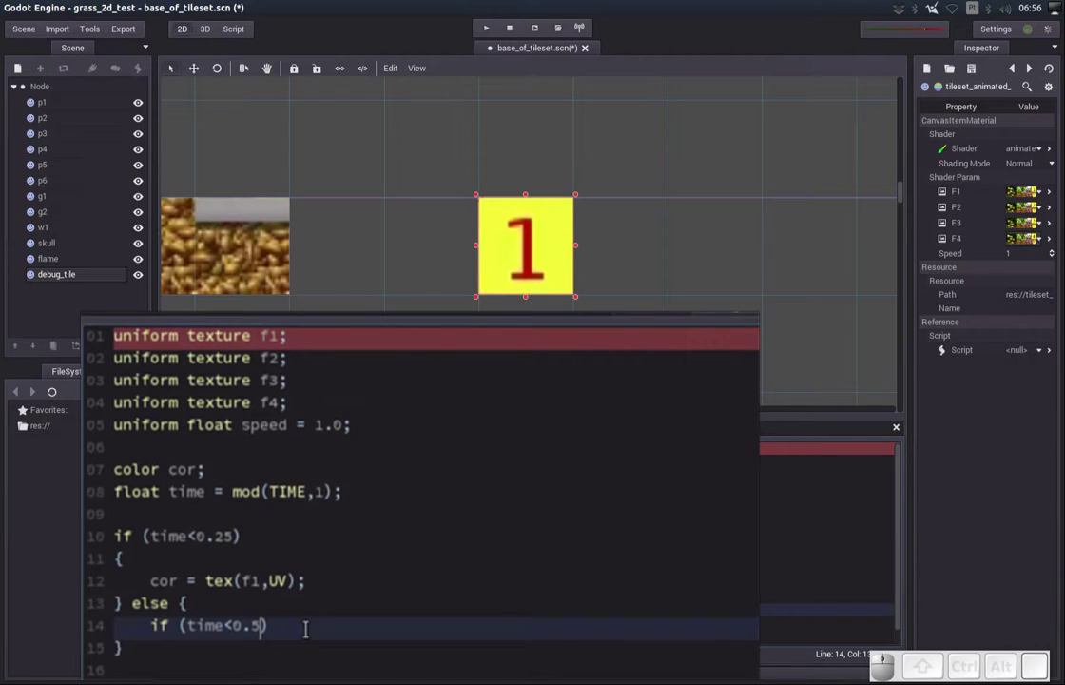
key("End")
key("Return")
key("shift+[")
key("shift+Return")
key("Up")
key("End")
Add cor = tex(f2,UV); inside the second-quarter block
key("Return")
key("Tab")
key("space")
key("space")
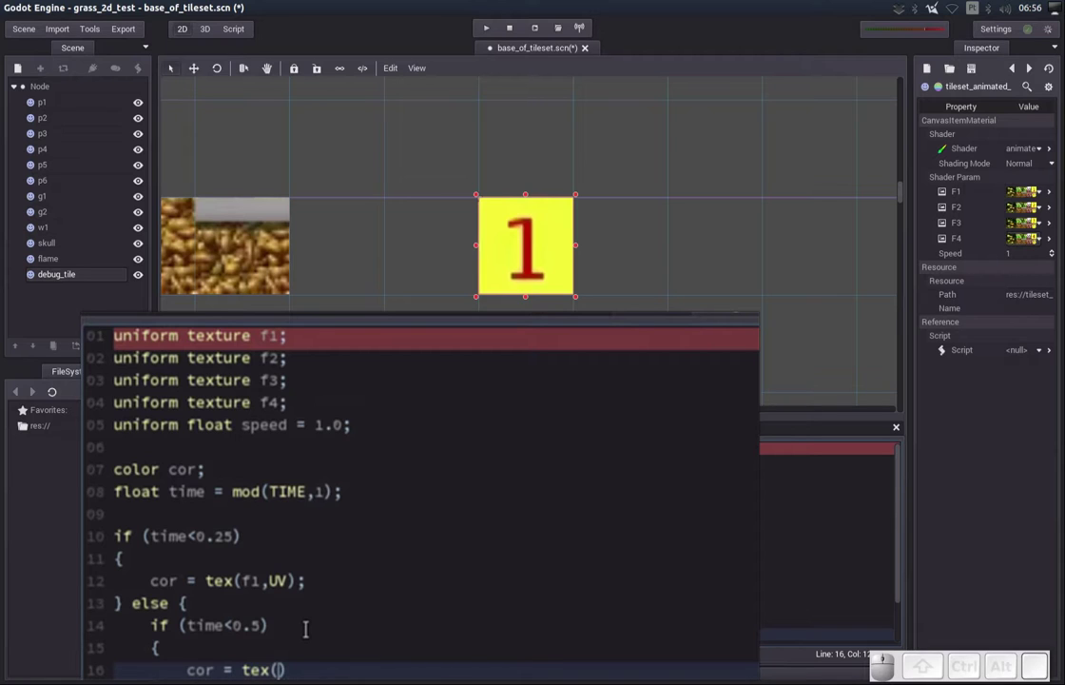
key("f")
key("2")
key(",")
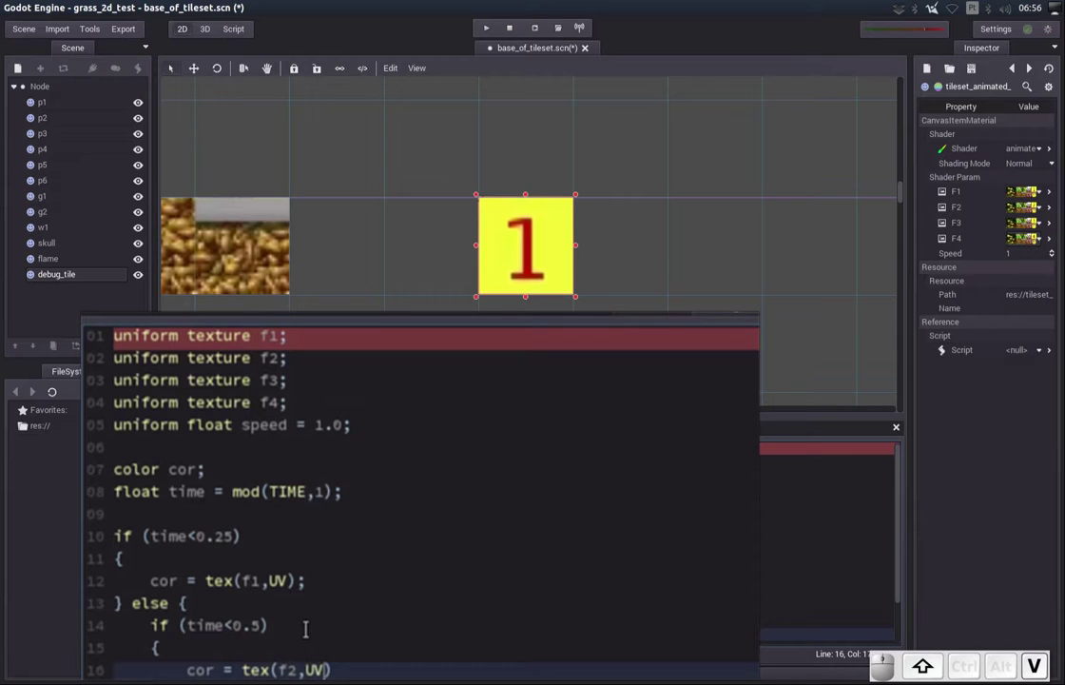
key("shift+End")
key(";")
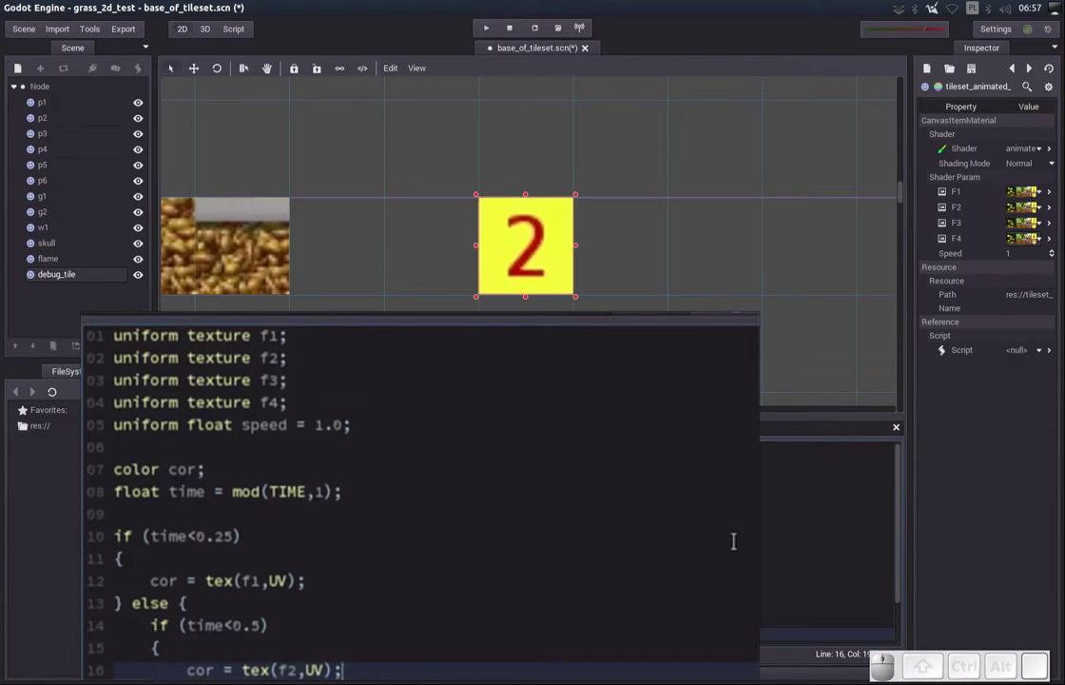
Add a nested else branch after the time<0.5 block
key("Down")
key("Up")
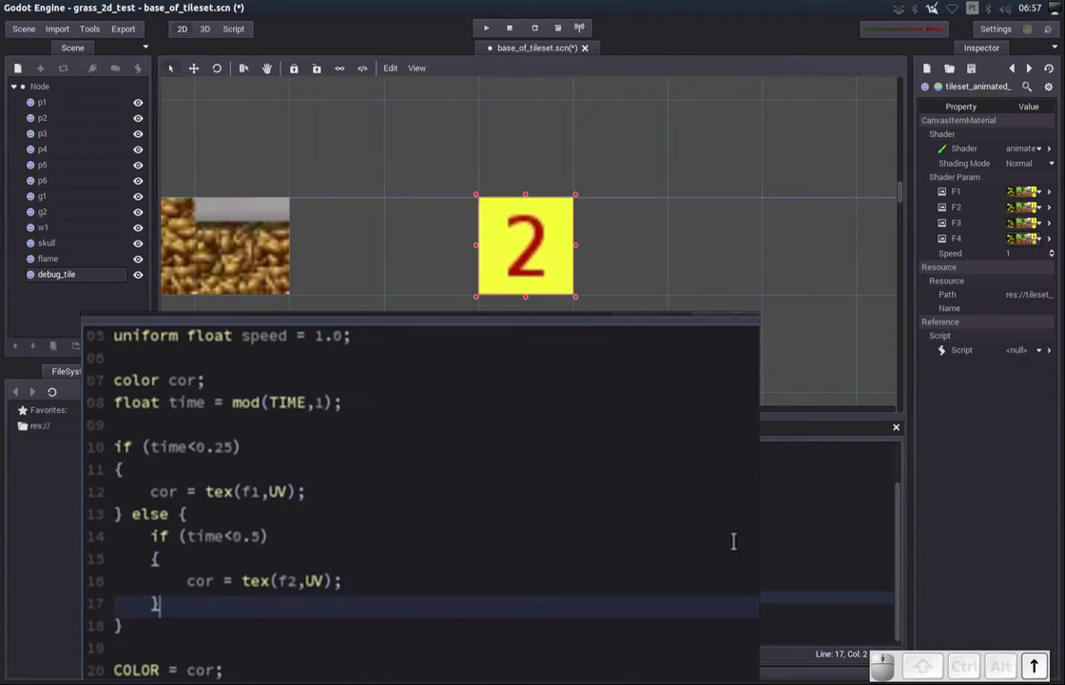
key("space")
key("space")
key("shift+Return")
key("shift+Up")
key("End")
key("Return")
Write if (time<0.75) inside that else and open its block
key("Tab")
key("space")
key("shift+9")
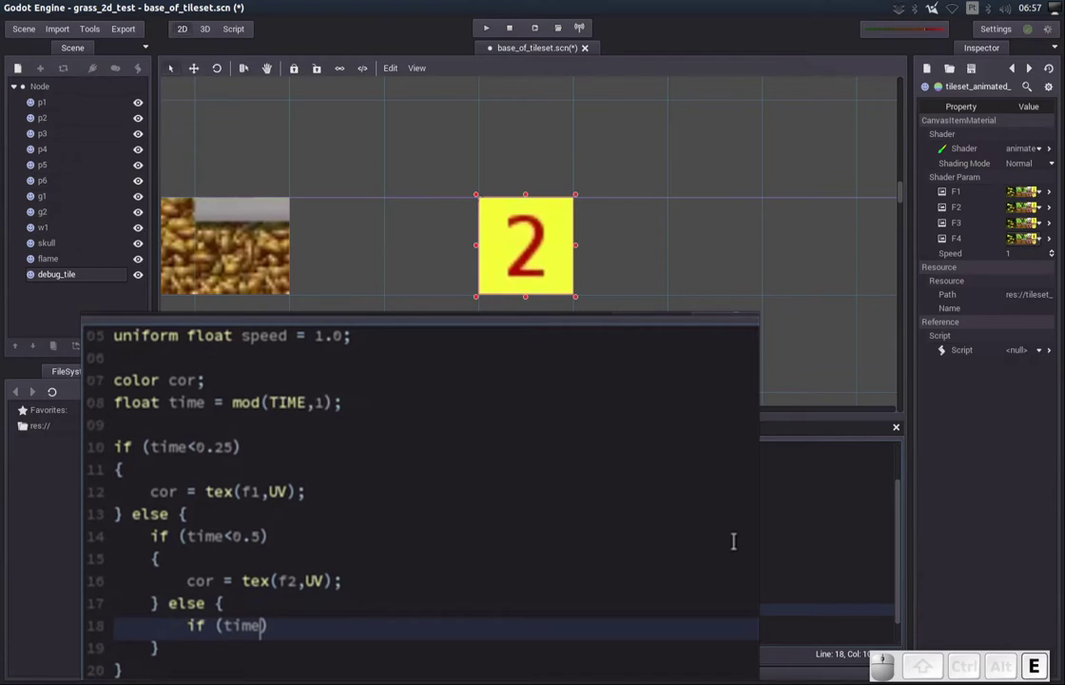
key("shift+,")
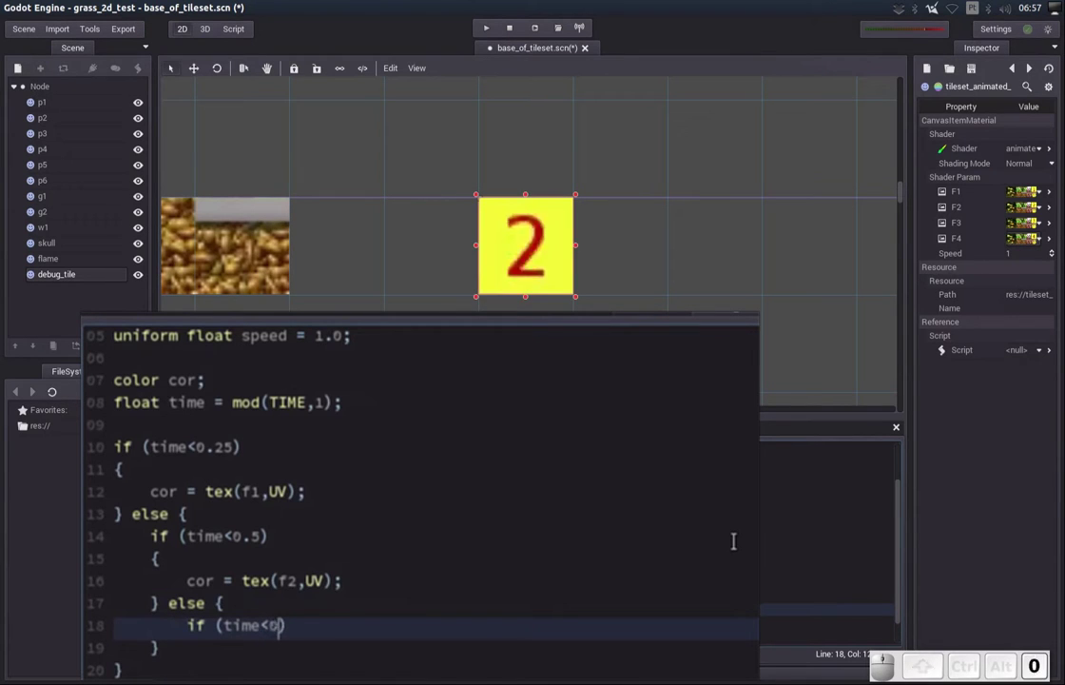
key("5")
key("End")
key("Return")
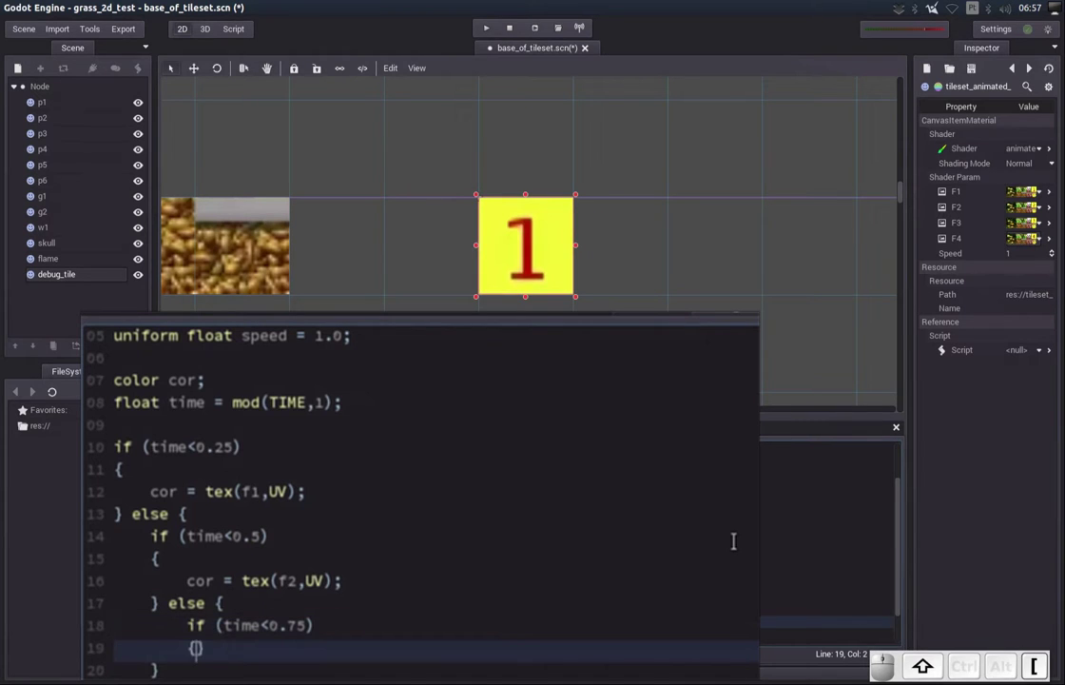
key("shift+Return")
key("shift+Up")
Add cor = tex(f3,UV); inside the third-quarter block
key("shift+End")
key("shift+Return")
key("shift+Tab")
key("space")
key("space")
key("shift+9")
key("shift+f")
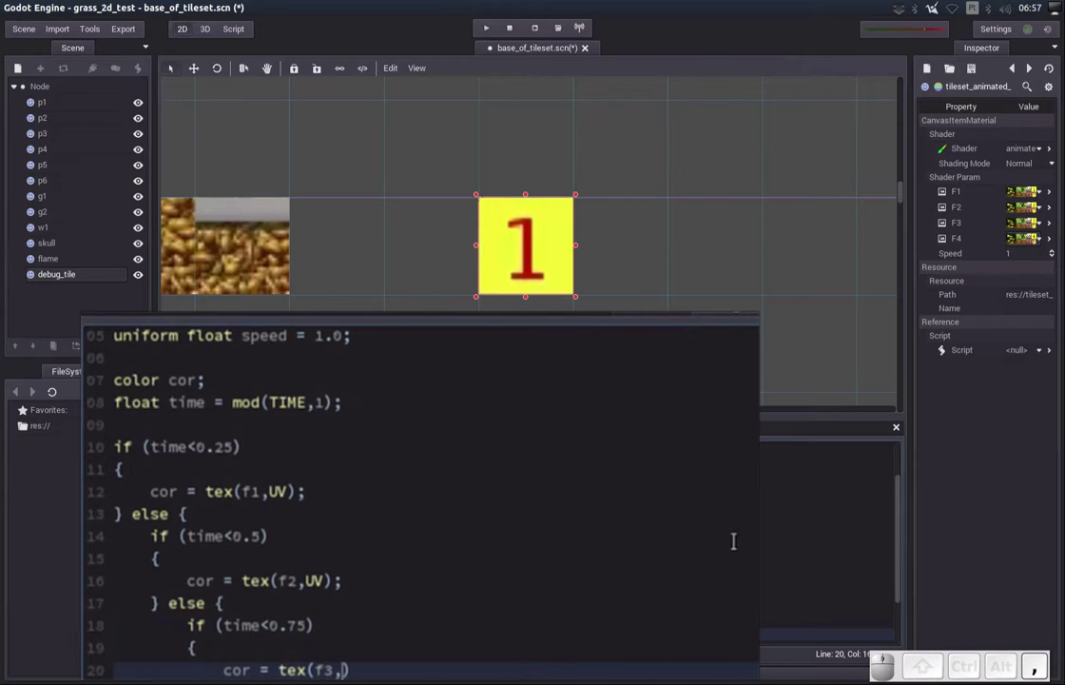
key("Right")
key(";")
key("shift+Down")
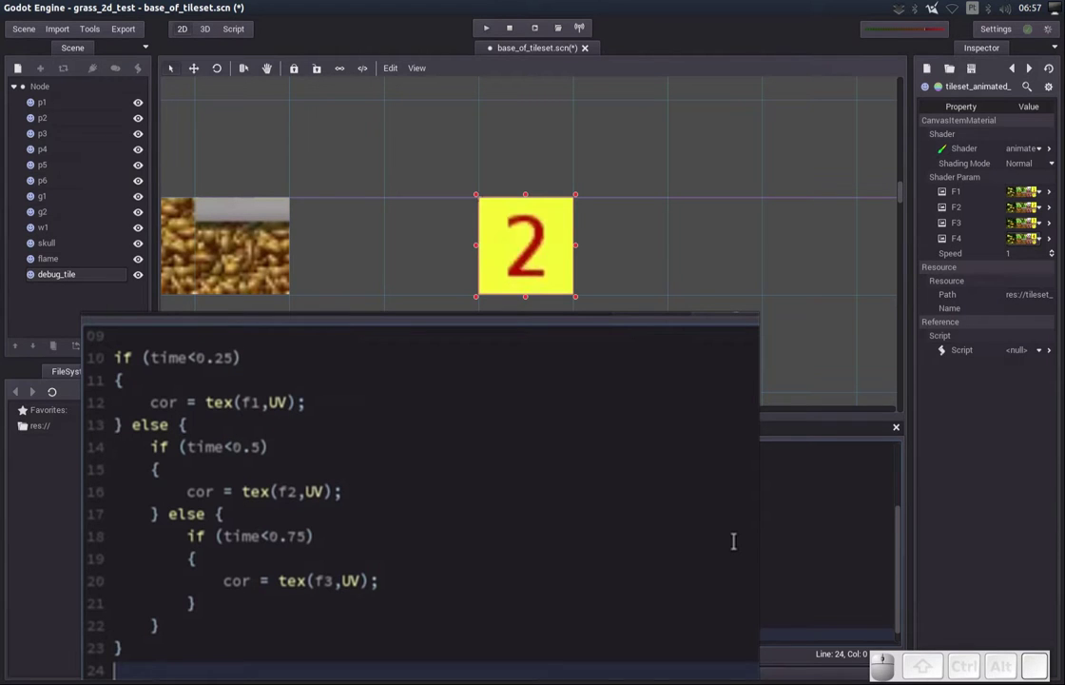
Add the final else branch after the time<0.75 block
key("Up")
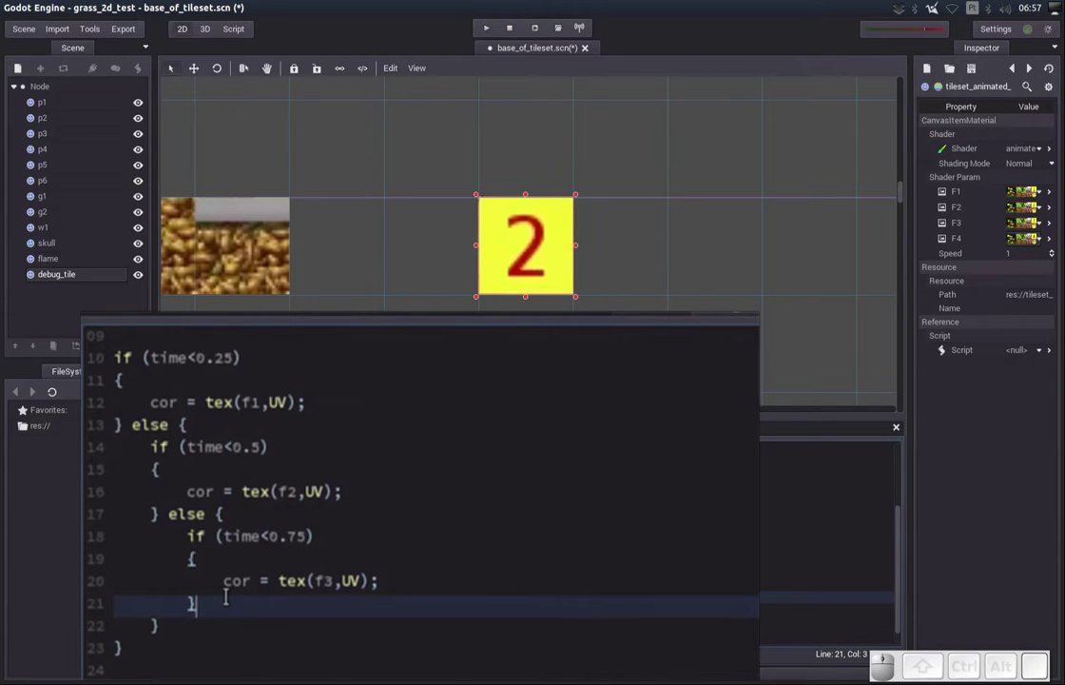
key("space")
key("space")
key("shift+Return")
key("Up")
key("End")
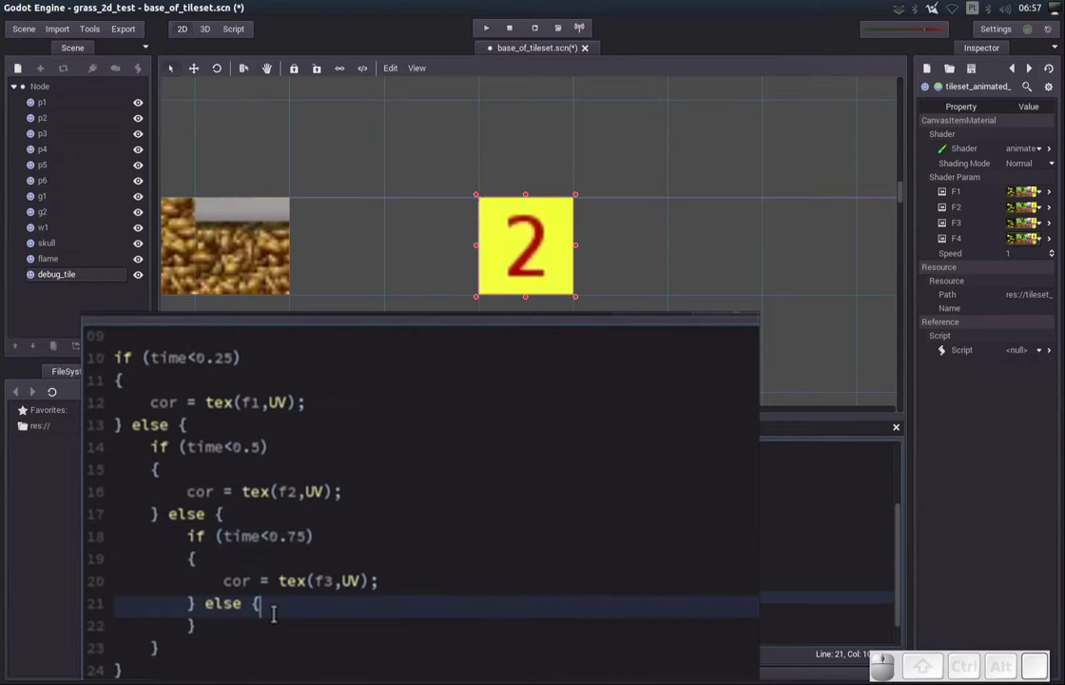
Add cor = tex(f4,UV); inside the final else branch
key("Return")
key("Tab")
key("space")
key("=")
key("space")
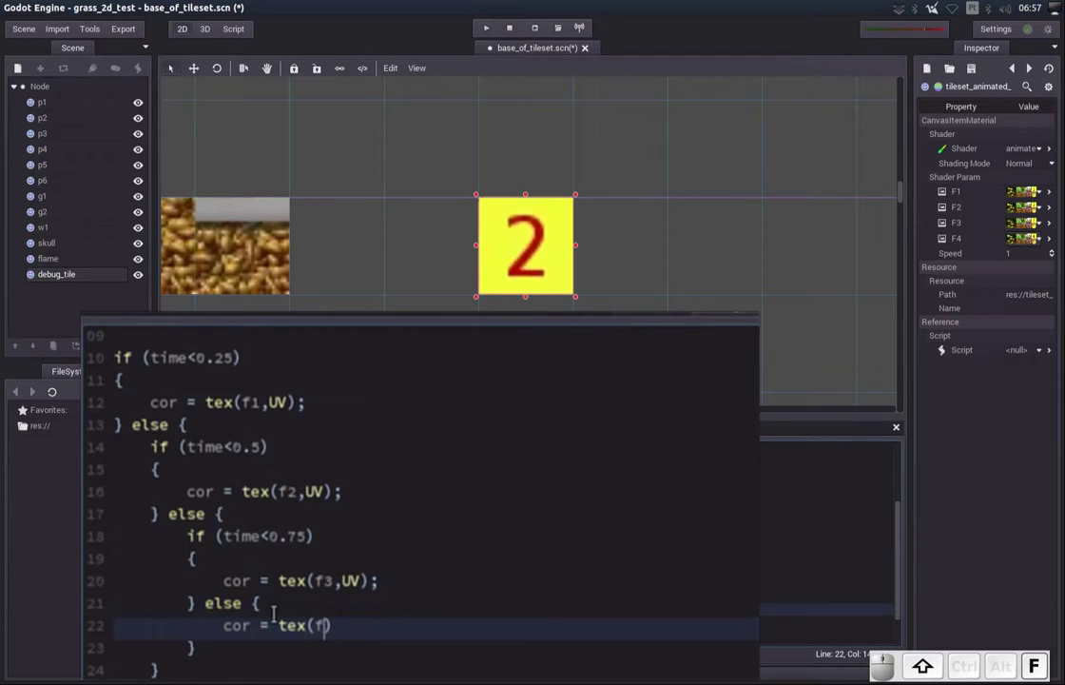
key("shift+Right")
key("shift+;")
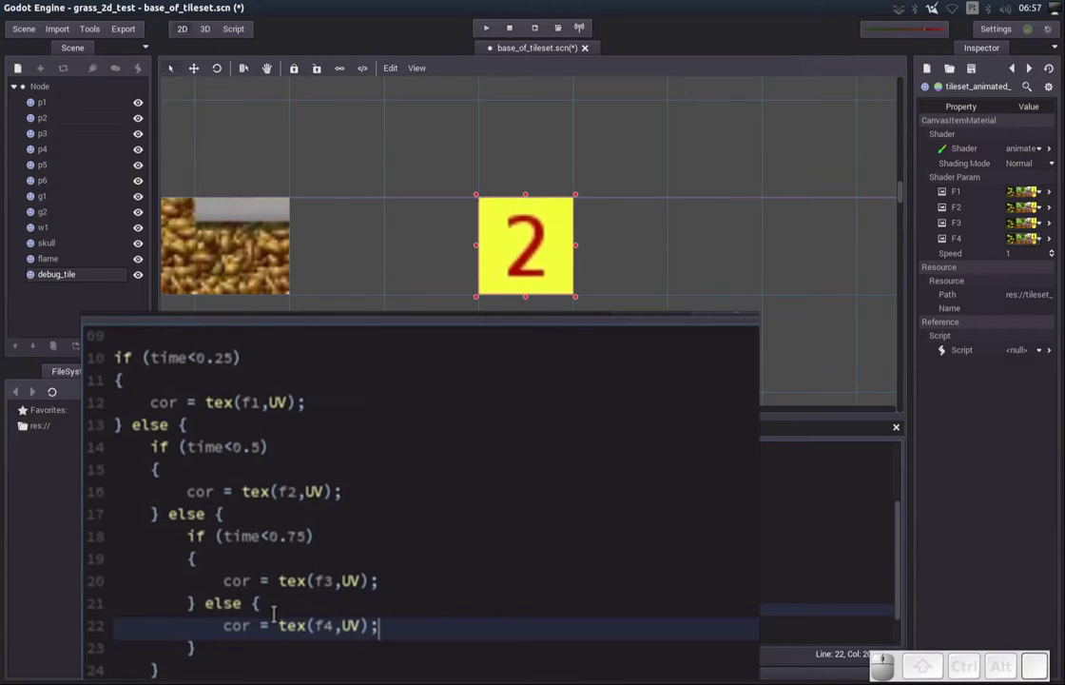
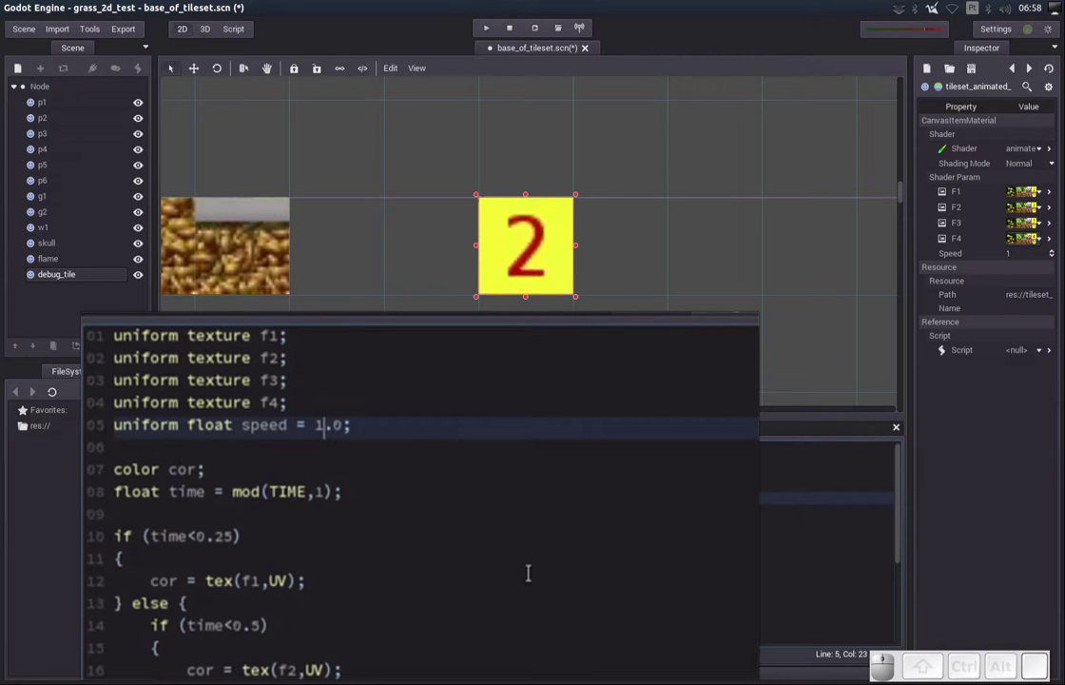
Change the speed uniform's default value to 2.0
key("BackSpace")
key("2")
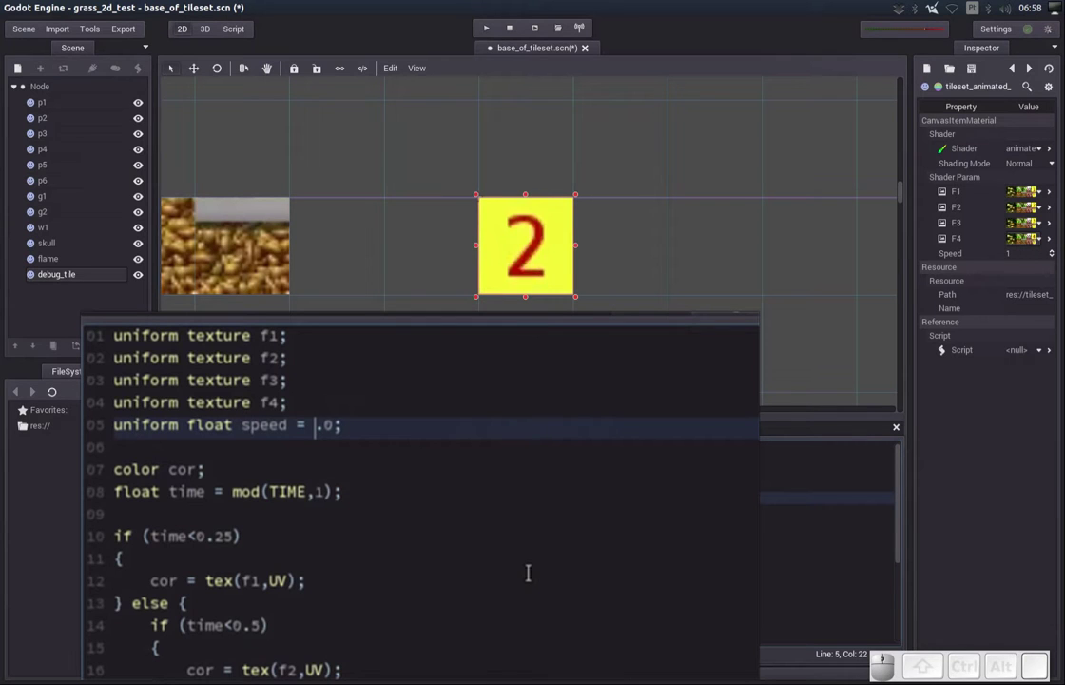
key("2")
key("Down")
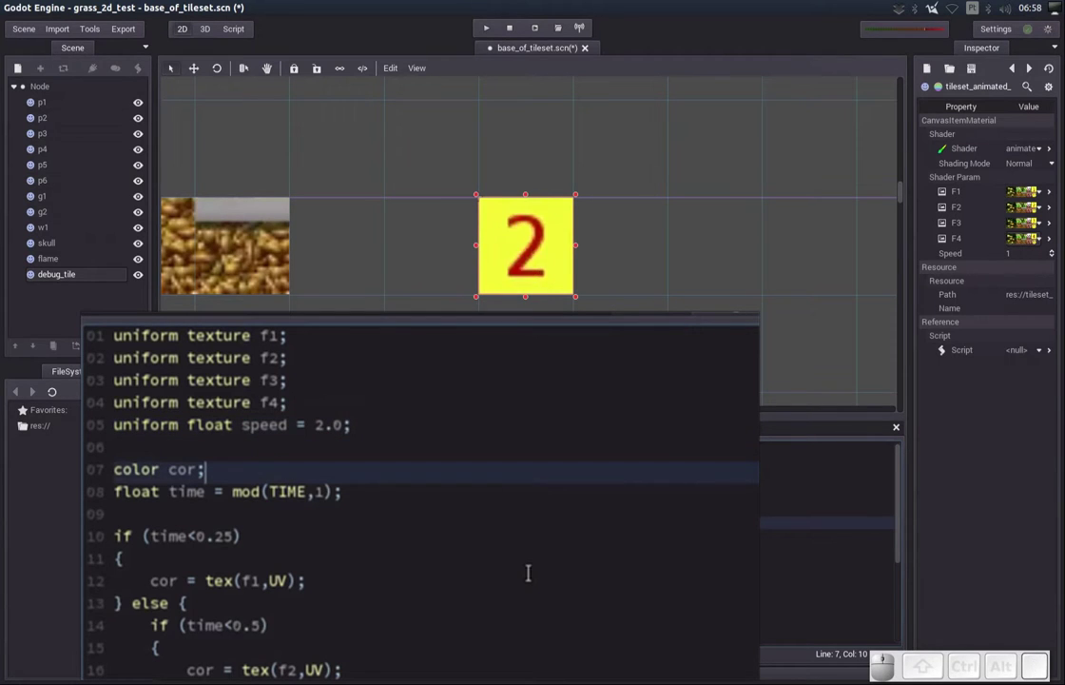
Make the frame time mod(TIME*speed,1) on line 08
key("Down")
key("Left")
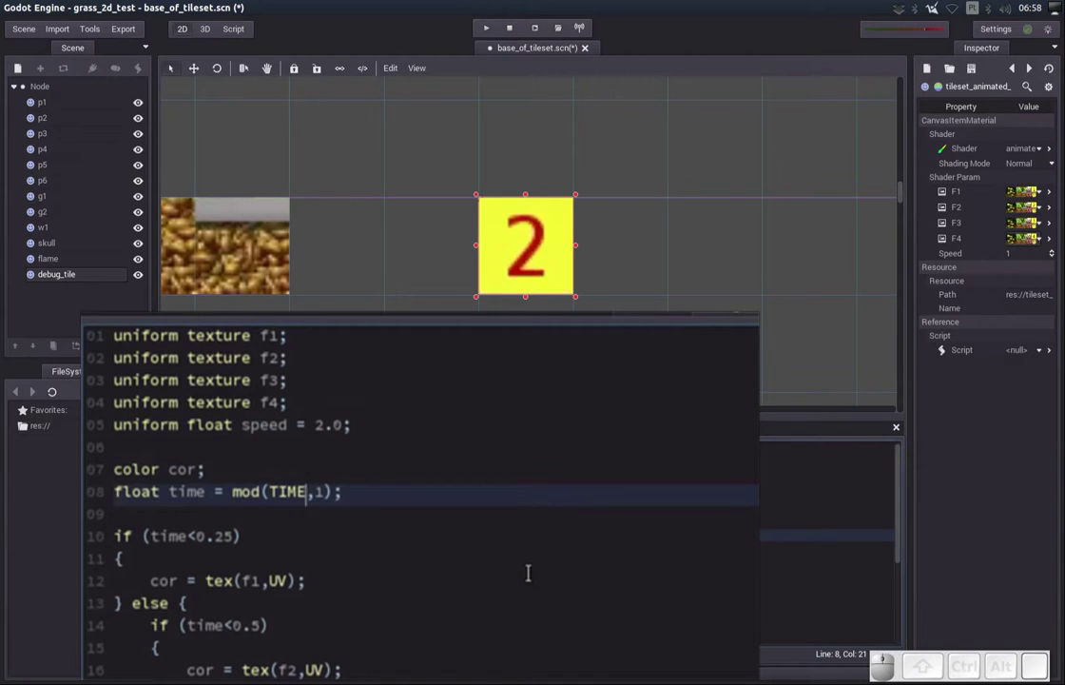
key("Left")
key("Left")
key("Right")
key("Right")
key("Left")
key("shift+8")
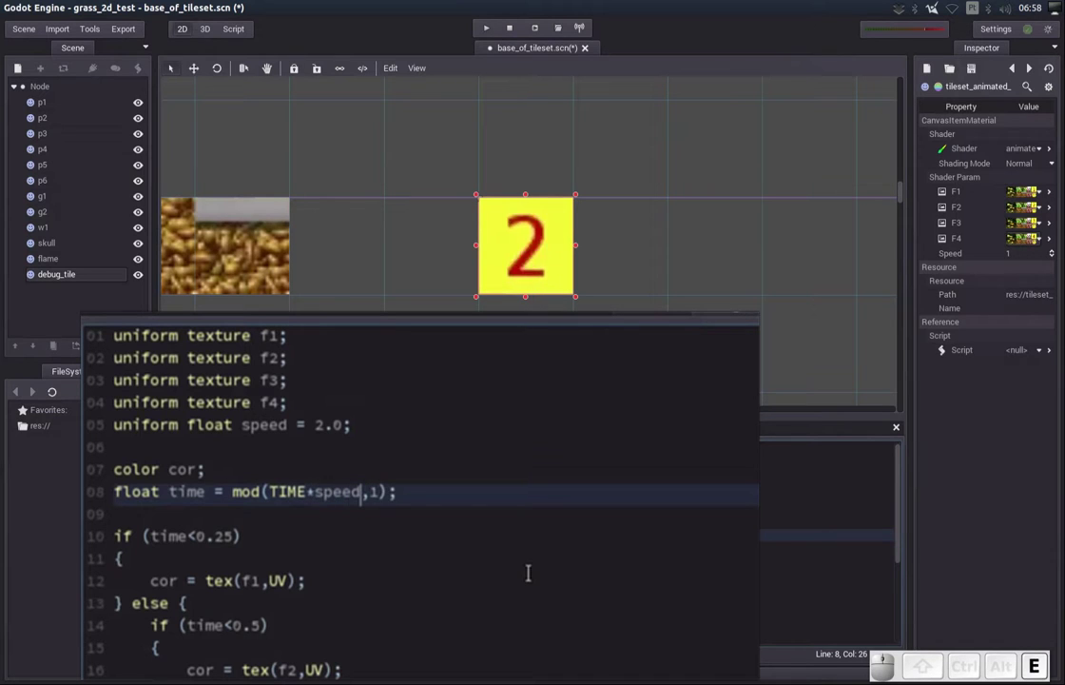
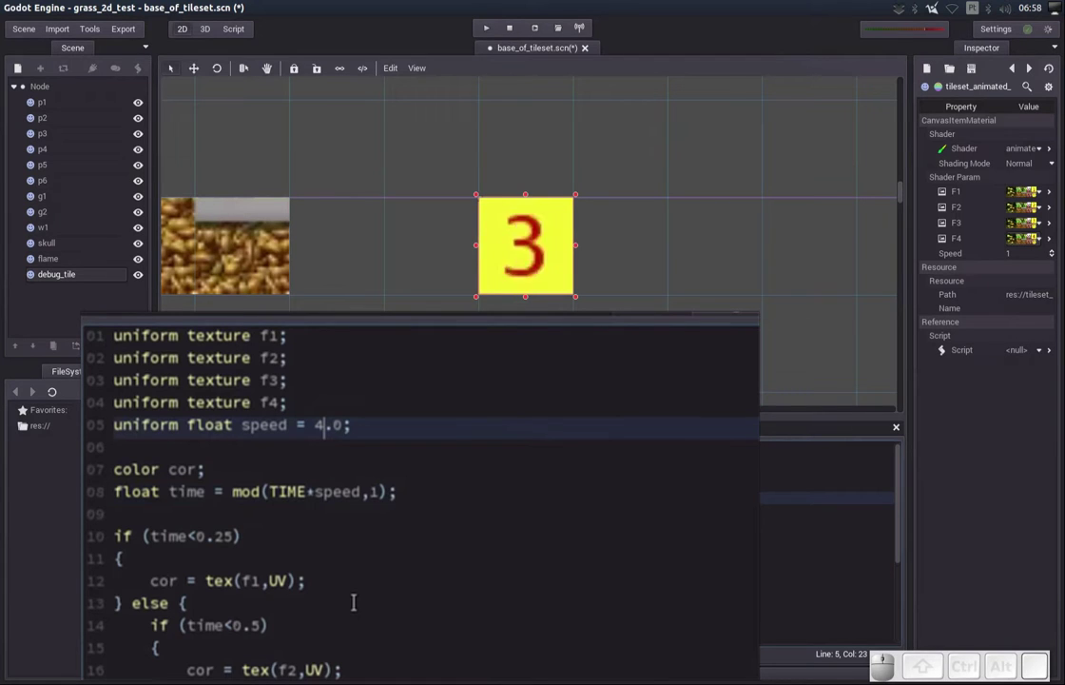
Try a speed default of 0.5, then set it back to 1.0
key("Left")
key("Delete")
key("Right")
key("Delete")
key("5")
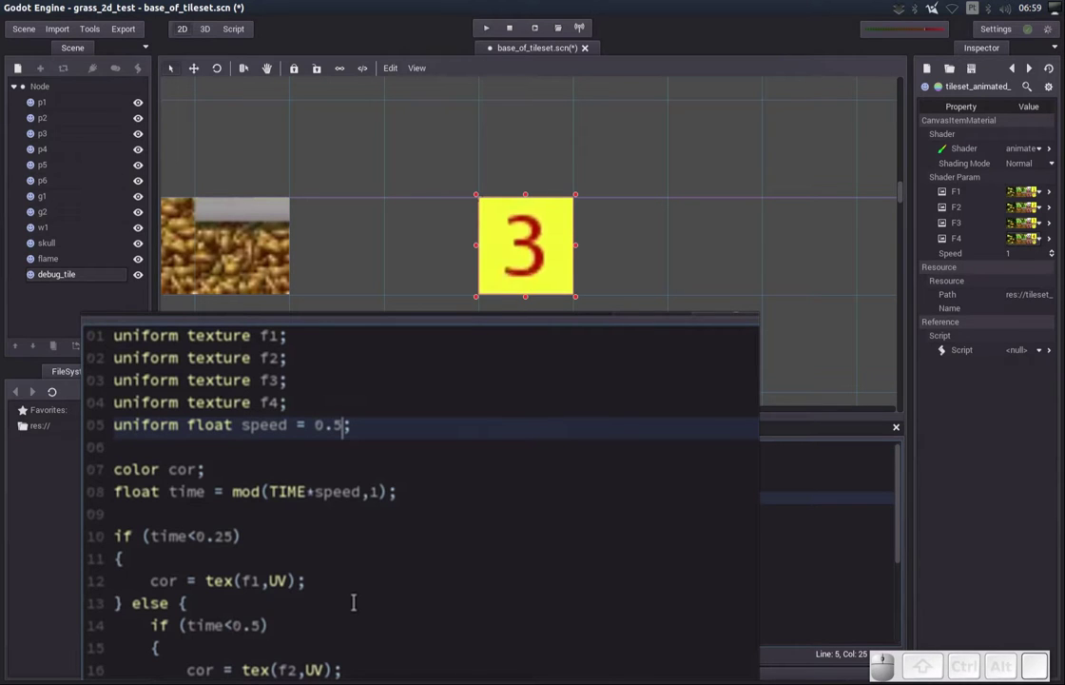
key("BackSpace")
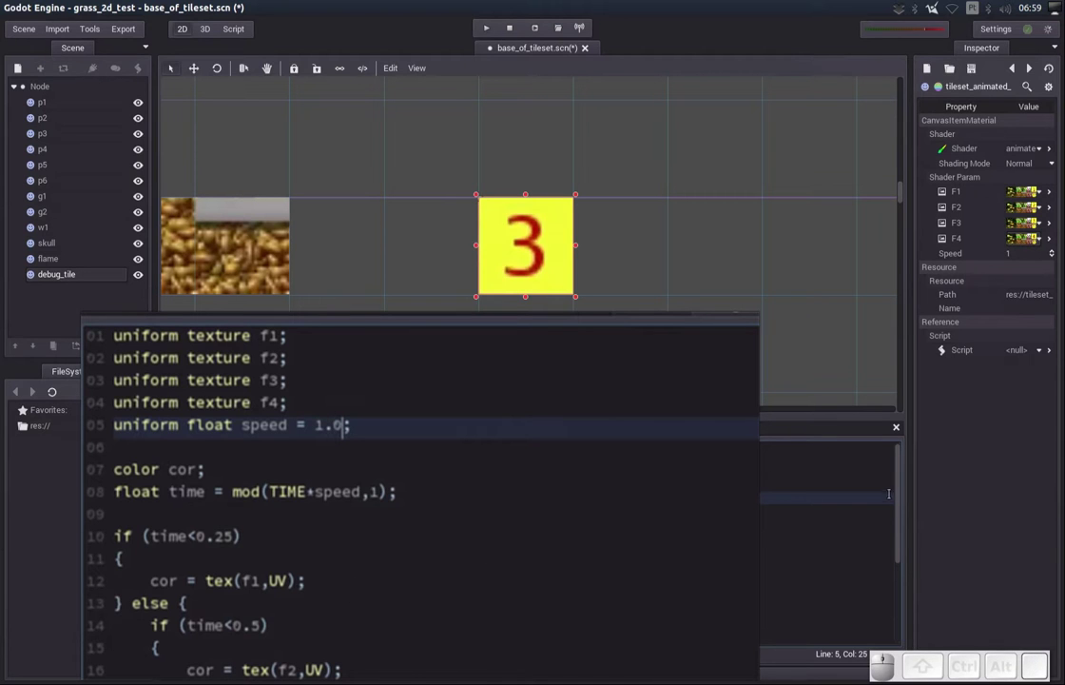
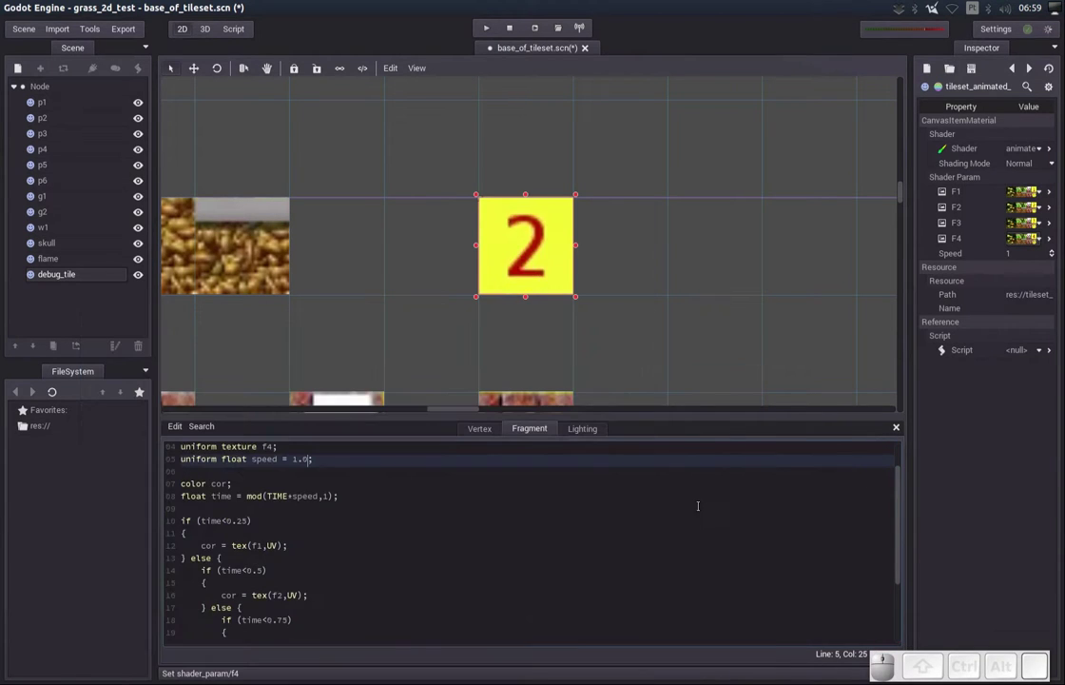
Close the shader editor, give the p1 and flame sprites the animated tile material, and save base_of_tileset.scn
key("ctrl+s")
left_click(898, 423)
left_click_drag(388, 322, 523, 298)
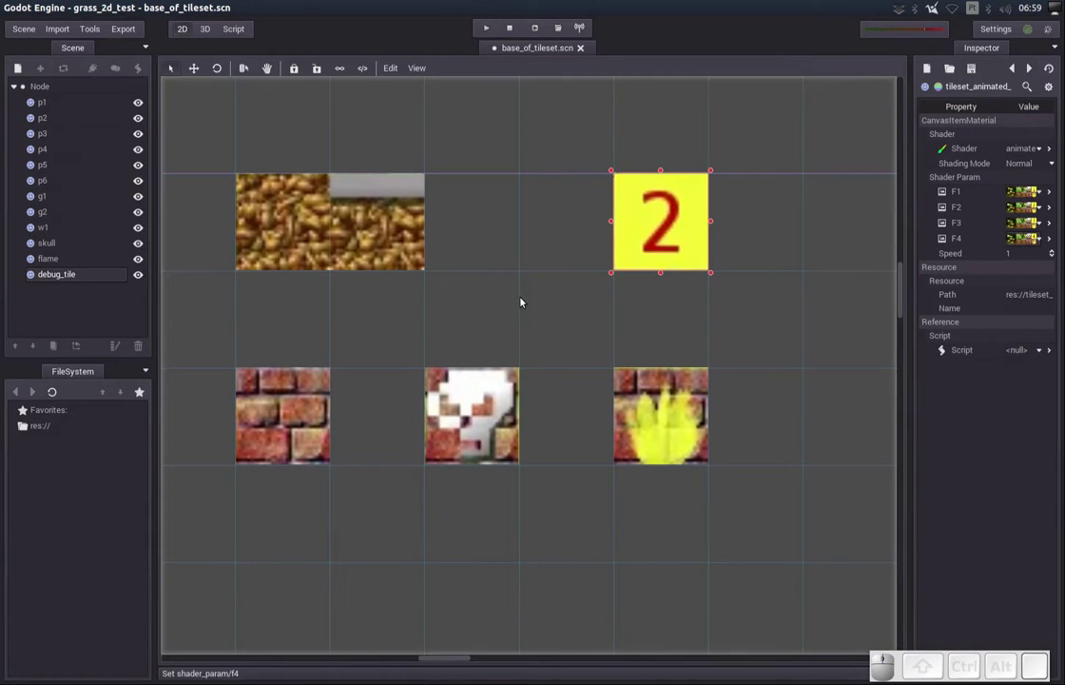
scroll("down", 3)
scroll("up", 3)
scroll("down", 3)
scroll("up", 3)
scroll("down", 3)
scroll("up", 3)
scroll("down", 3)
scroll("down", 3)
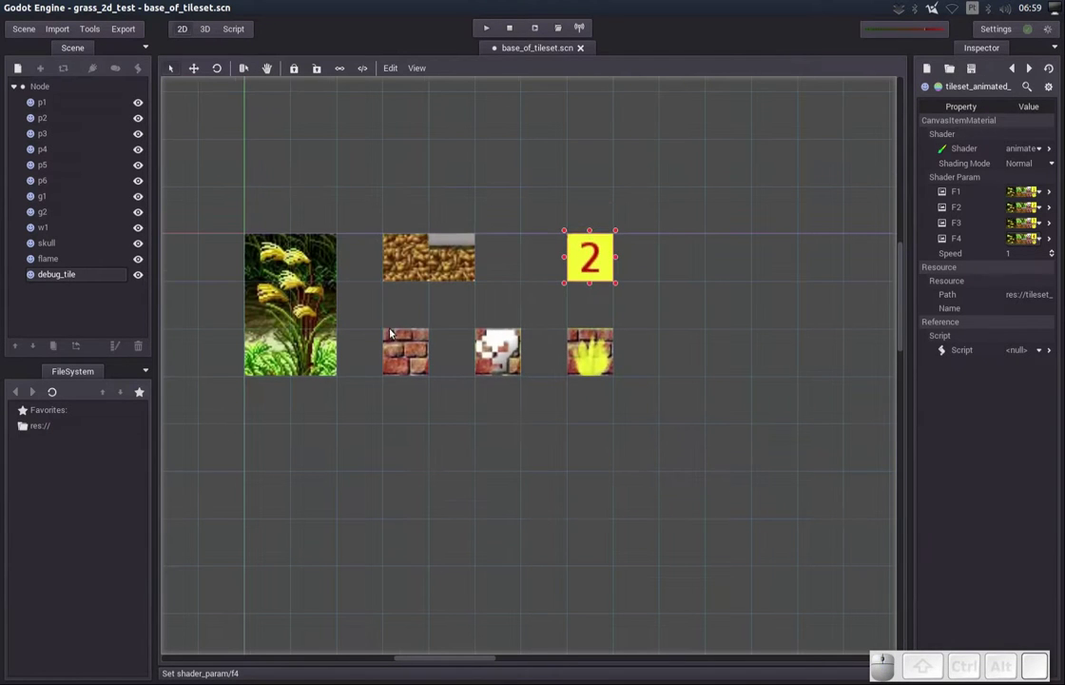
left_click(274, 264)
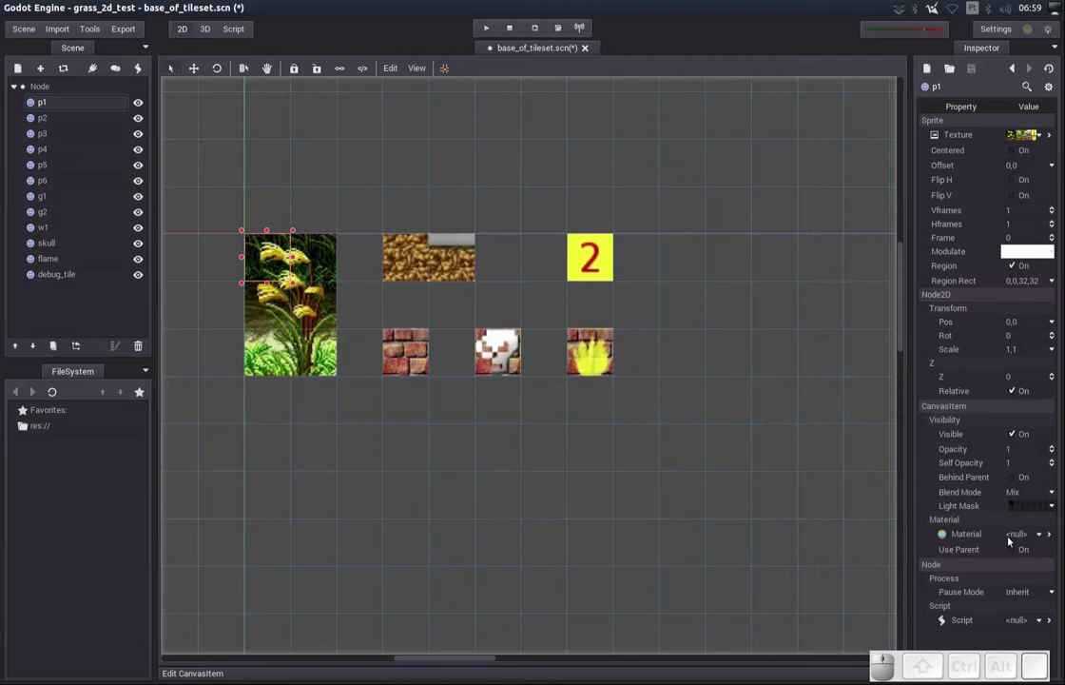
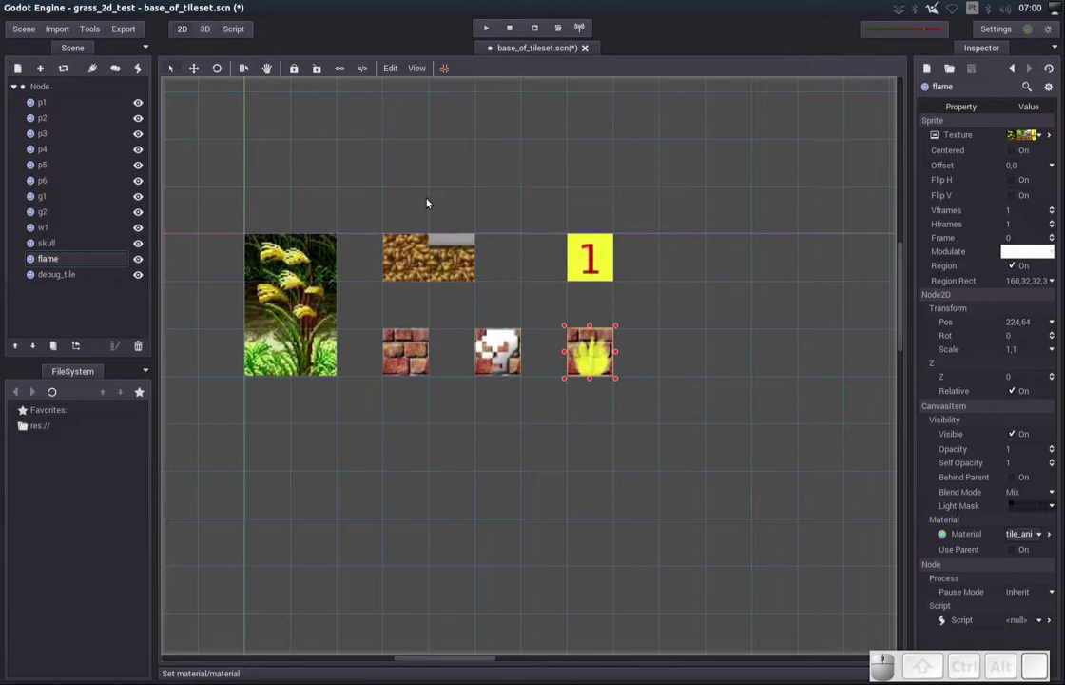
key("ctrl+s")
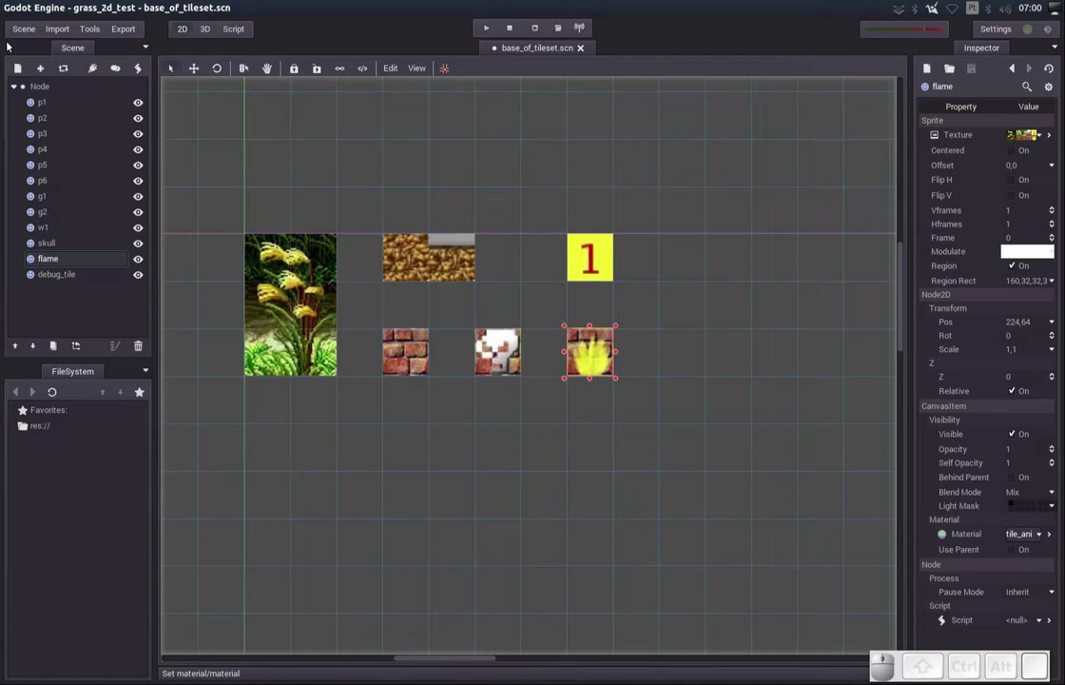
Convert the scene to a TileSet saved as main_animated_tileset.tres via Scene > Convert To
left_click(17, 27)
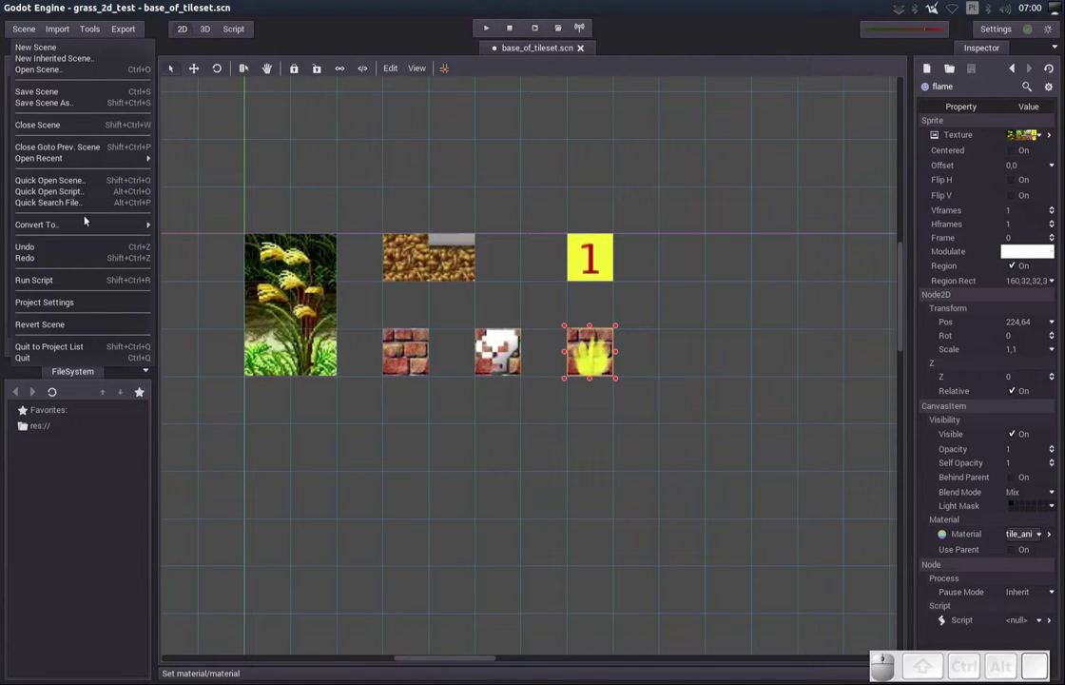
left_click(86, 224)
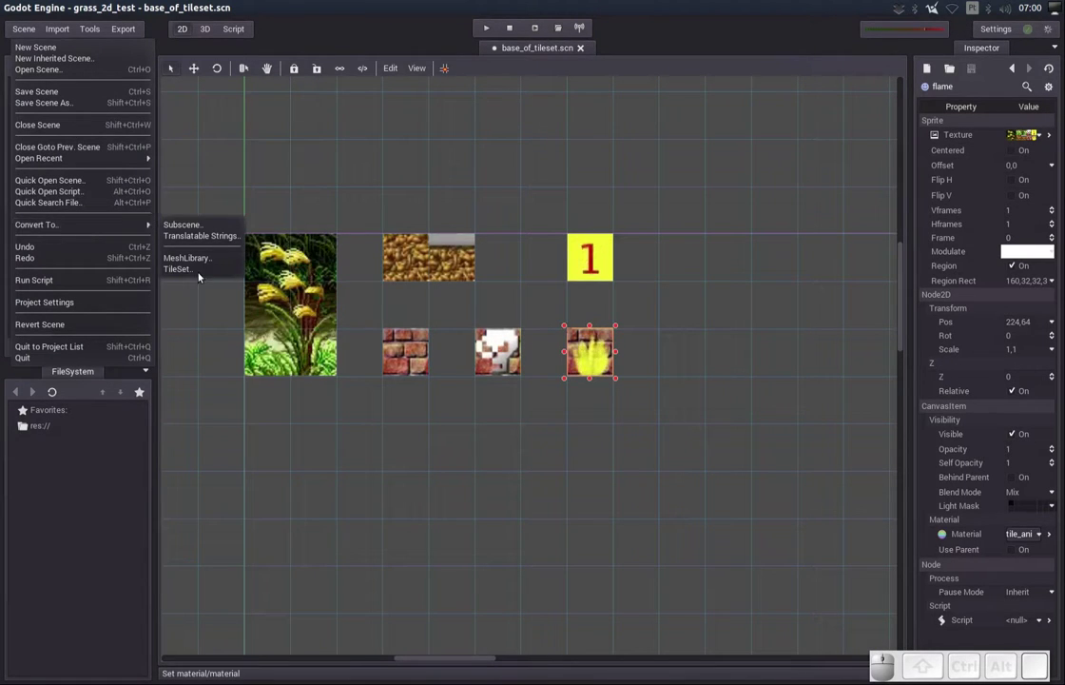
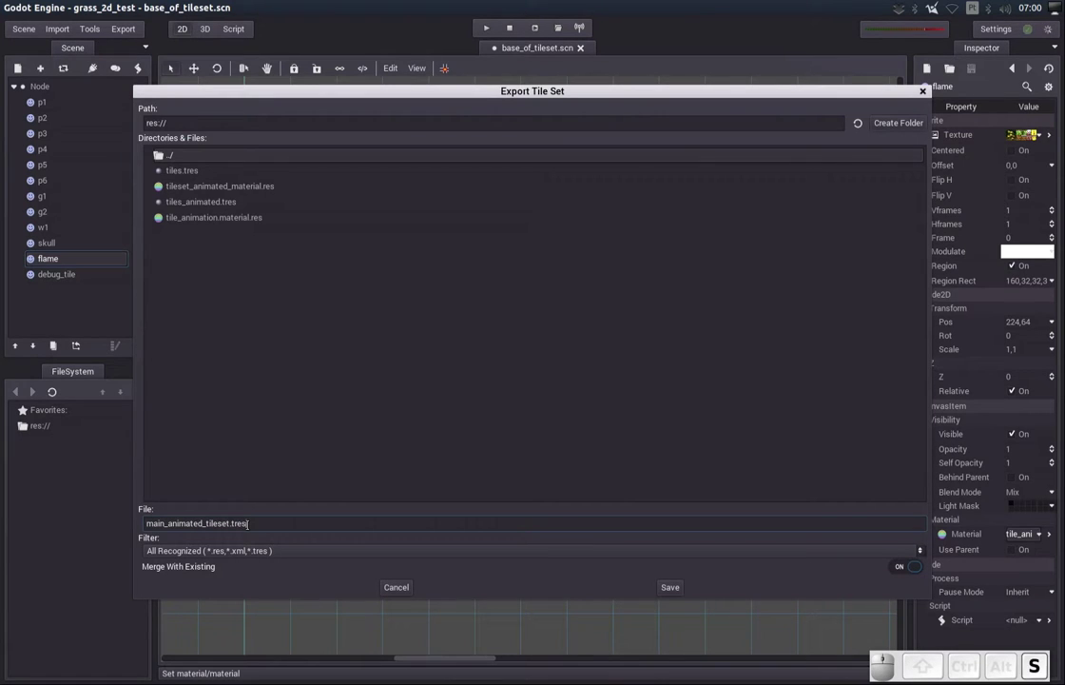
left_click(678, 589)
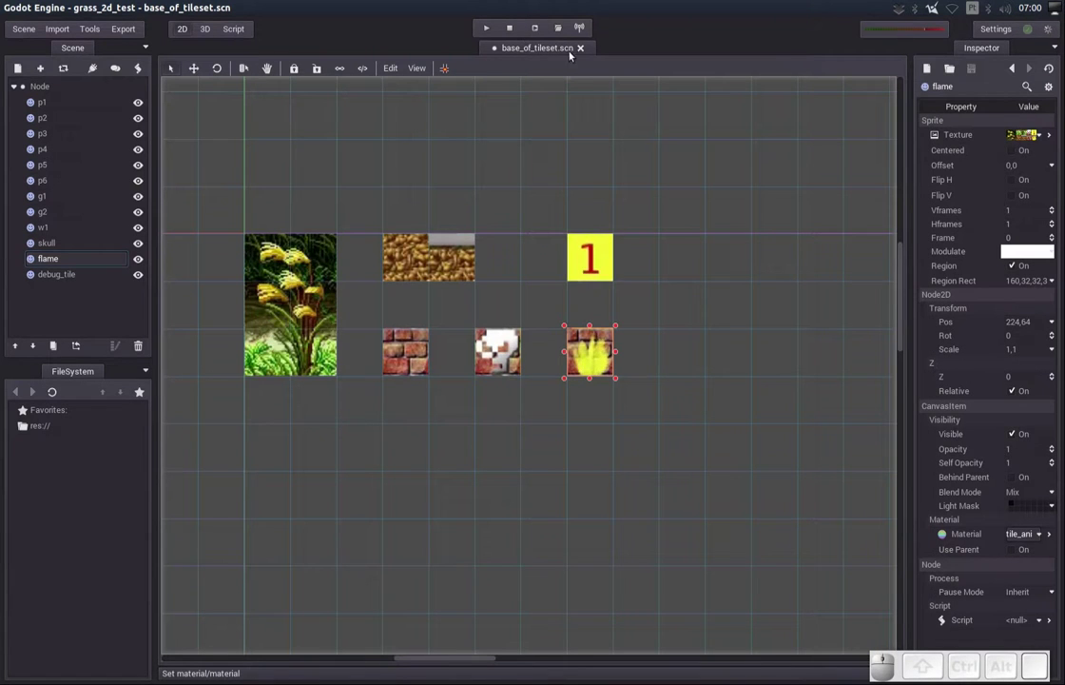
Start a new empty scene with a plain Node as its root
left_click(11, 27)
left_click_drag(12, 48, 478, 63)
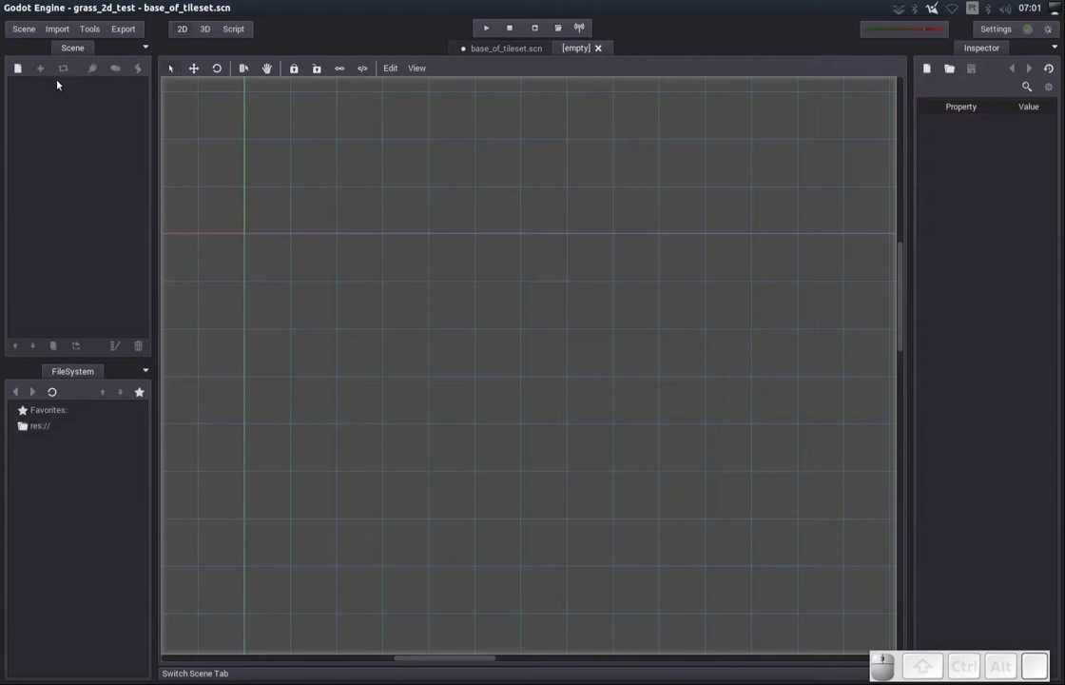
left_click_drag(21, 73, 56, 122)
left_click(163, 155)
left_click_drag(39, 90, 21, 76)
left_click_drag(19, 73, 44, 100)
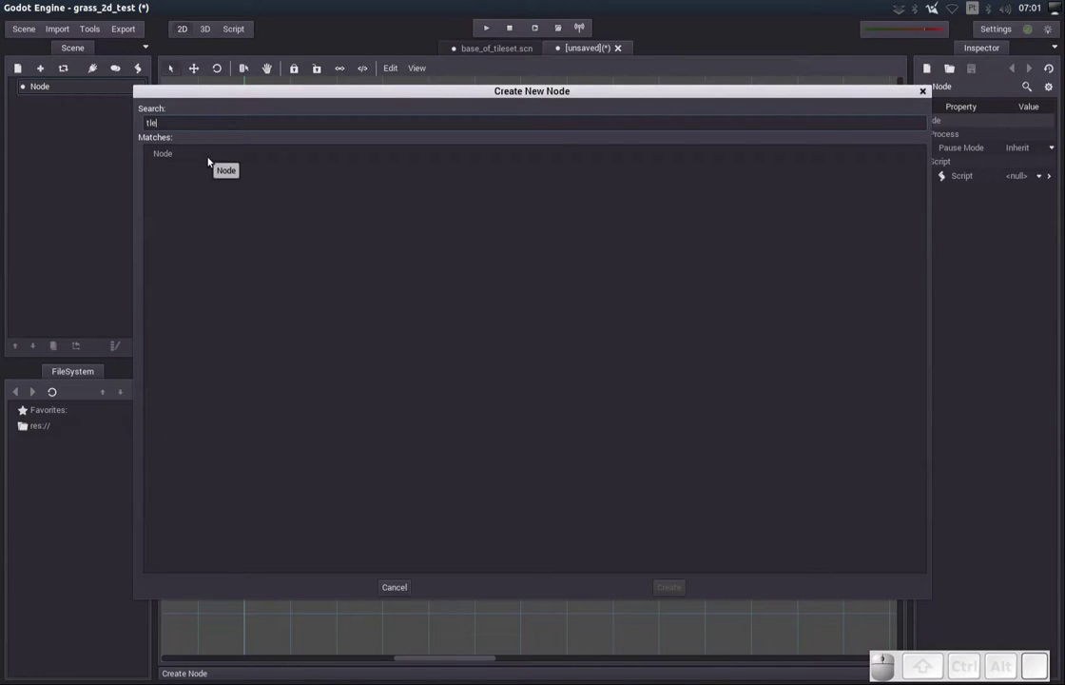
Add a TileMap child node under the root Node
key("BackSpace")
key("BackSpace")
key("l")
left_click_drag(203, 196, 231, 121)
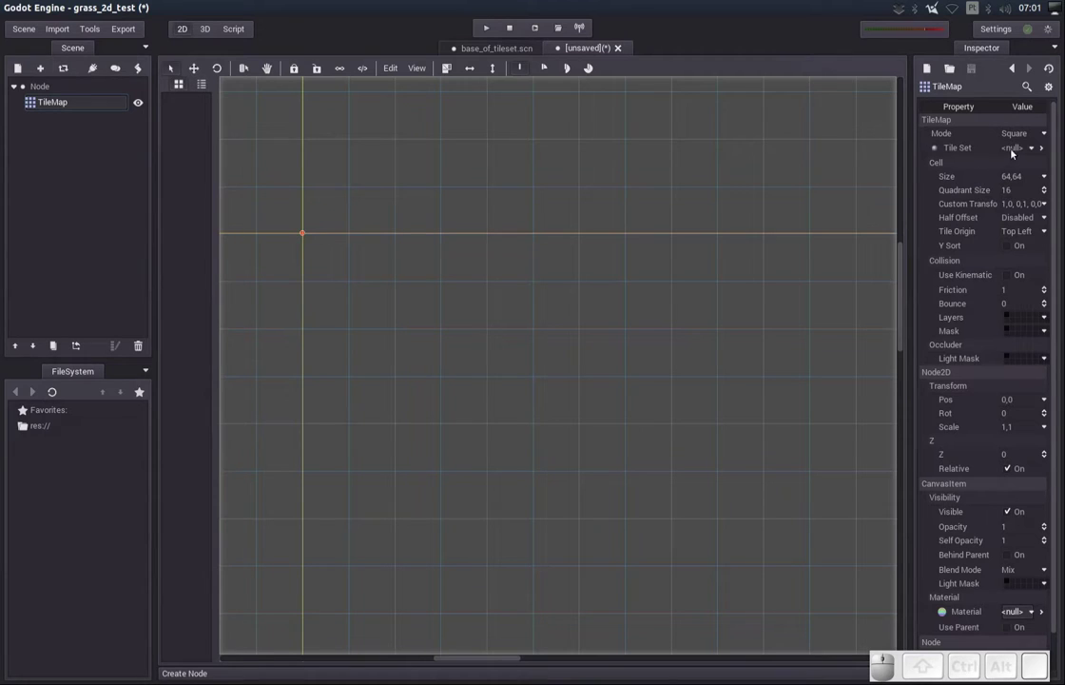
Load main_animated_tileset.tres into the TileMap's Tile Set property
left_click(1022, 144)
left_click(1022, 188)
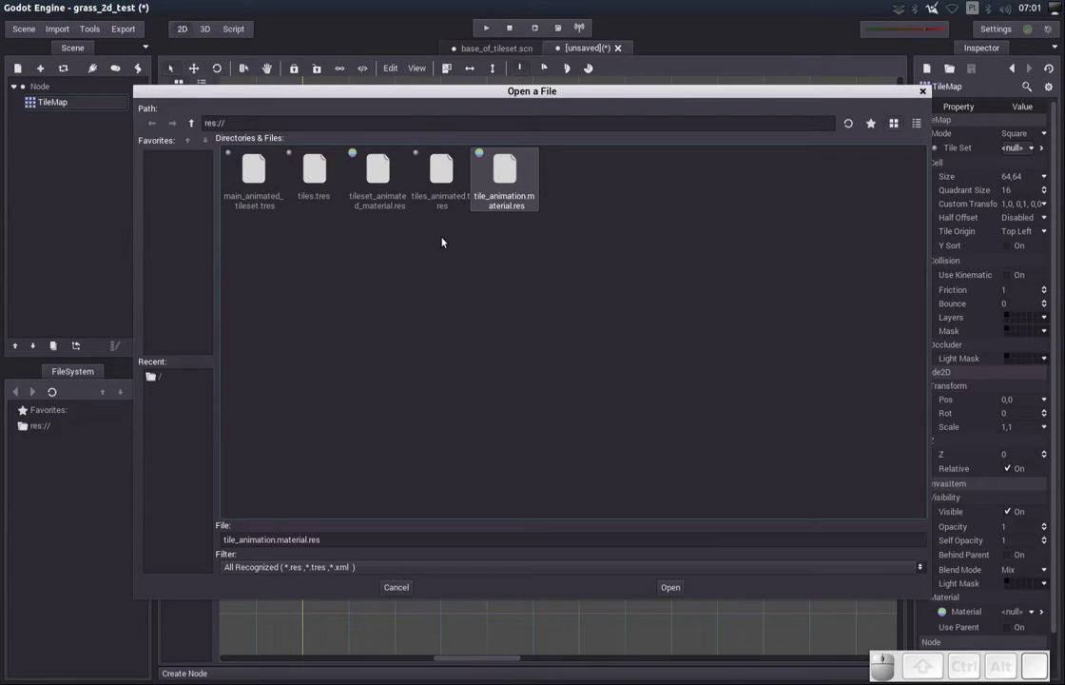
left_click(266, 197)
scroll("down", 3)
left_click(681, 584)
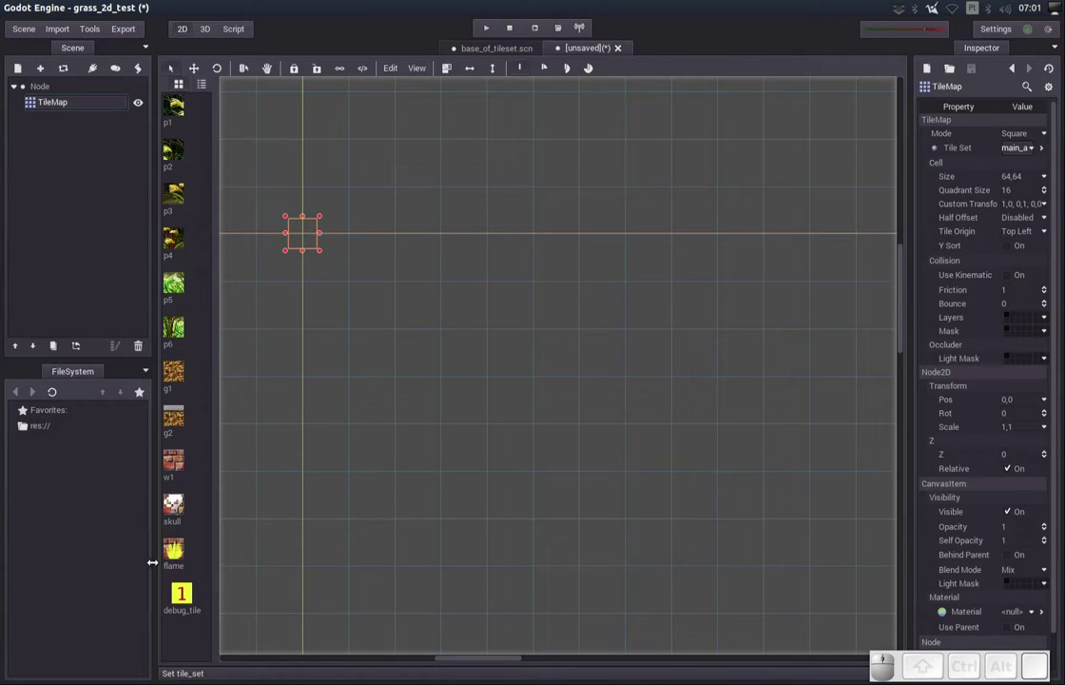
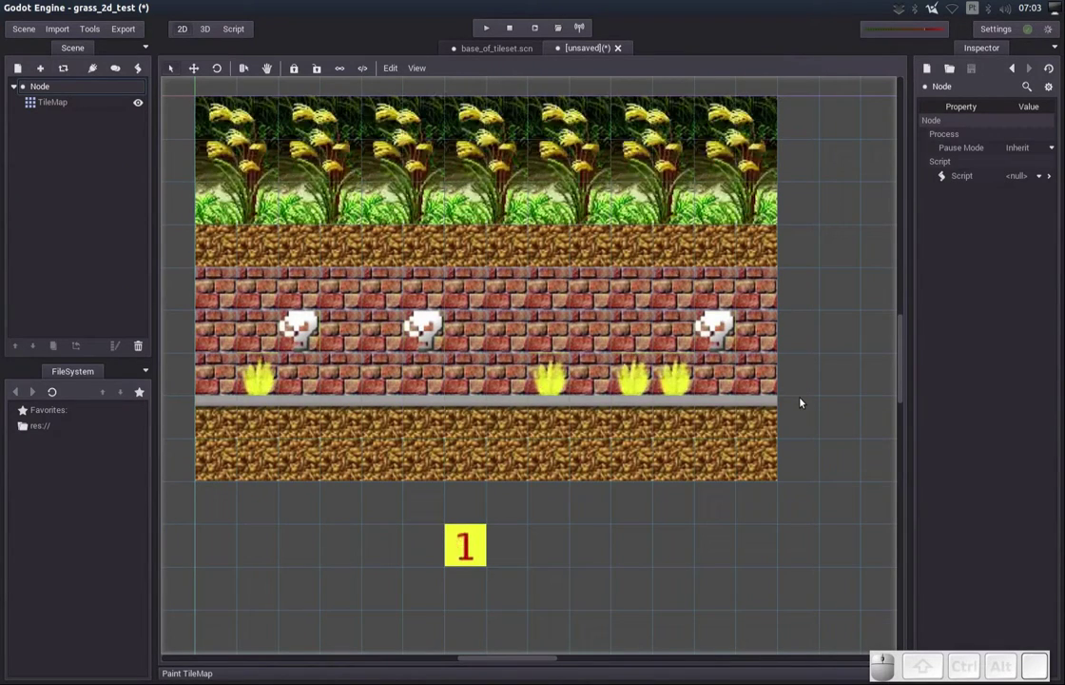
Save the painted TileMap scene as main_animated_tile_scene.scn
key("ctrl+s")
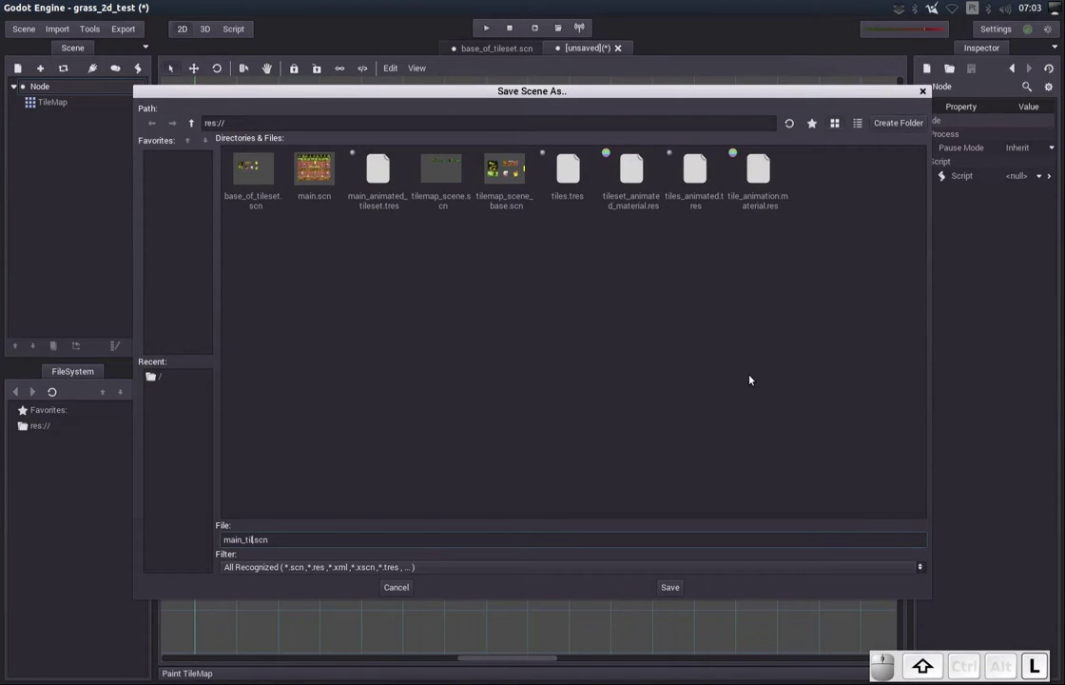
key("BackSpace")
key("a")
key("i")
key("BackSpace")
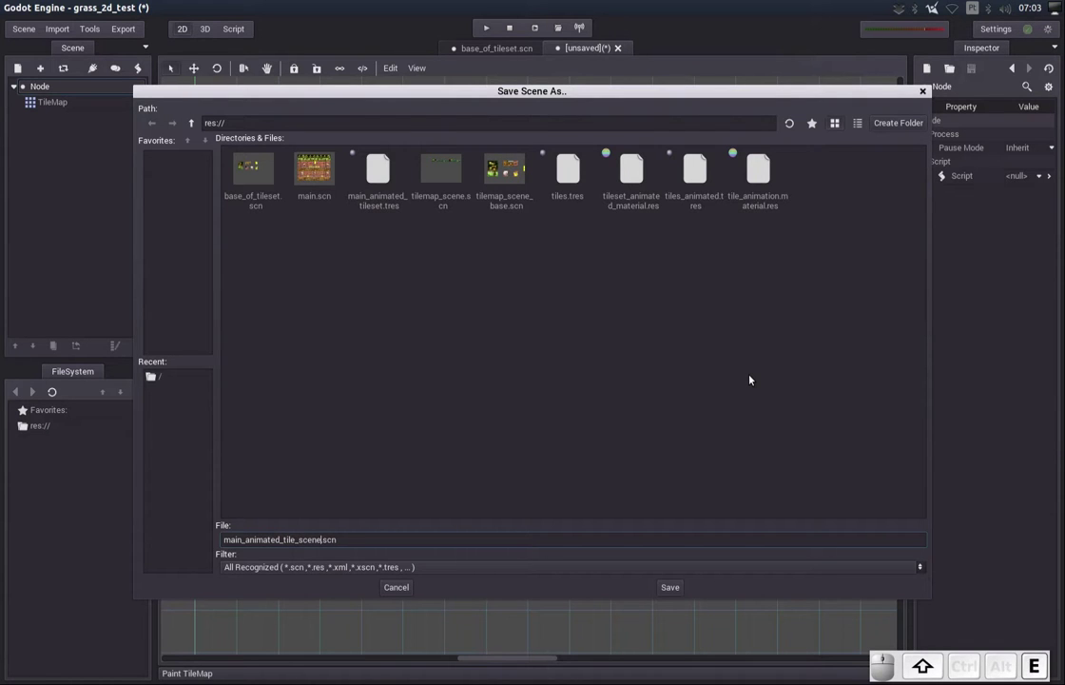
key("Return")
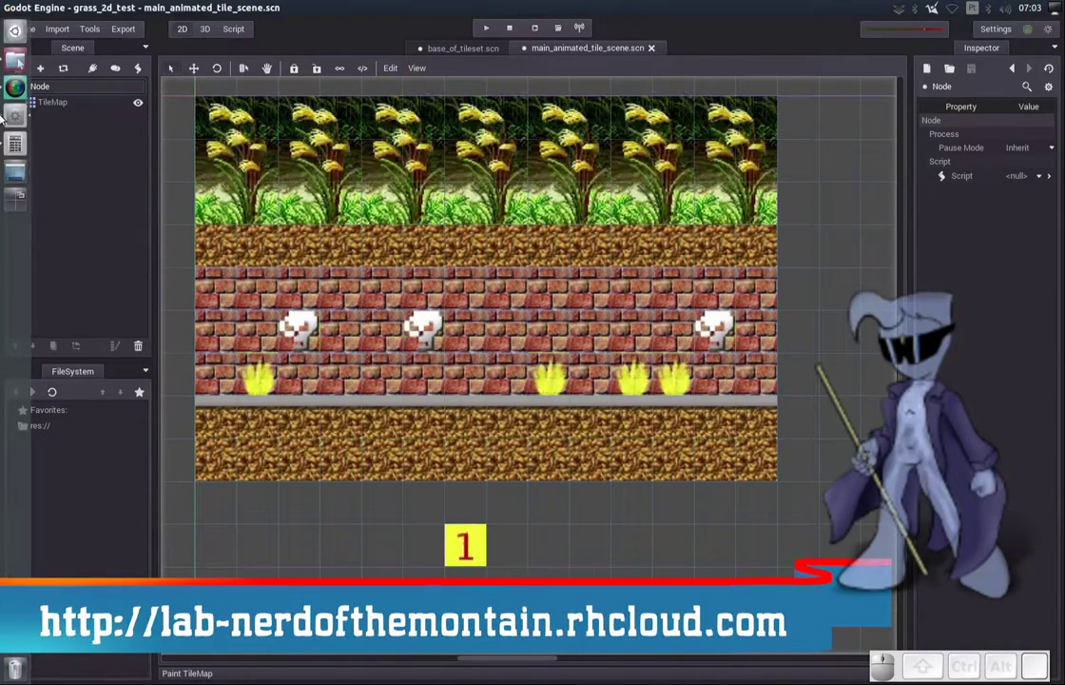
Bring the SimpleScreenRecorder window forward over Godot to check the ongoing capture
left_click(15, 72)
left_click(3, 93)
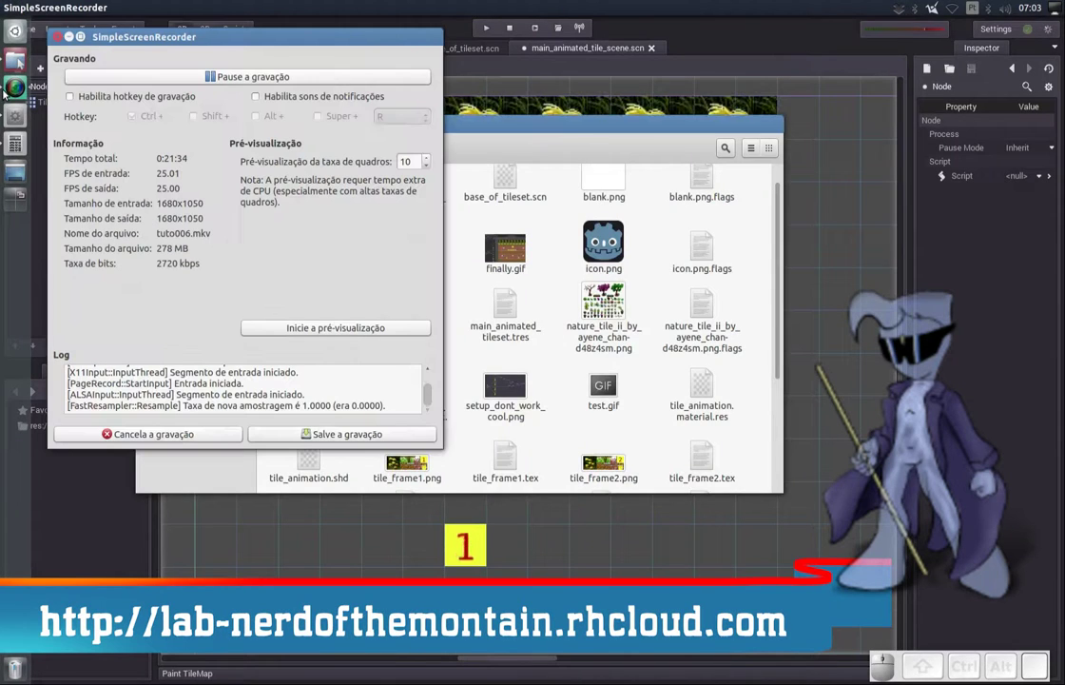
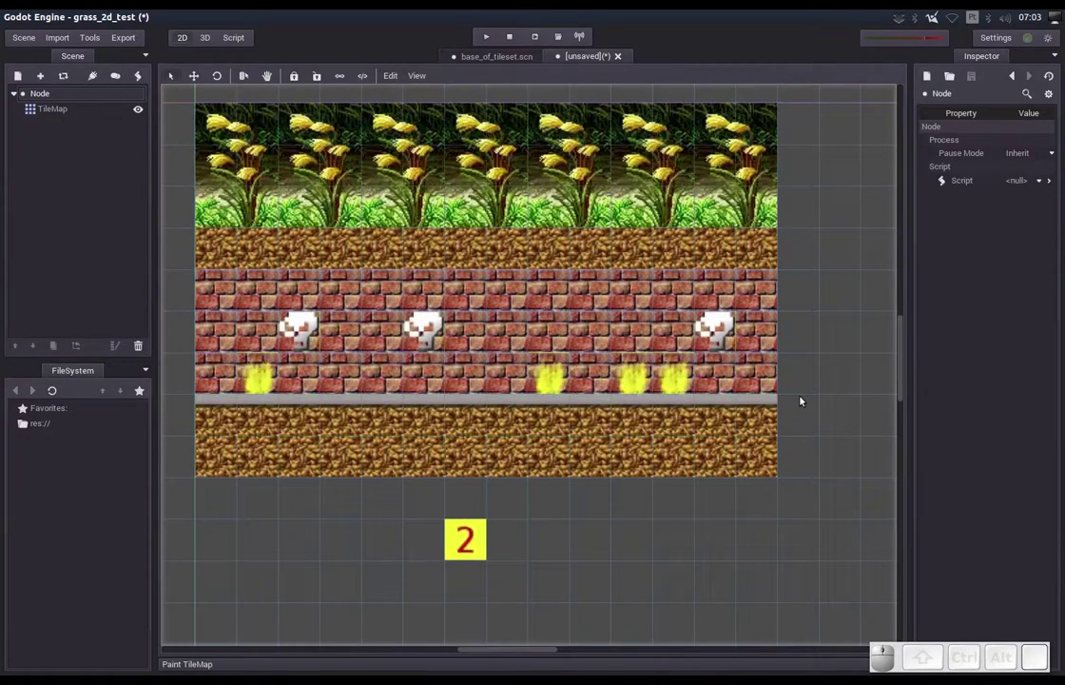
Save the painted TileMap scene as main_animated_tile_scene.scn
key("ctrl+s")
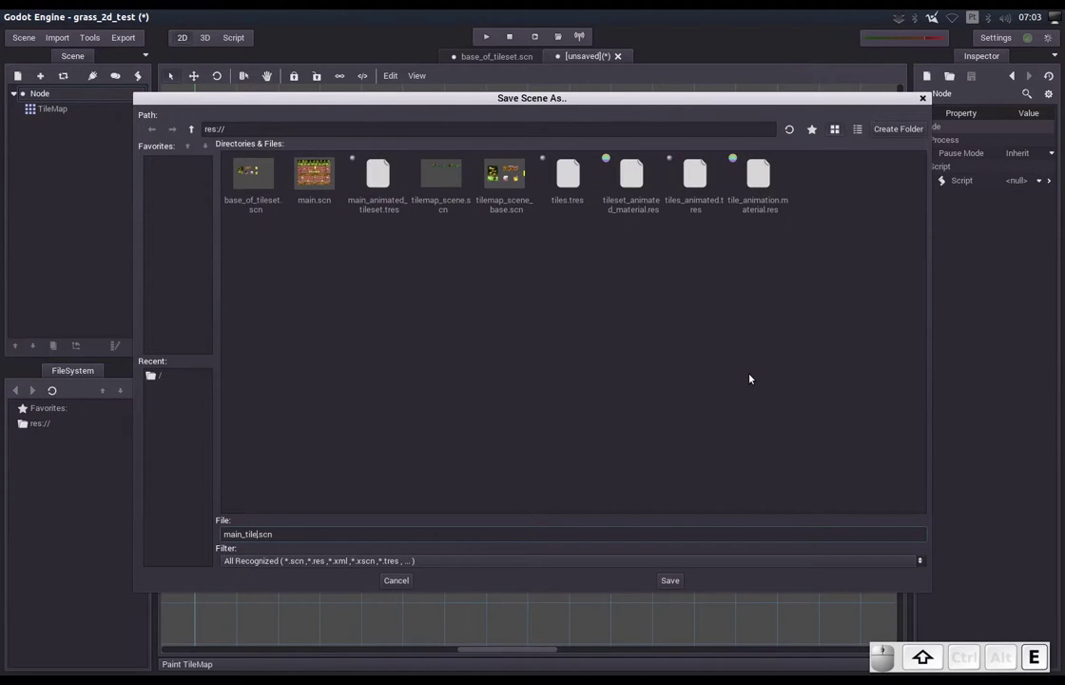
key("BackSpace")
key("a")
key("i")
key("BackSpace")
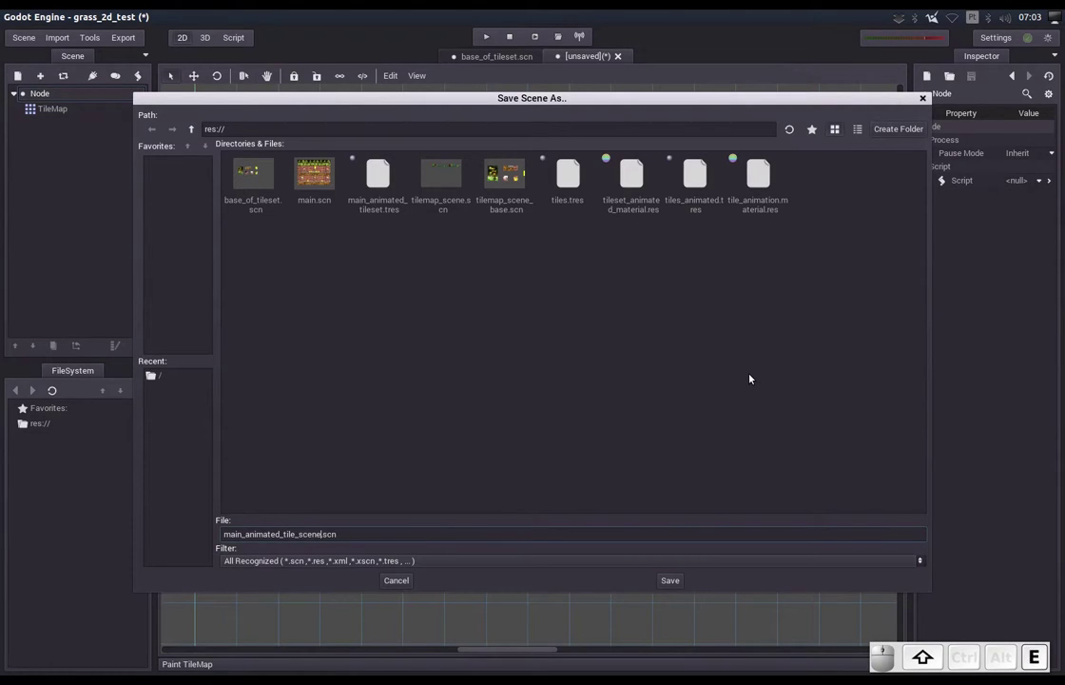
key("Return")
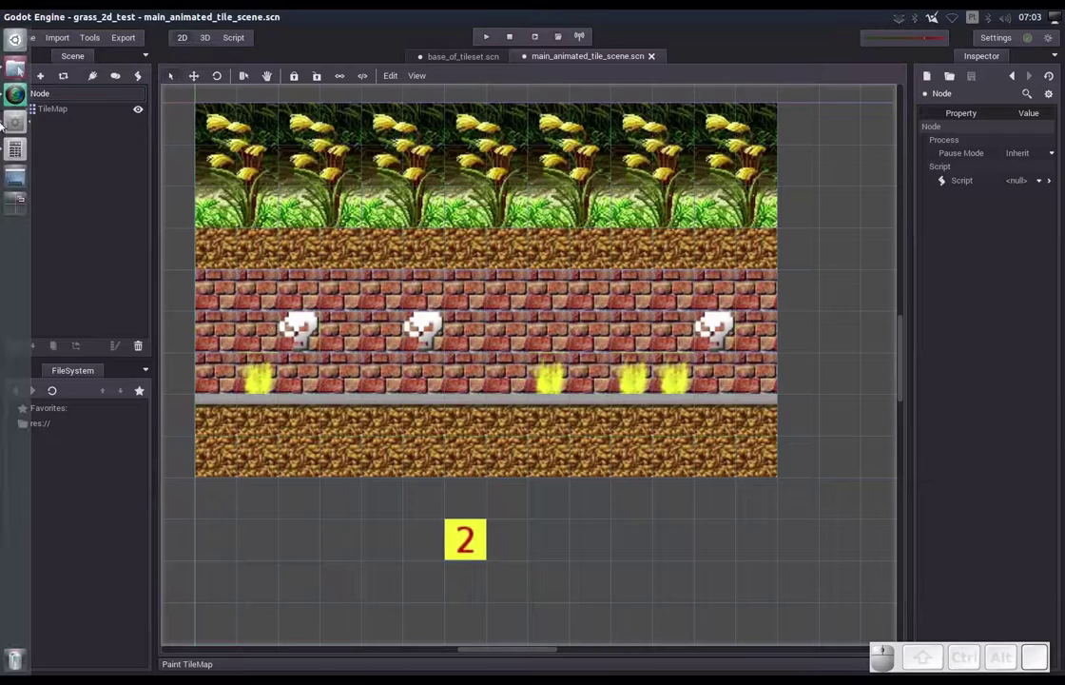
Bring the SimpleScreenRecorder window back up from the launcher
left_click(15, 79)
left_click(6, 97)
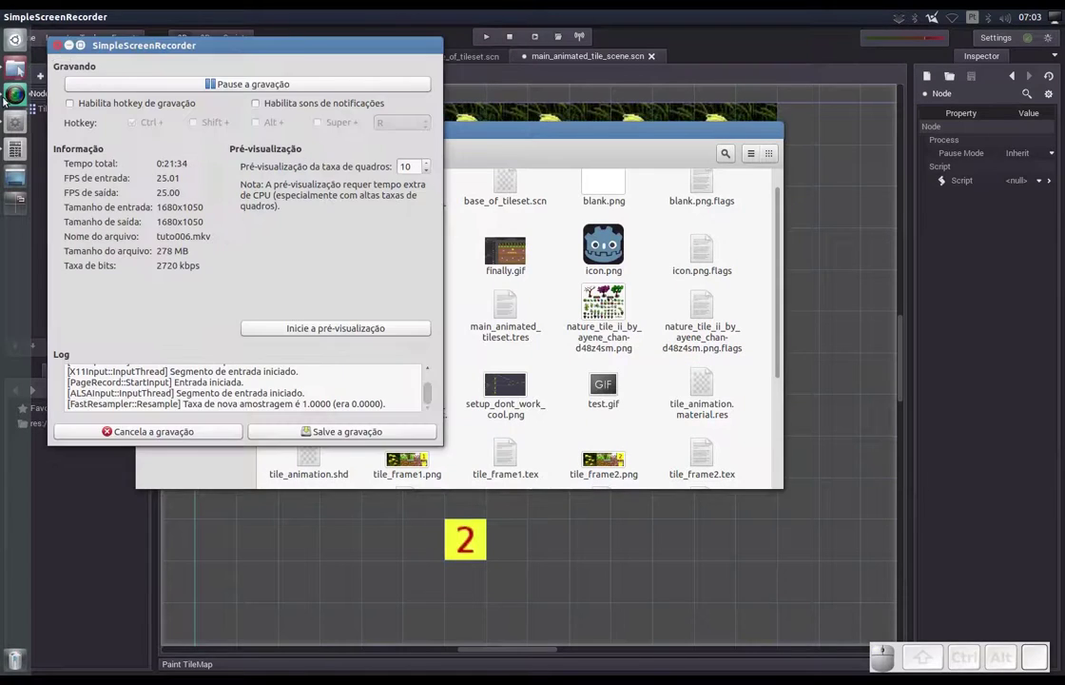